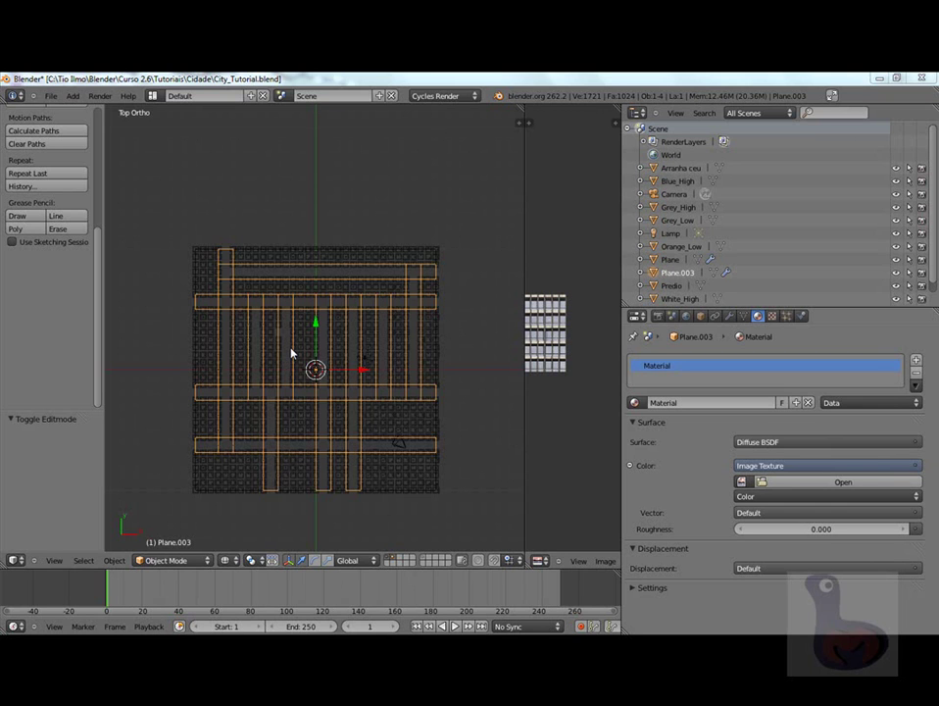
Select the Plane.003 road grid and show only its layer, hiding the building mesh.
right_click(309, 351)
right_click(299, 353)
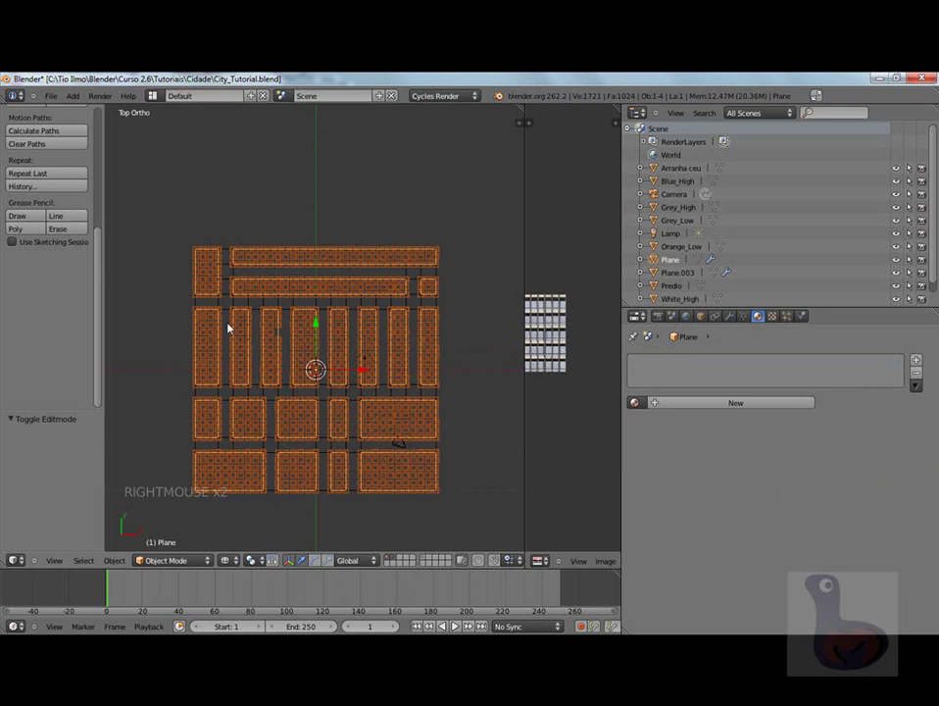
right_click(286, 334)
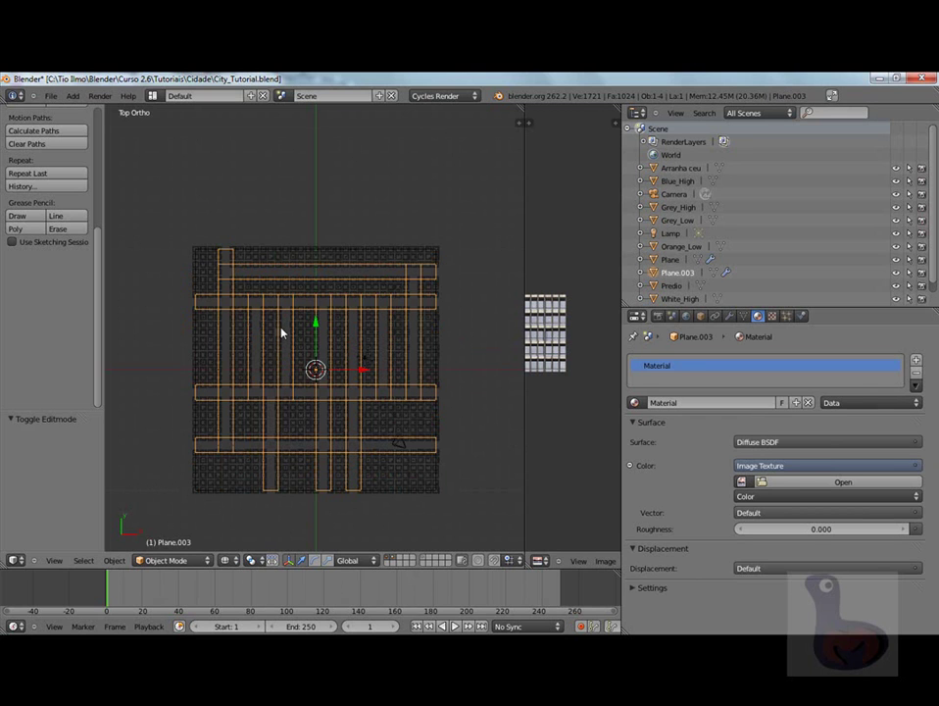
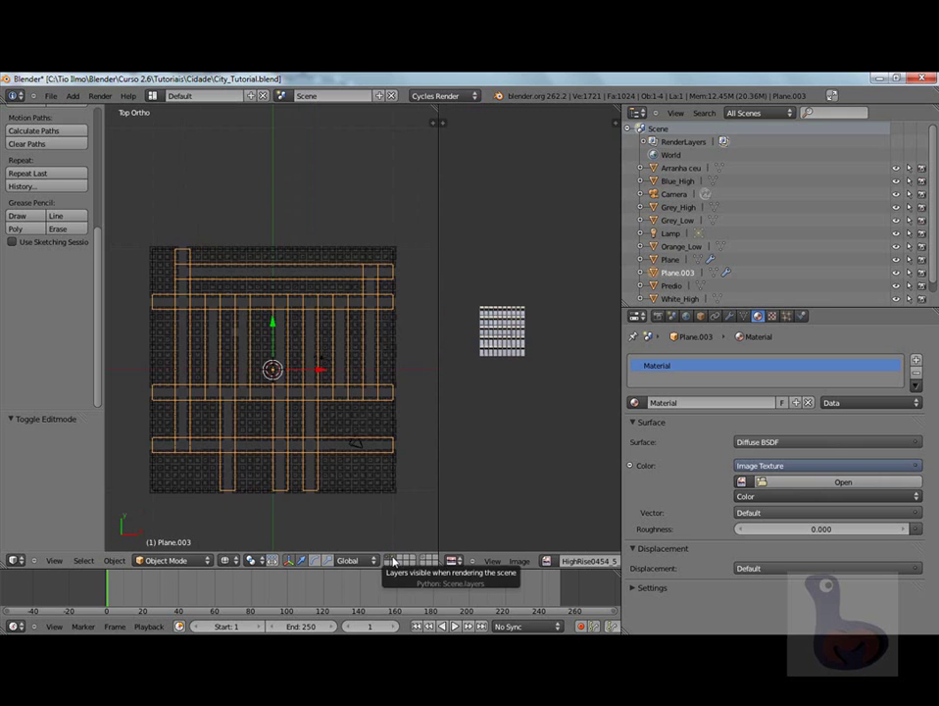
right_click(395, 561)
Enter Edit Mode on Plane.003 with all faces selected and UV-map them with Project From View.
click(394, 560)
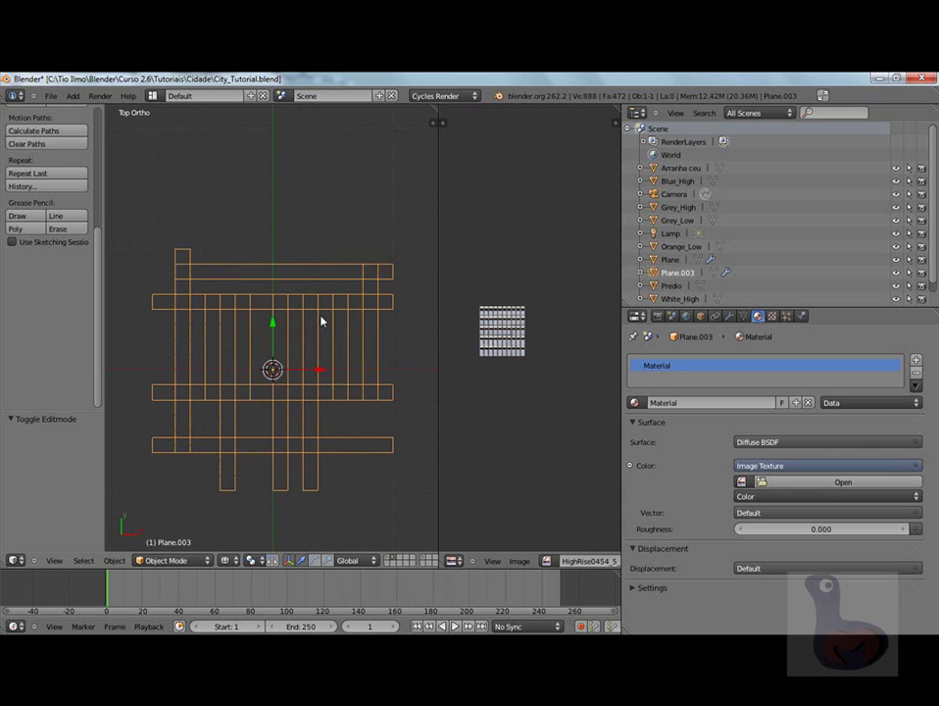
key(Tab)
scroll(down, 3)
scroll(up, 3)
scroll(down, 3)
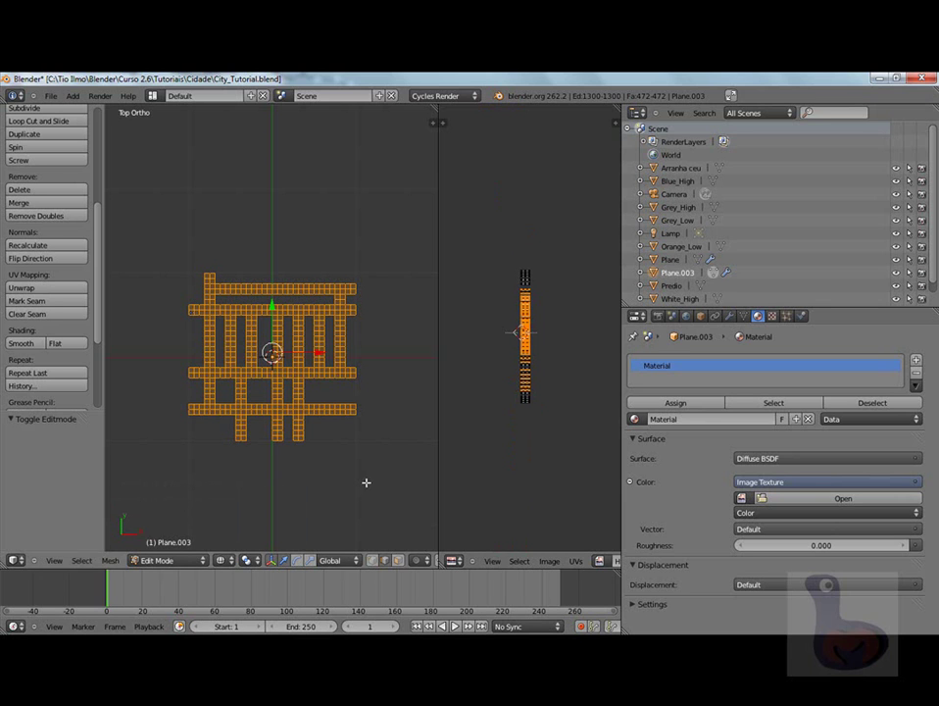
scroll(up, 3)
scroll(down, 3)
scroll(up, 3)
scroll(down, 3)
scroll(down, 3)
key(u)
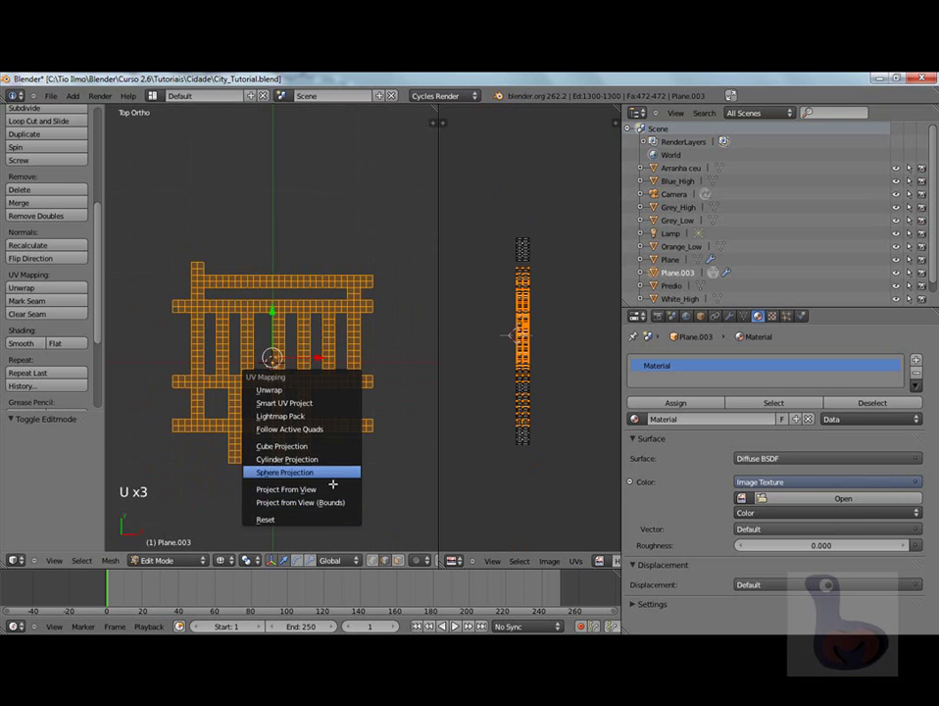
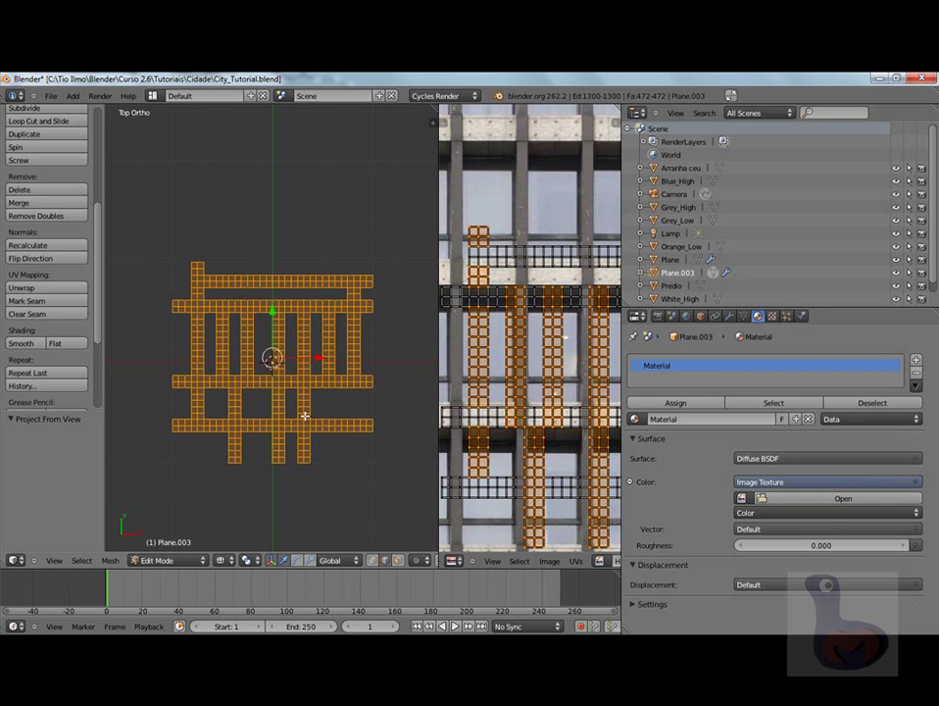
Select all UV faces and frame the UV layout in the UV/Image Editor.
key(a)
key(a)
scroll(down, 3)
scroll(down, 3)
scroll(up, 3)
scroll(down, 3)
middle_click(563, 337)
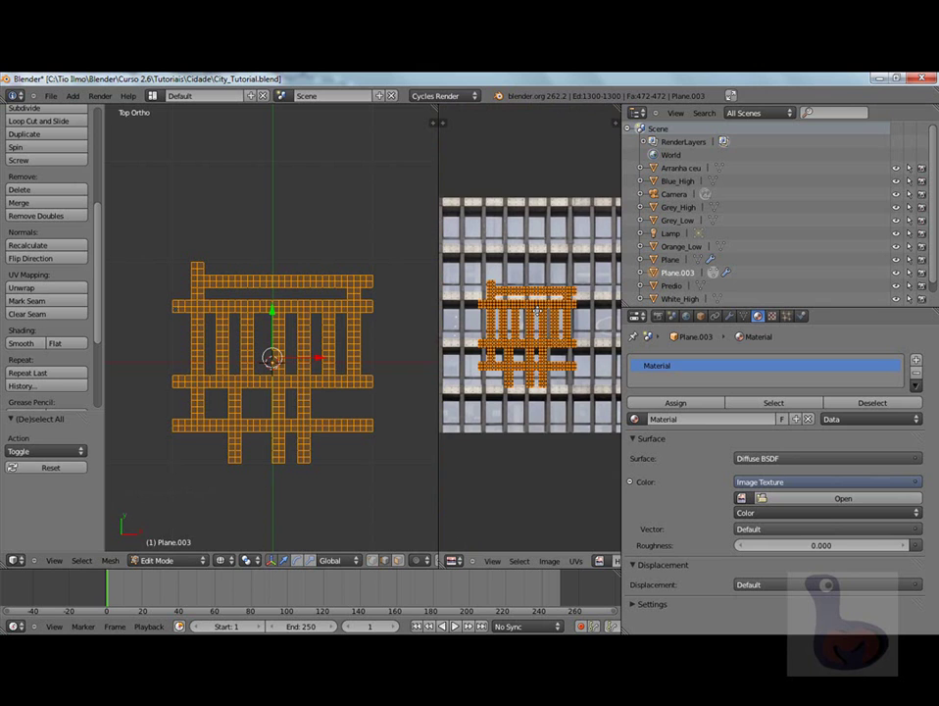
scroll(up, 3)
scroll(down, 3)
scroll(down, 3)
scroll(down, 3)
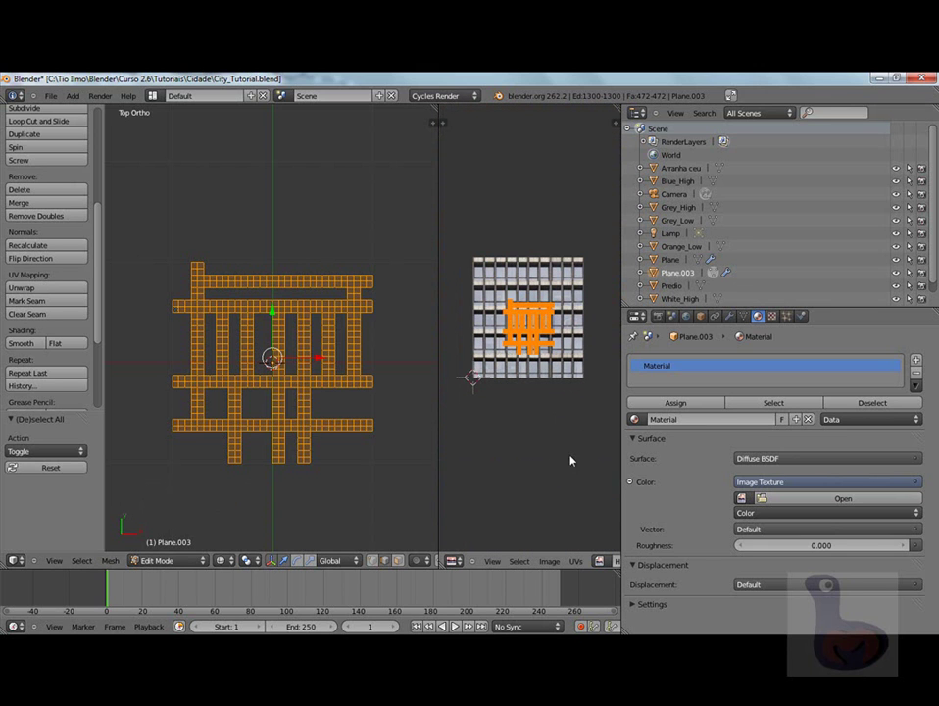
Swap the skyscraper image for the Roads0059_4_S.jpg road texture behind the UV layout.
click(552, 565)
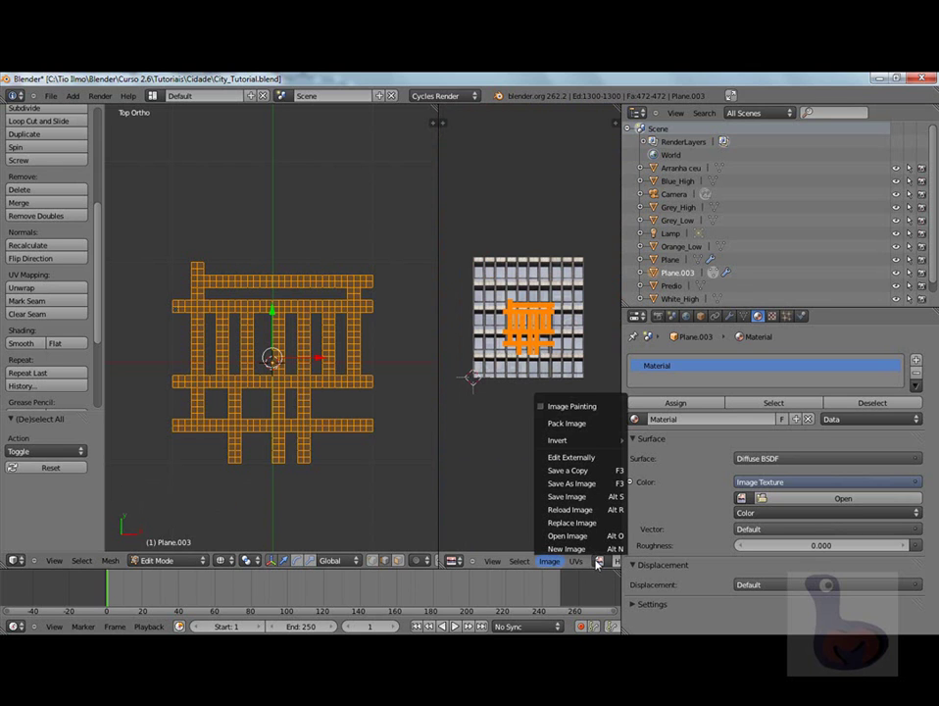
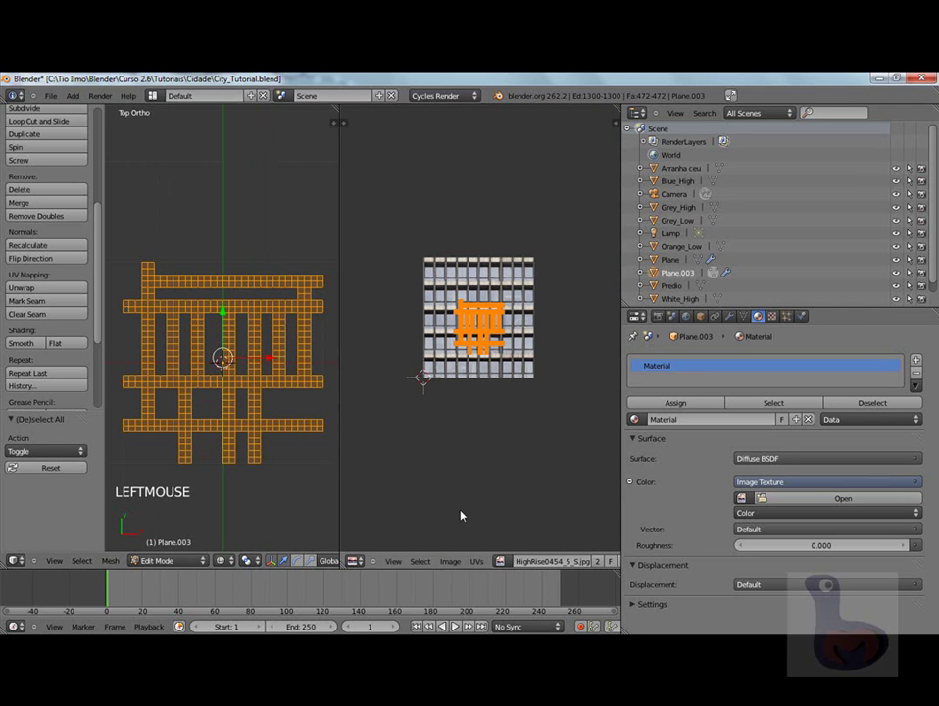
click(501, 565)
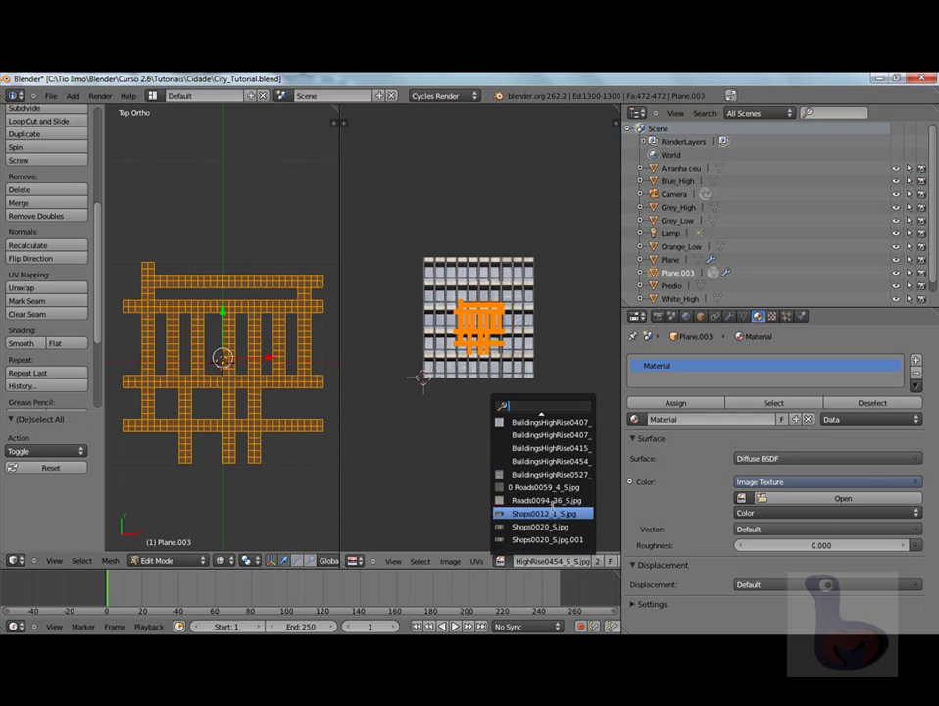
scroll(down, 3)
scroll(down, 3)
scroll(down, 3)
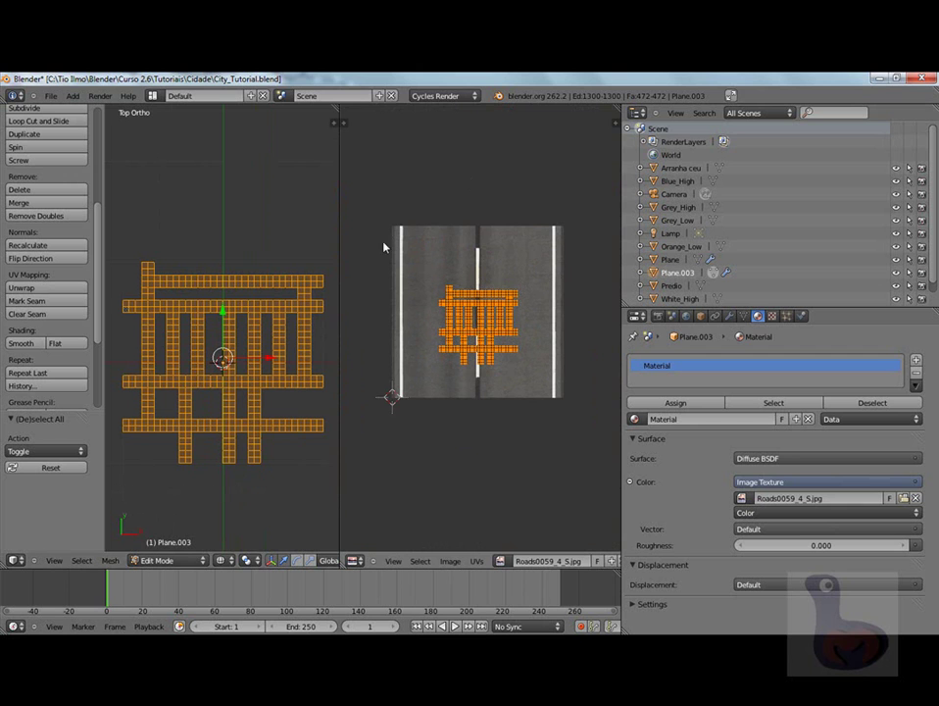
Enlarge the UV layout over the road image and check the texture on the grid in Object Mode.
scroll(up, 3)
scroll(down, 3)
scroll(down, 3)
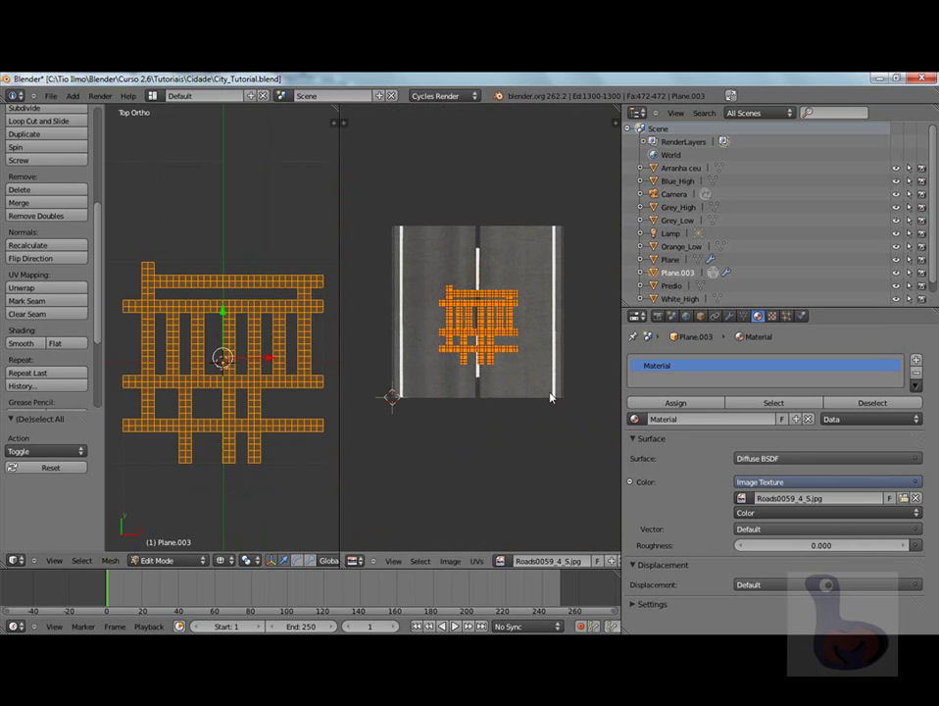
click(227, 567)
scroll(up, 3)
scroll(down, 3)
scroll(down, 3)
key(Tab)
scroll(up, 3)
scroll(down, 3)
key(Tab)
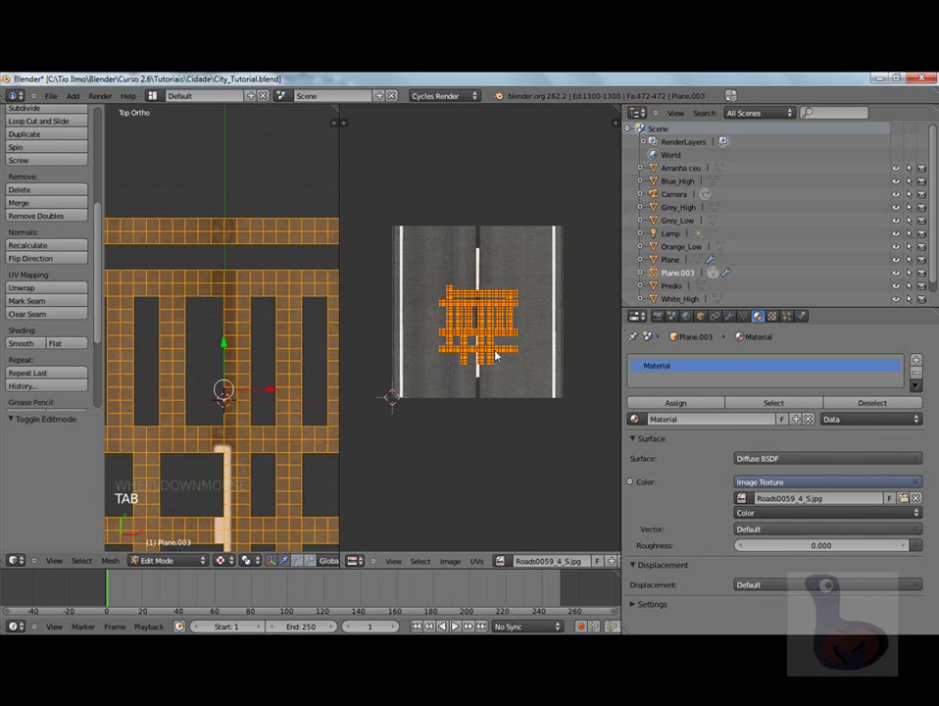
key(s)
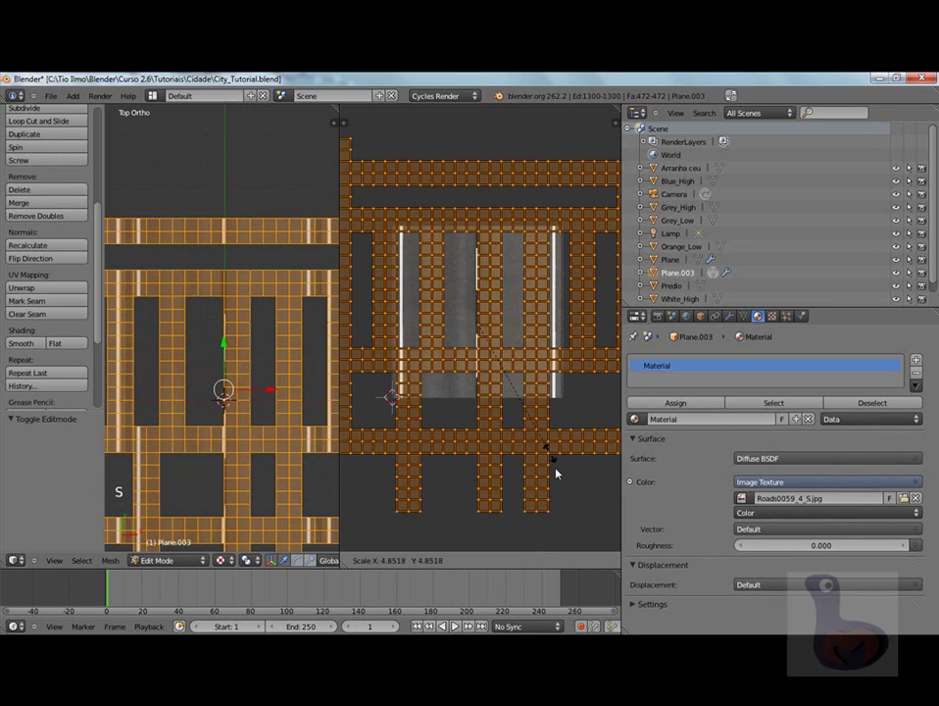
click(283, 398)
scroll(down, 3)
key(Tab)
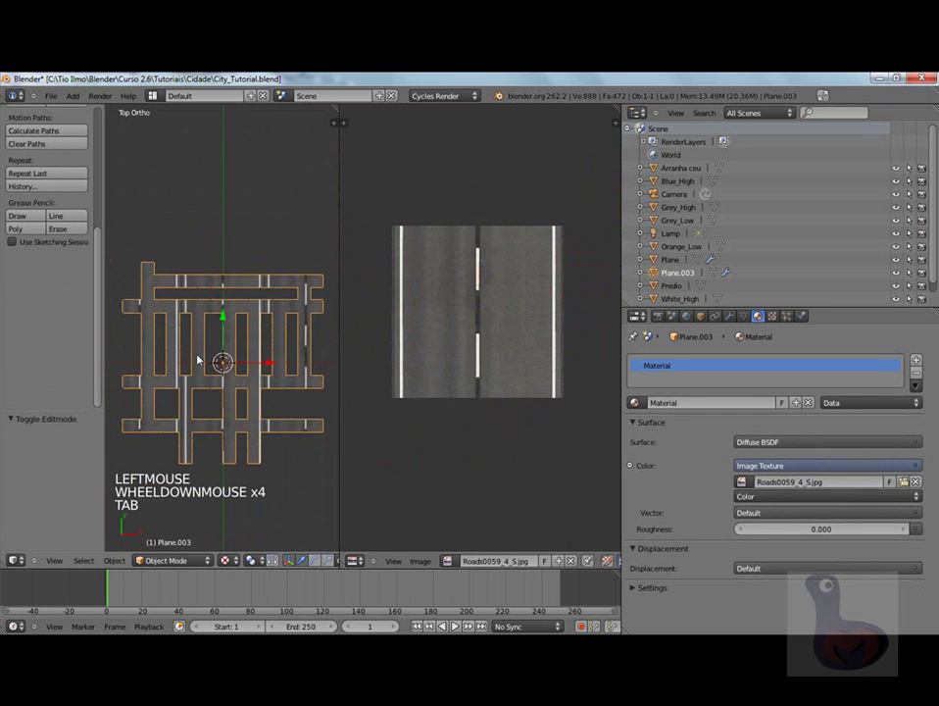
key(Tab)
key(Tab)
key(Tab)
Resize and shift the UVs to the road width so every street shows lane lines, then leave Edit Mode.
scroll(up, 3)
scroll(down, 3)
scroll(down, 3)
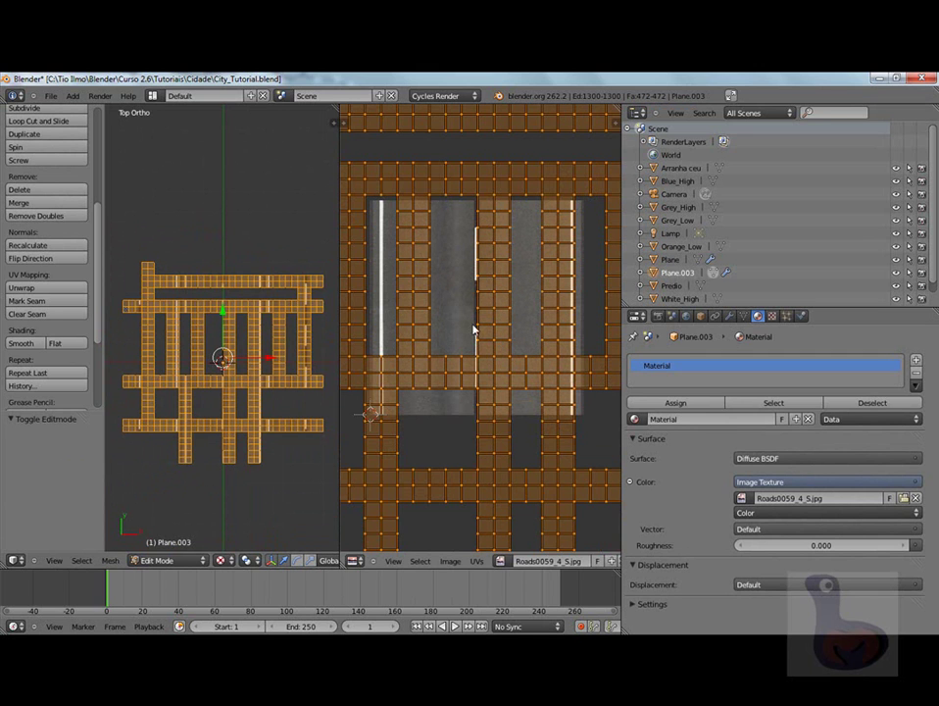
key(s)
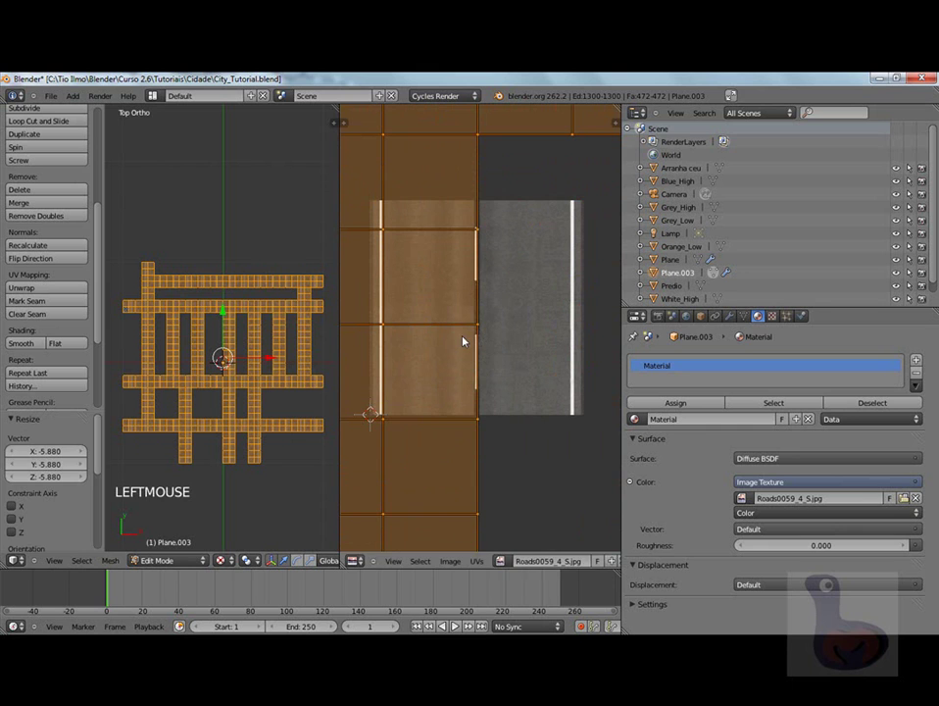
click(466, 341)
key(g)
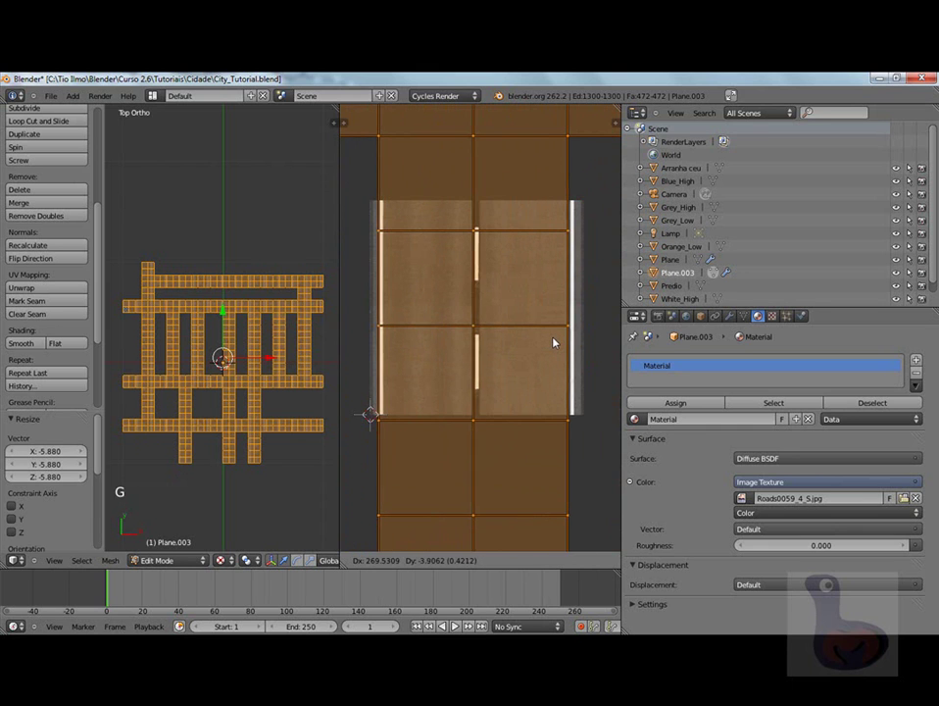
click(556, 342)
key(g)
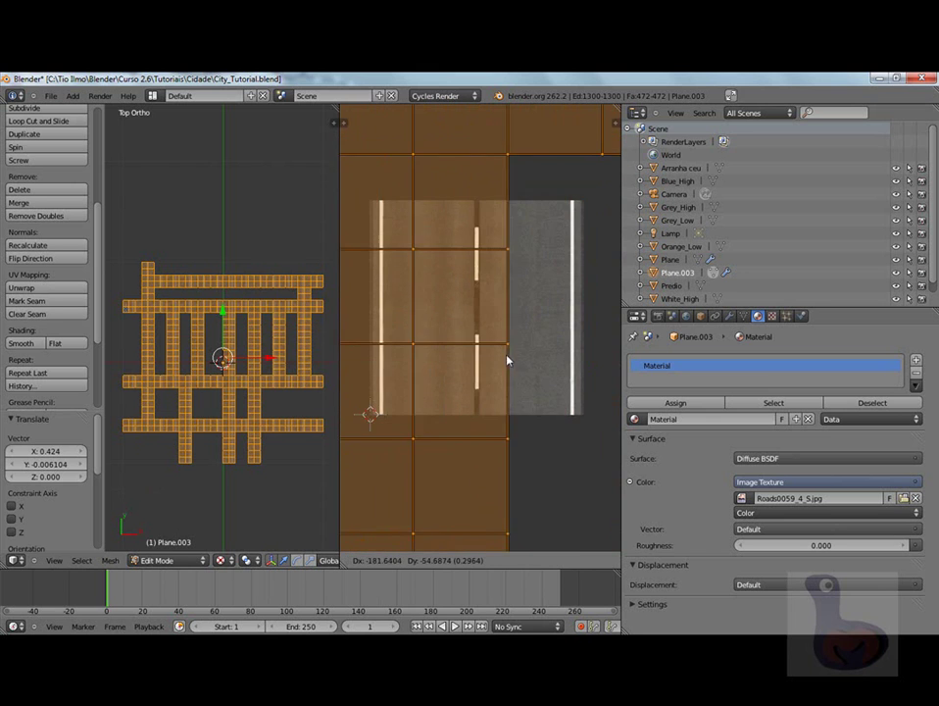
click(534, 367)
key(Tab)
scroll(up, 3)
scroll(up, 3)
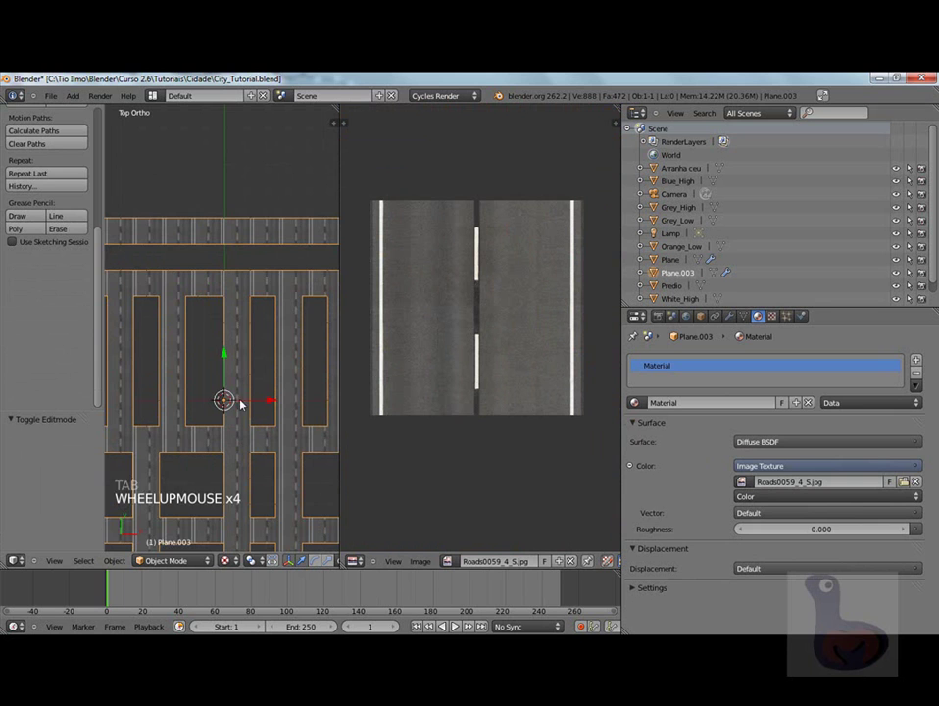
Widen the 3D Viewport and zoom so the full road grid sits beside its UV layout in Edit Mode.
scroll(down, 3)
scroll(down, 3)
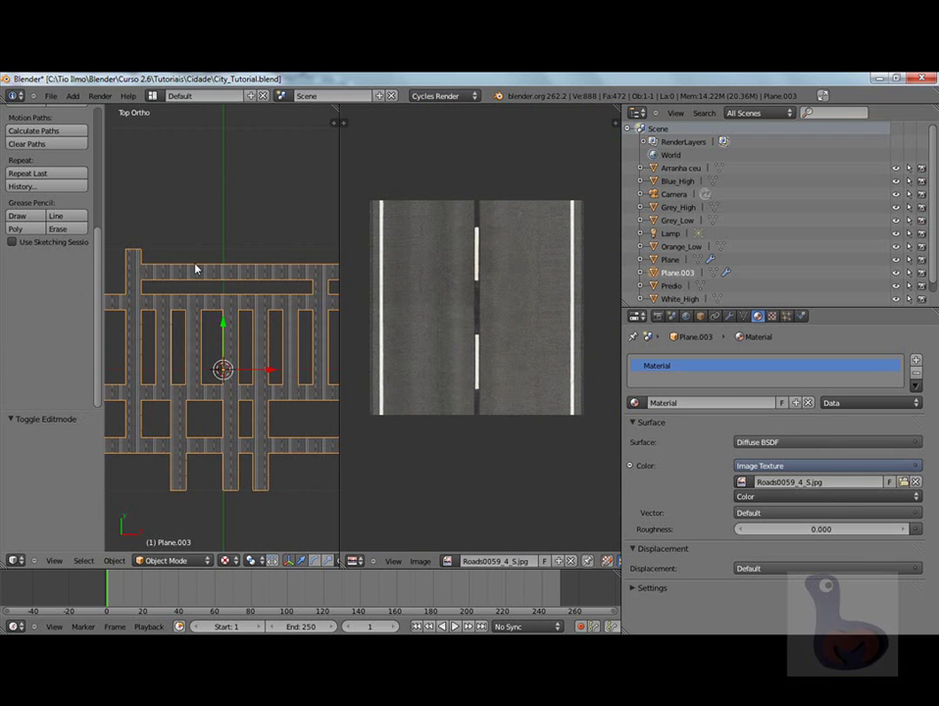
key(Tab)
scroll(down, 3)
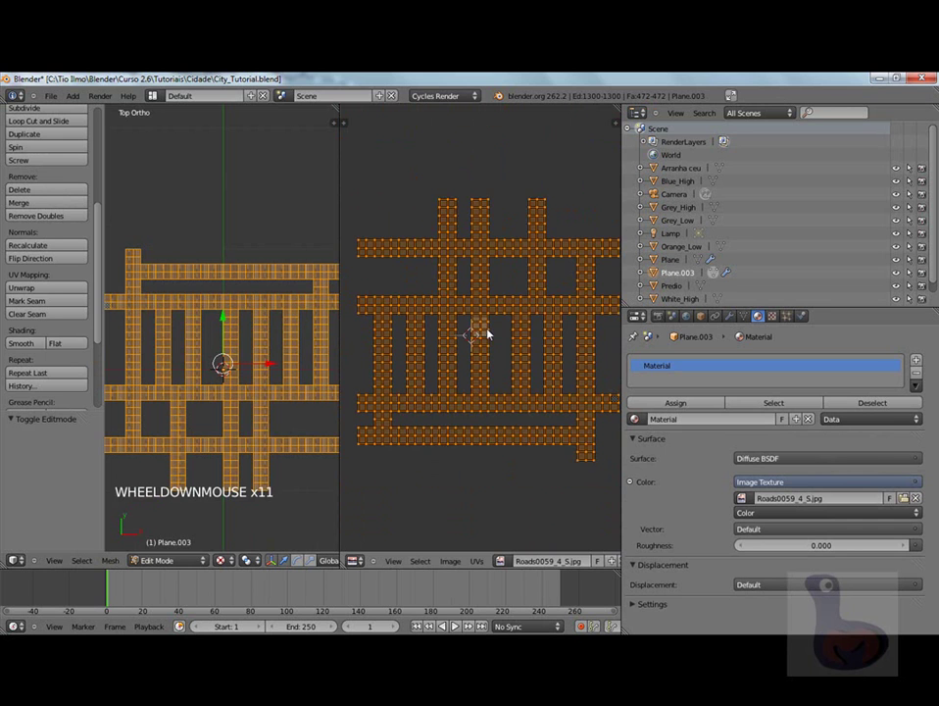
scroll(down, 3)
scroll(up, 3)
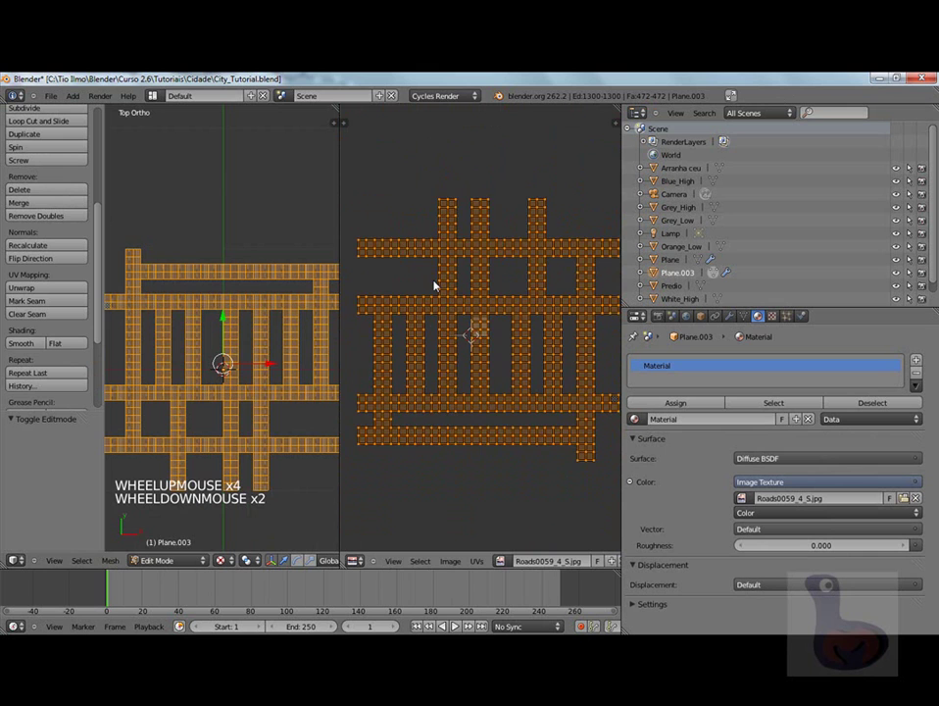
scroll(down, 3)
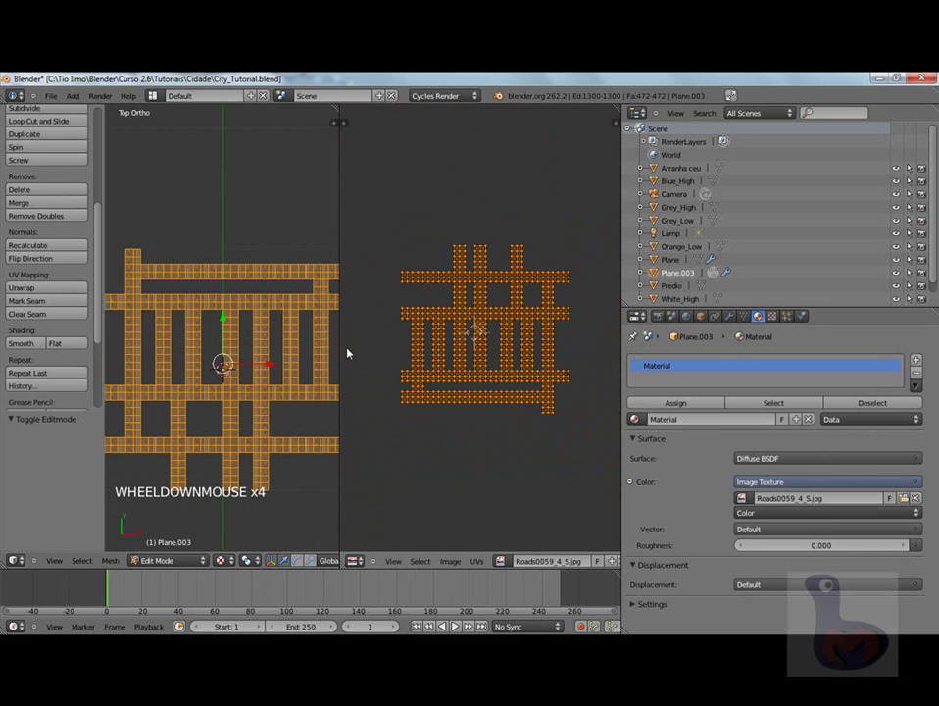
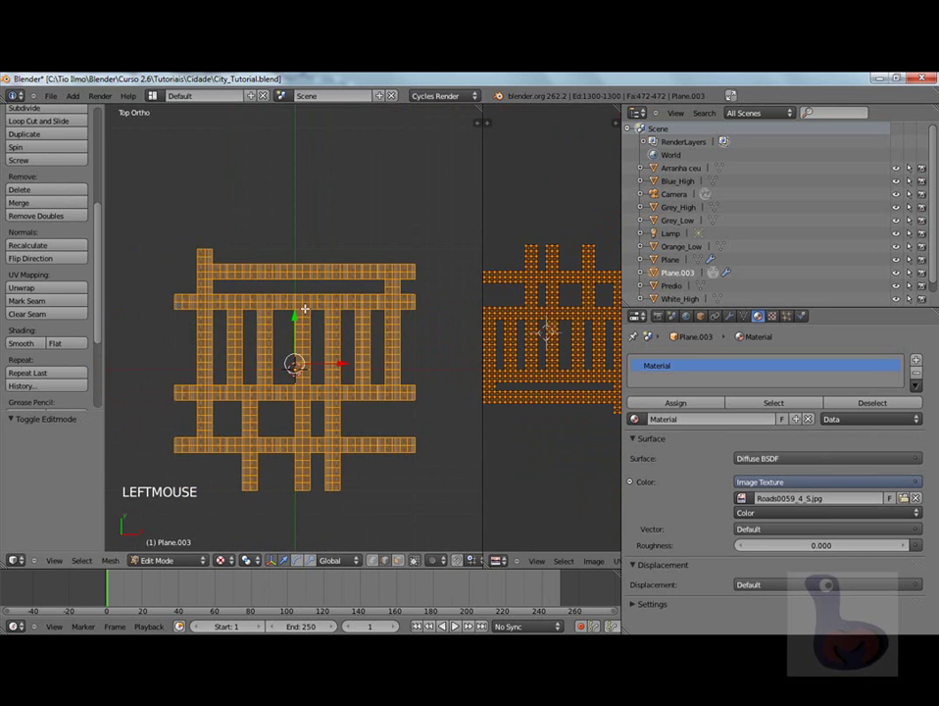
In face-select mode, deselect the grid and box-select the upper and lower horizontal road strips.
key(Tab)
scroll(up, 3)
scroll(down, 3)
key(Tab)
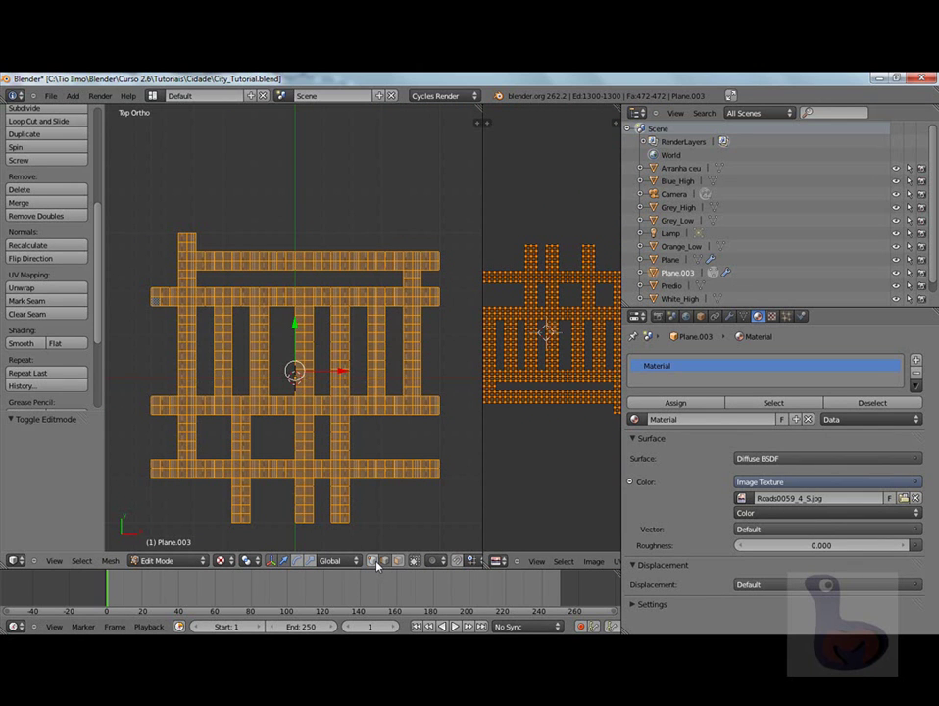
click(376, 565)
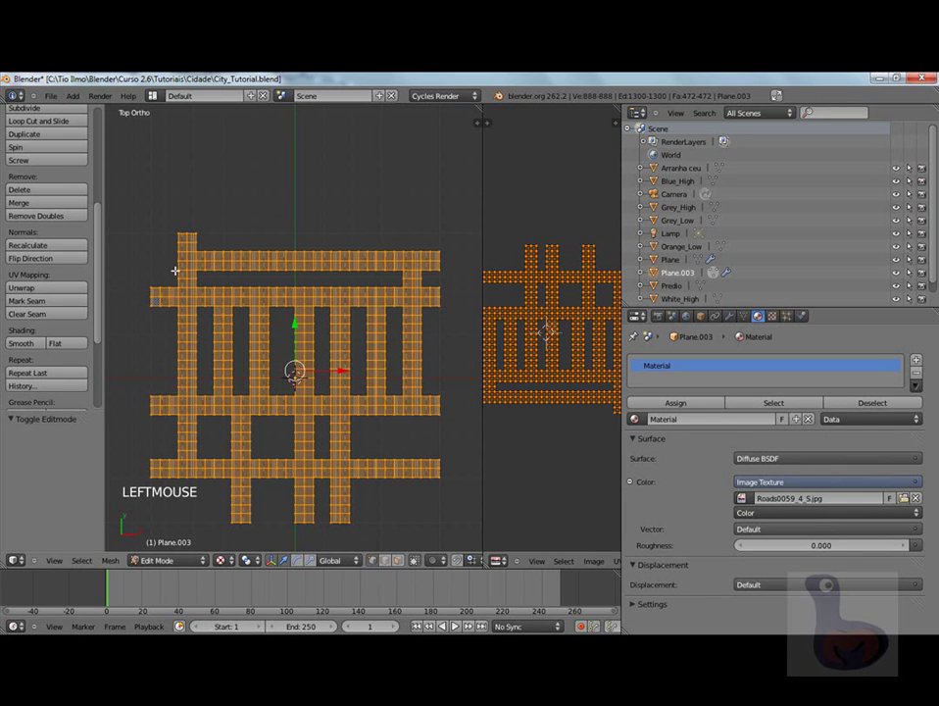
key(a)
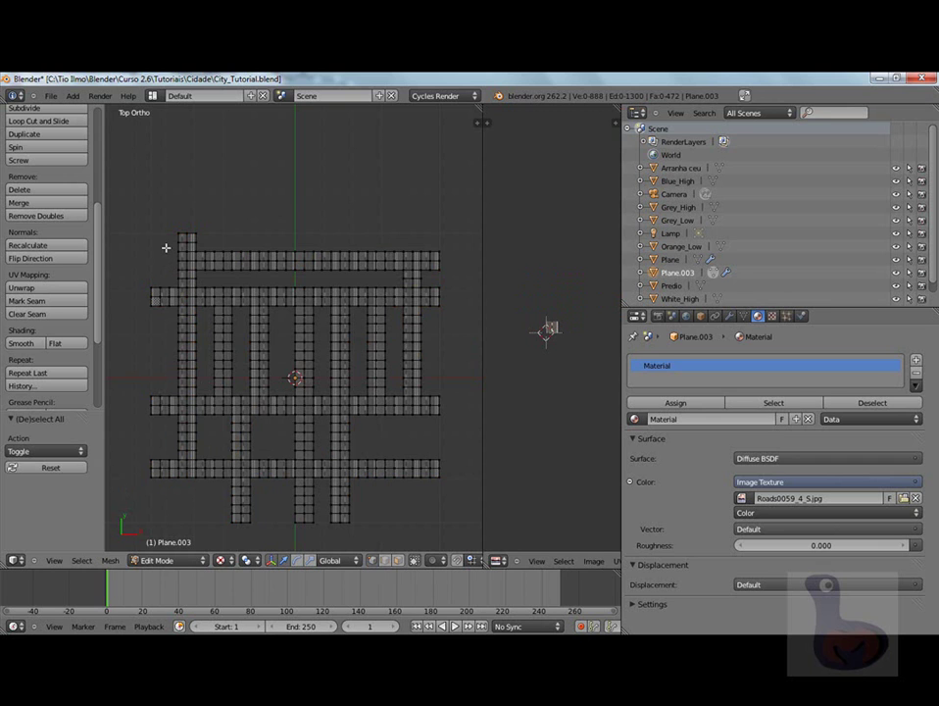
key(b)
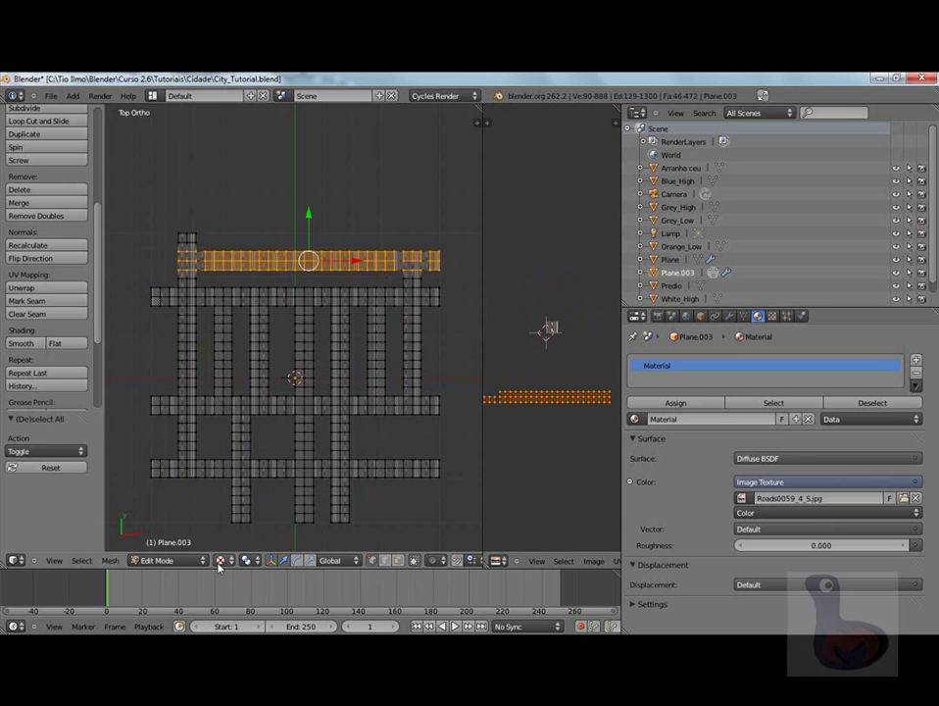
key(z)
key(z)
key(z)
key(b)
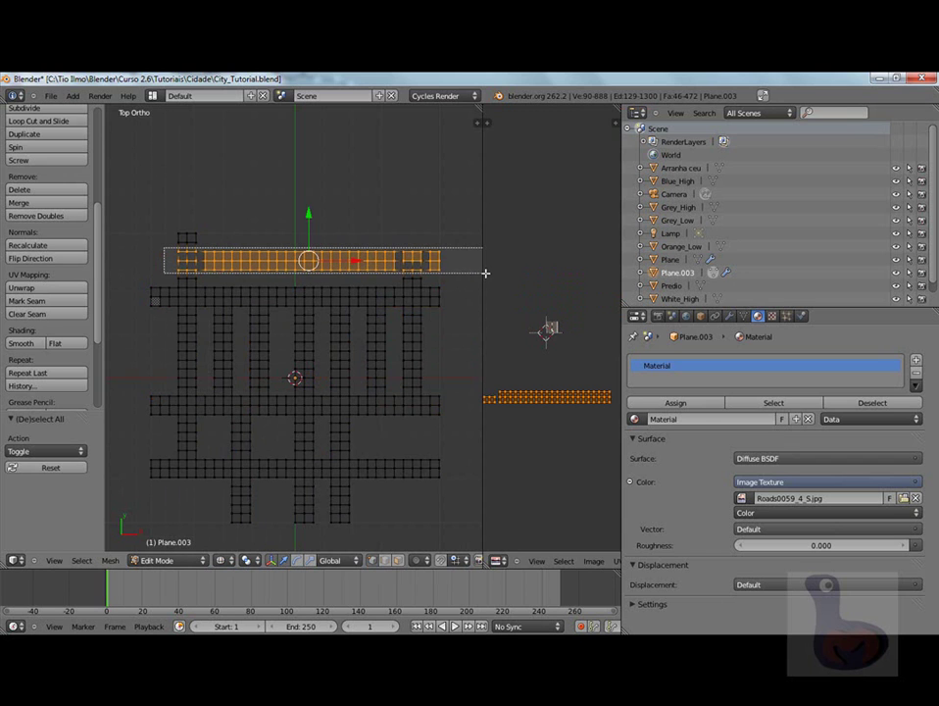
key(b)
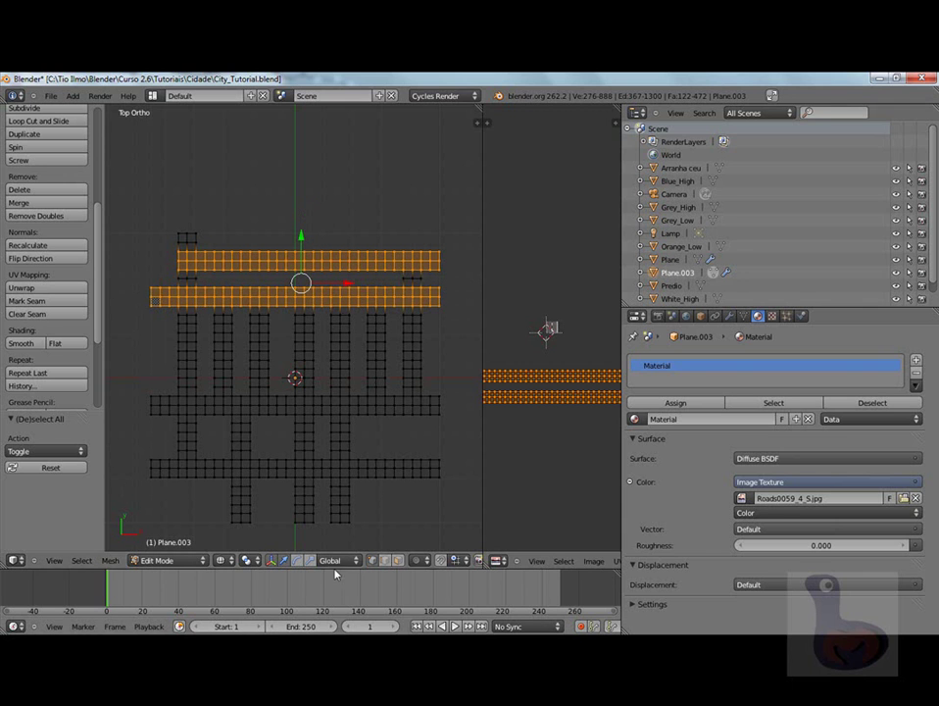
Separate the two horizontal strips into their own object Plane.001 and return to Object Mode.
click(403, 564)
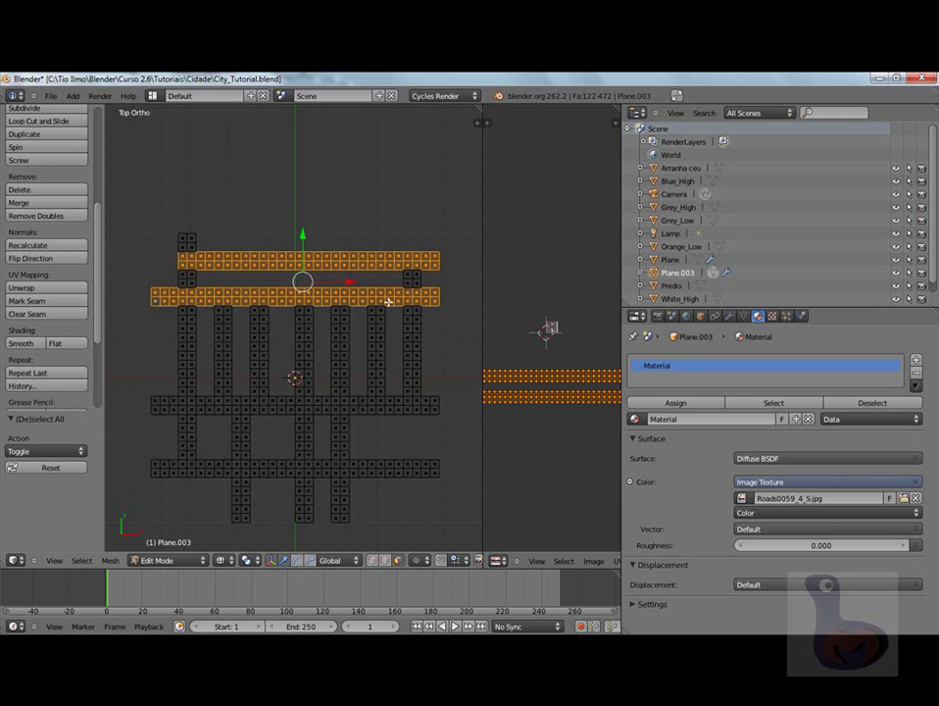
key(b)
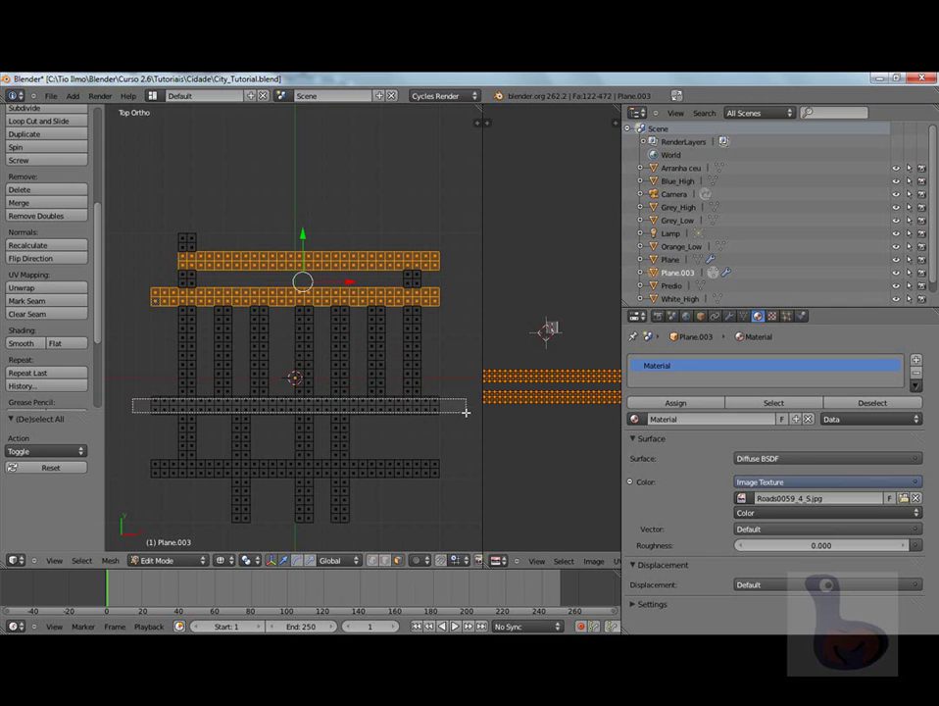
key(b)
key(b)
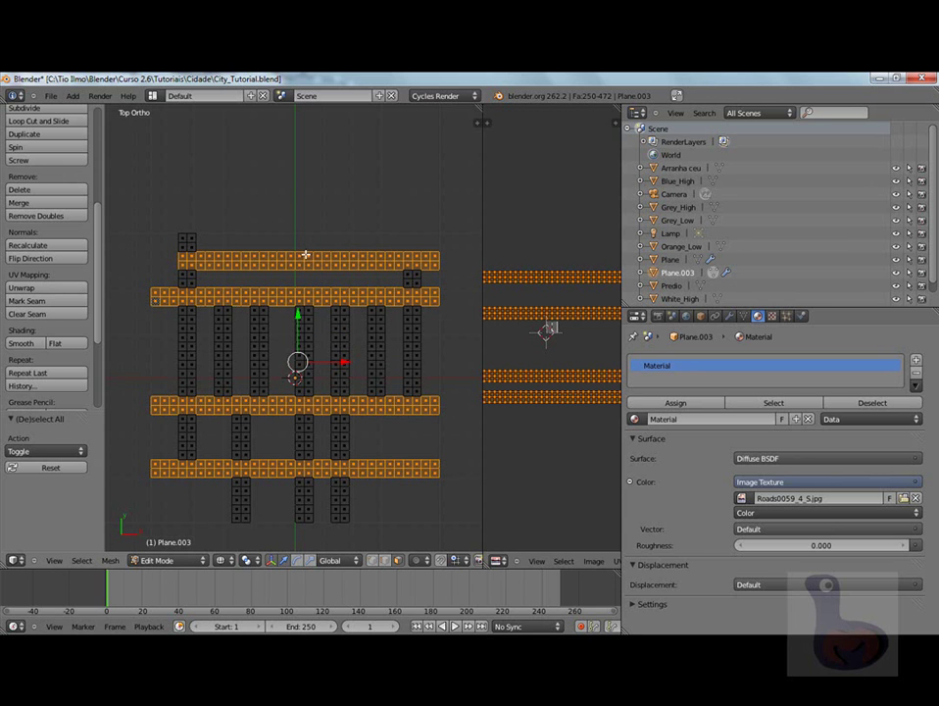
key(p)
key(Tab)
Compare Plane.001 and Plane.003 by selecting each, ending with the horizontal strips object selected.
right_click(313, 256)
right_click(183, 362)
right_click(241, 286)
right_click(224, 305)
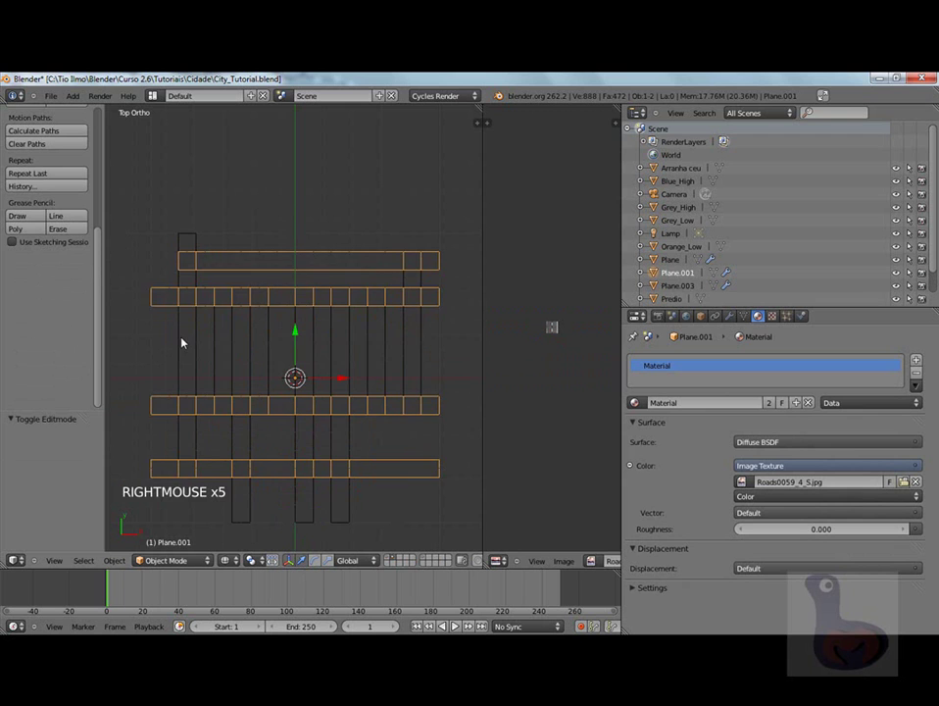
right_click(182, 342)
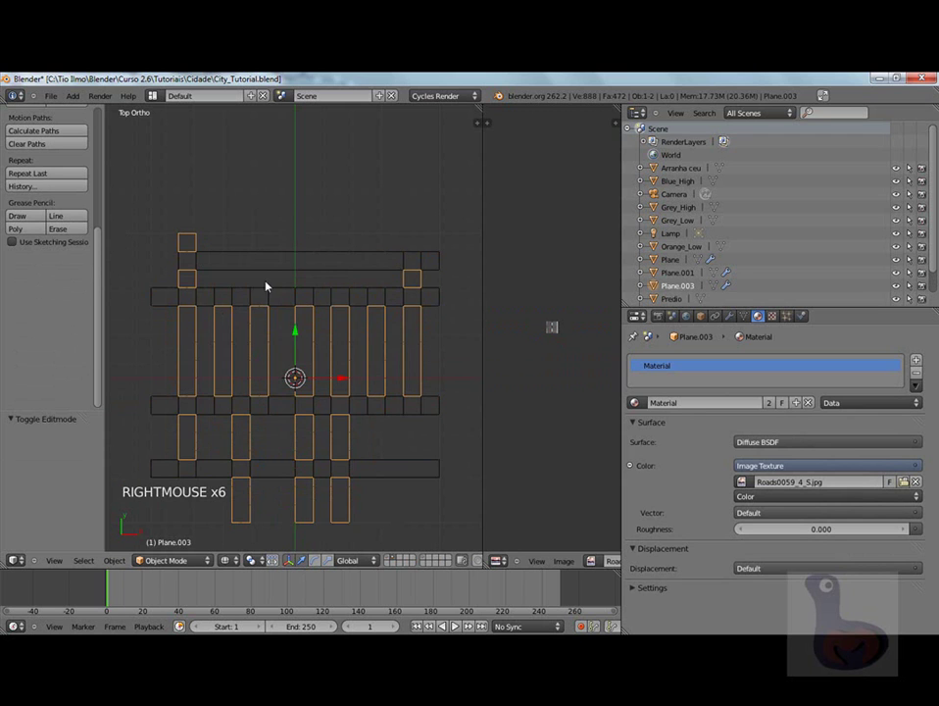
right_click(272, 291)
right_click(197, 359)
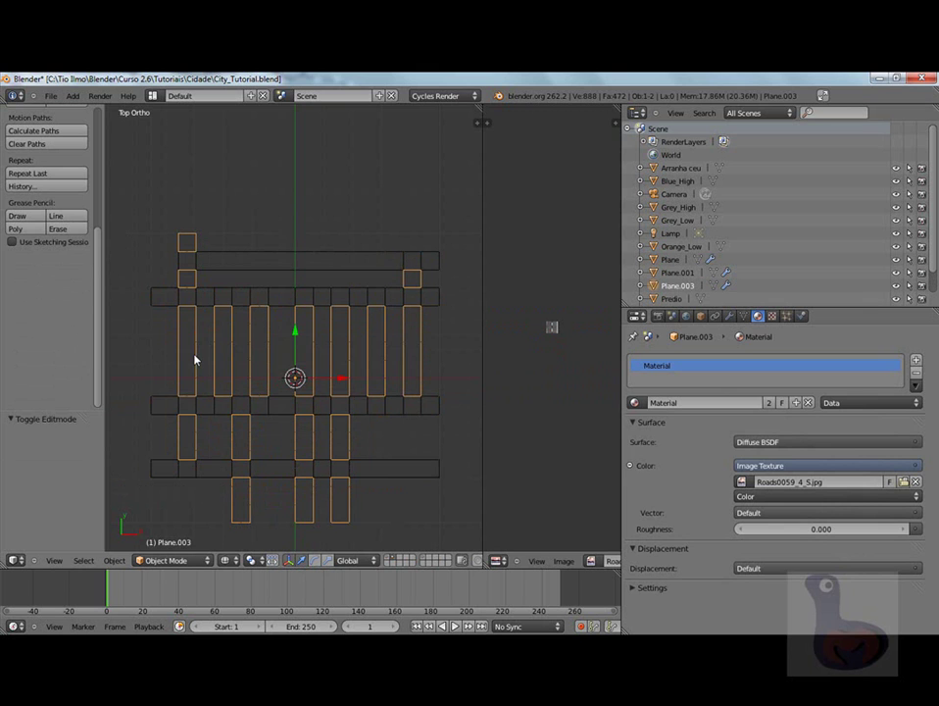
right_click(193, 263)
In Edit Mode, clear the selection and select every crossing square on both horizontal strips.
key(Tab)
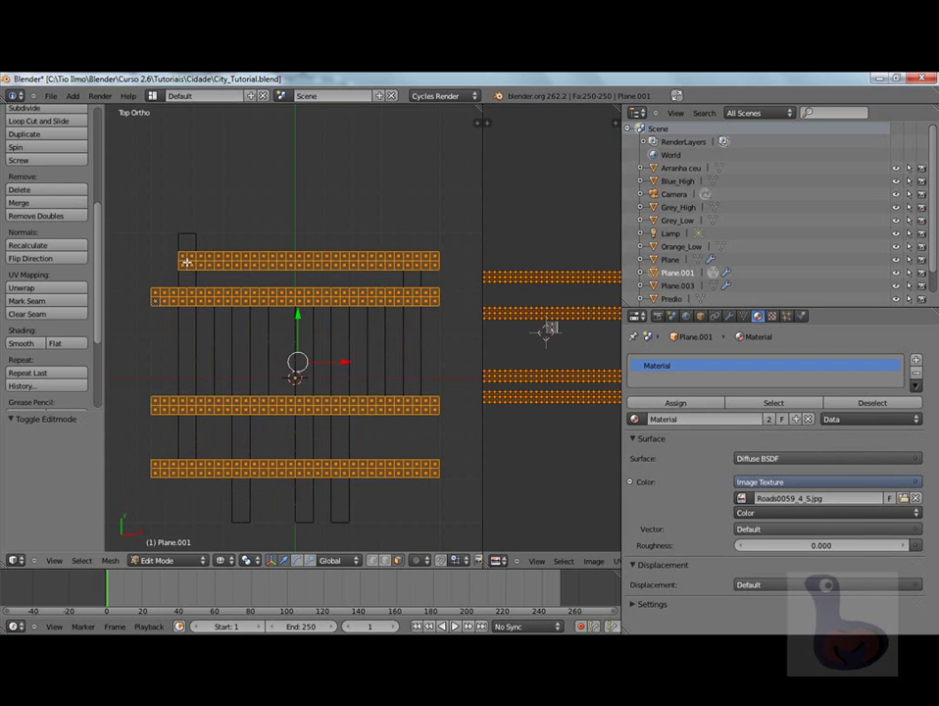
key(a)
key(b)
key(b)
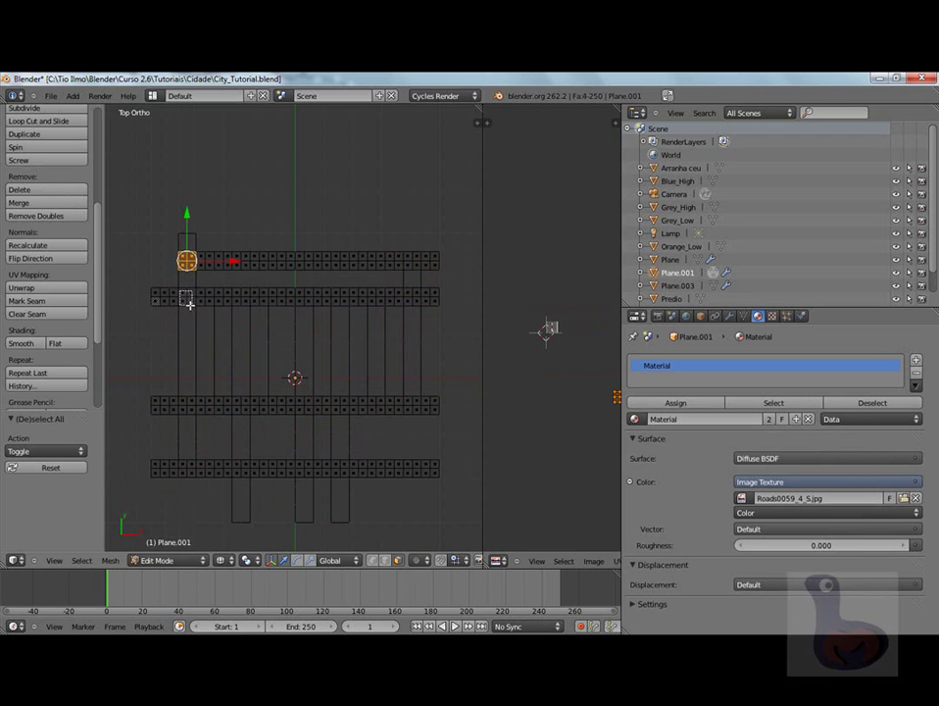
key(b)
key(b)
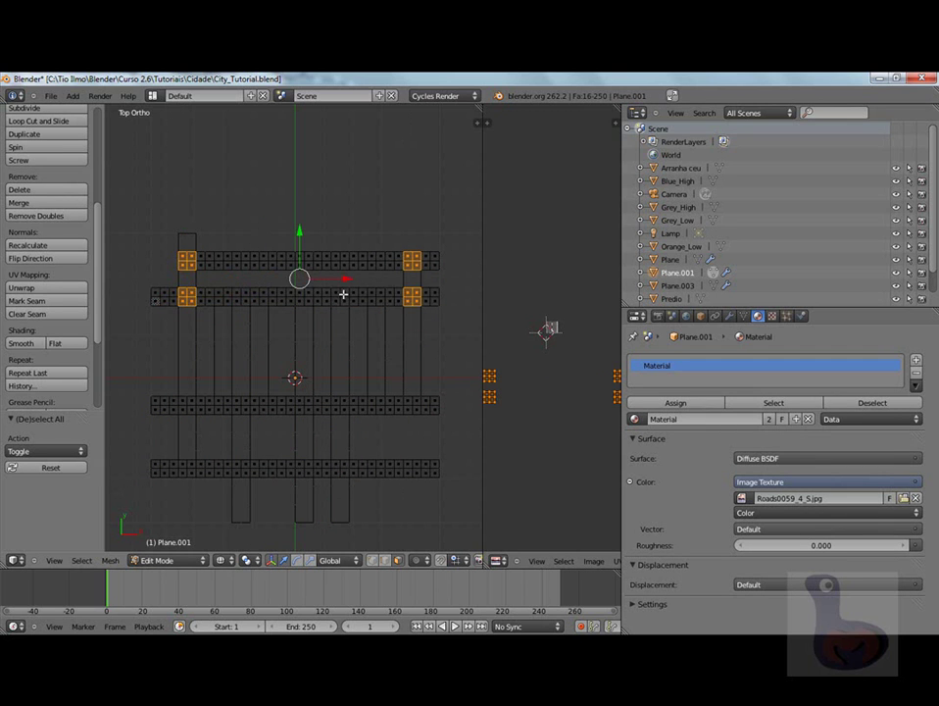
key(b)
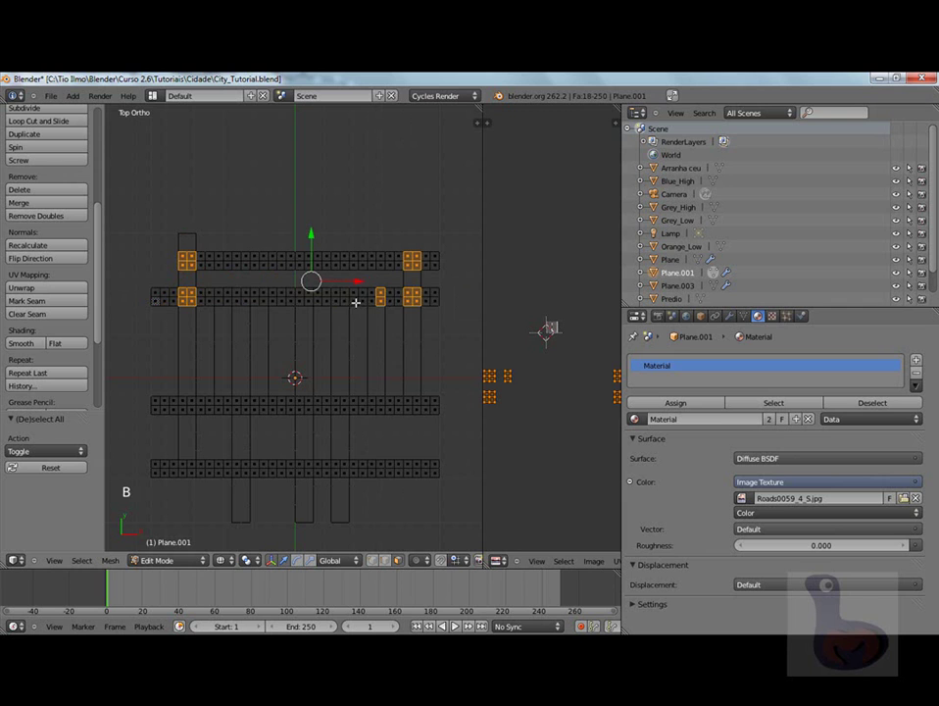
key(b)
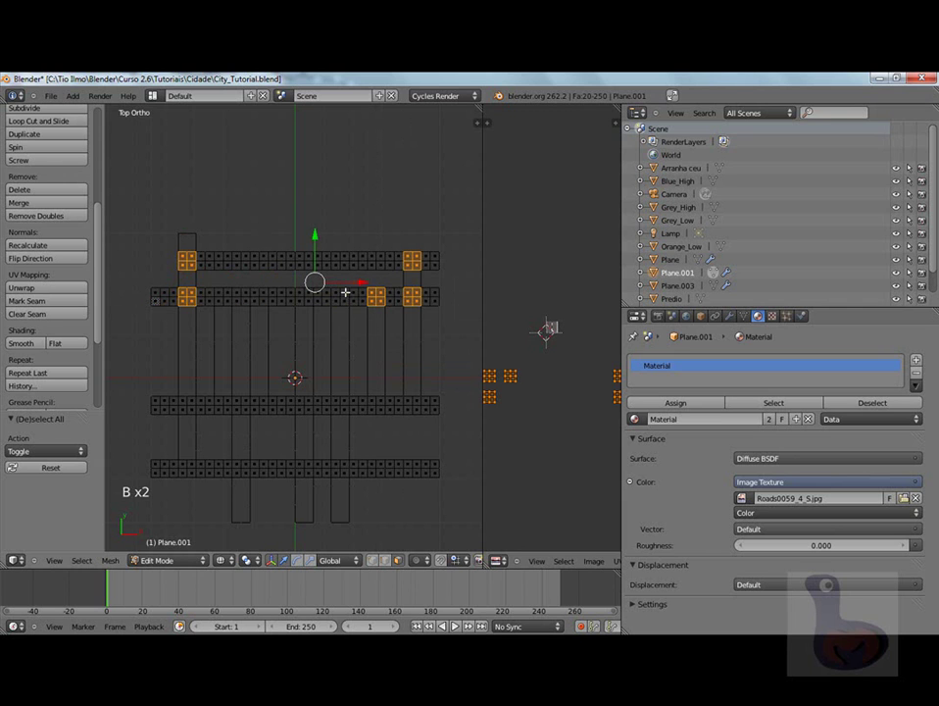
key(b)
key(b)
key(b)
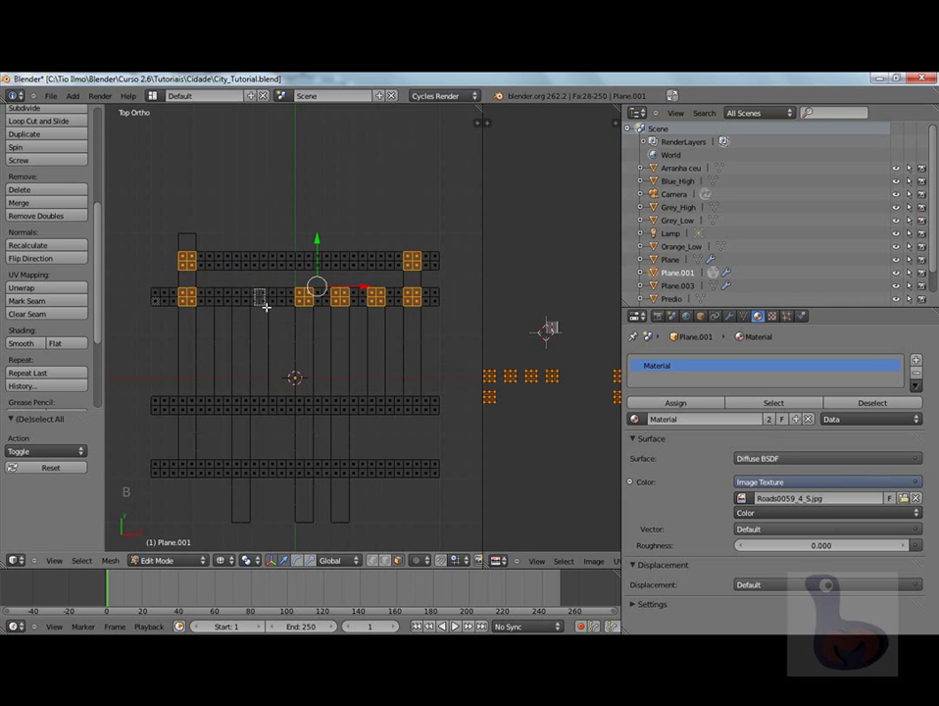
key(b)
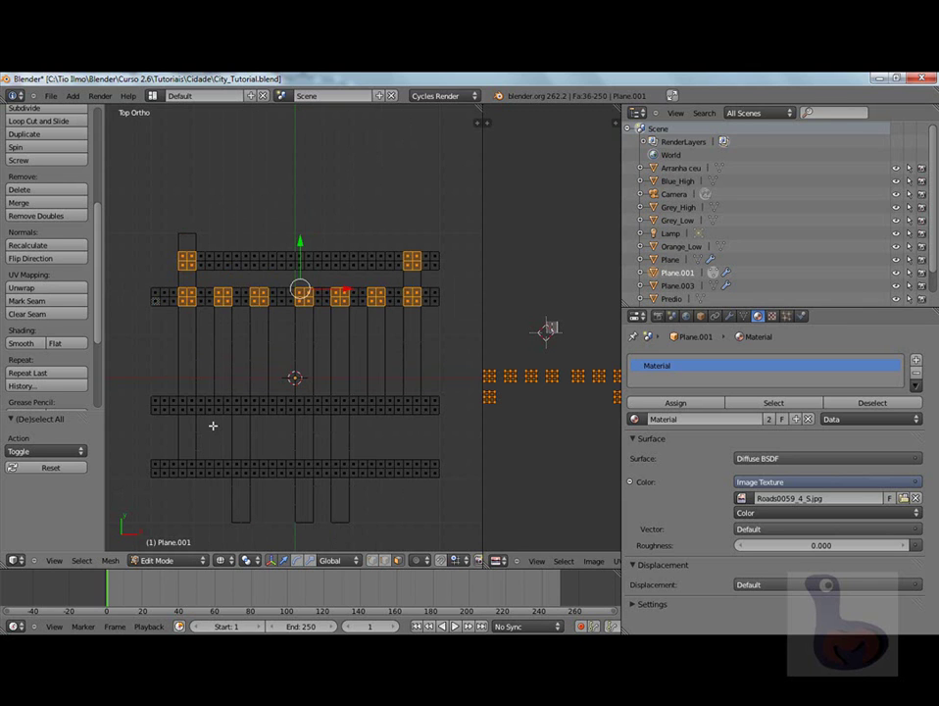
key(c)
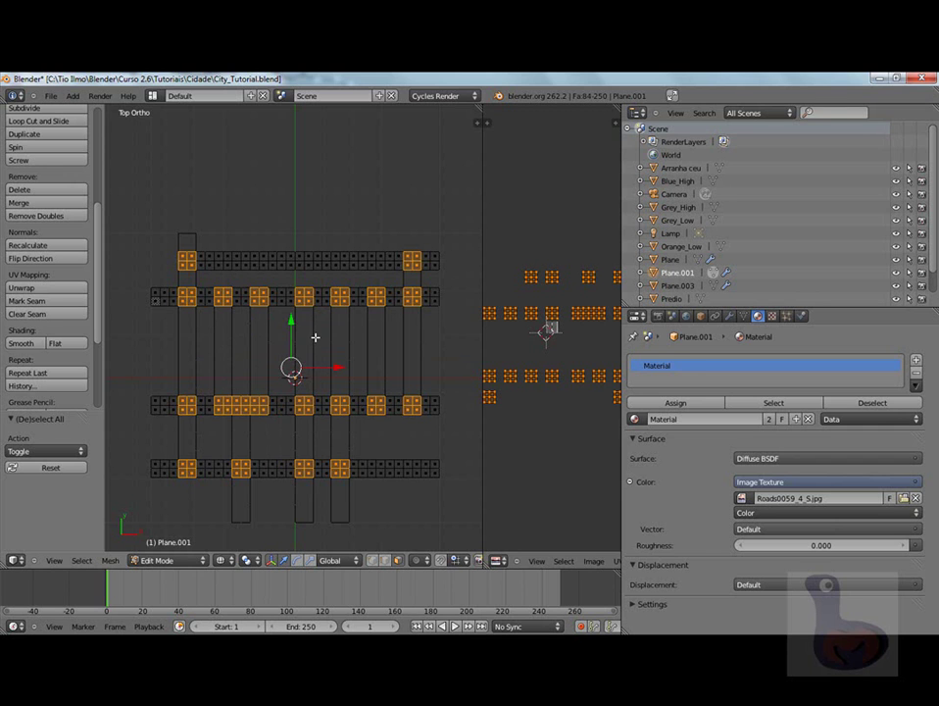
Separate the crossing squares into Plane.002, then select the vertical Plane.003 road grid.
key(p)
key(Tab)
right_click(190, 269)
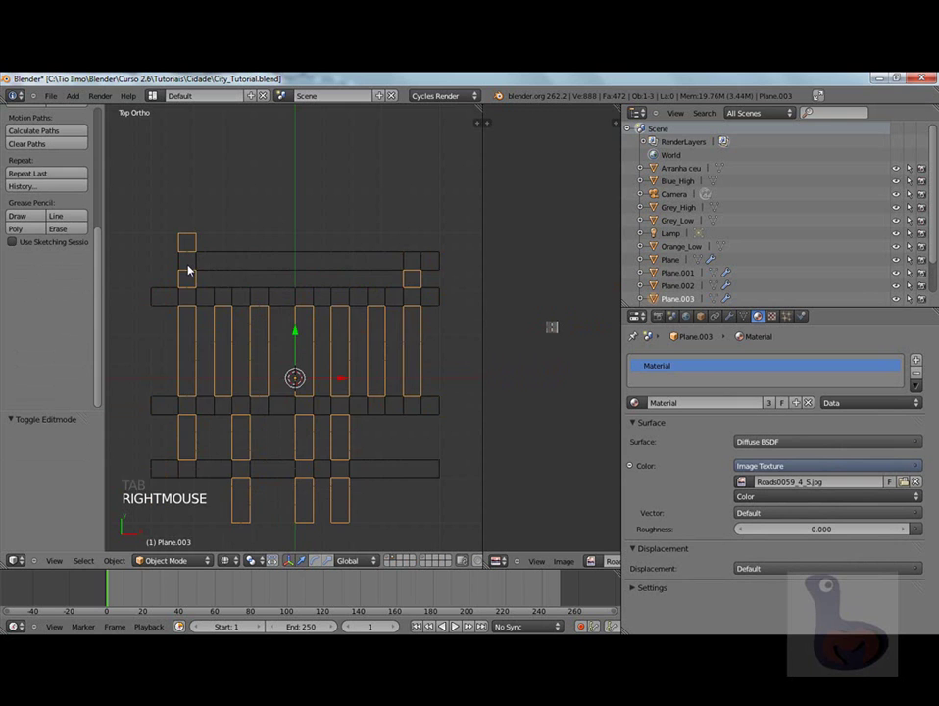
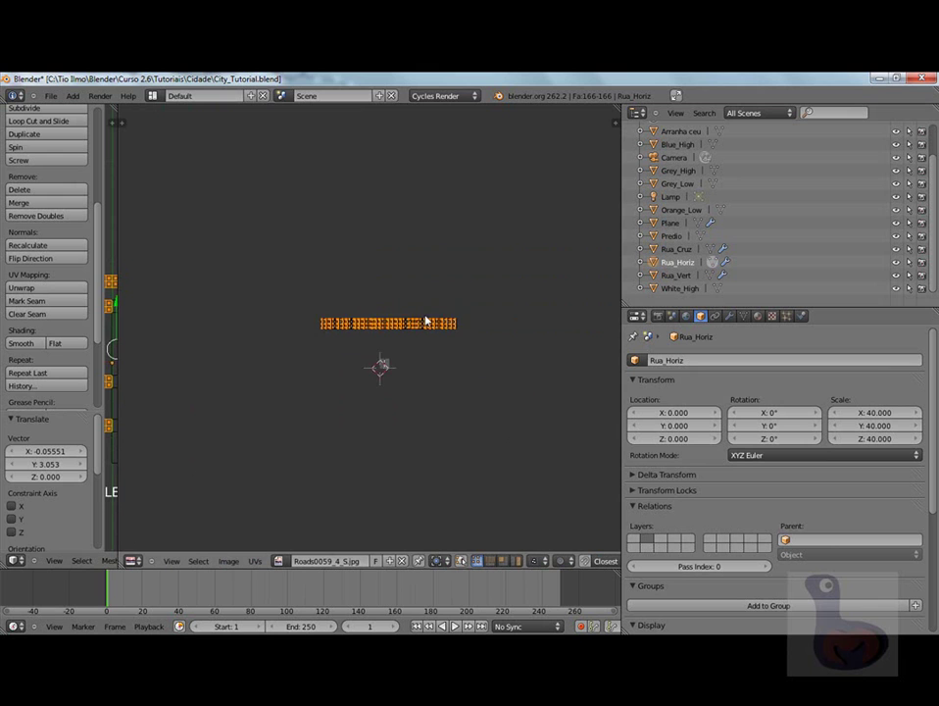
Stretch Rua_Horiz's UVs over the road image and flatten the top row of points onto one line.
key(m)
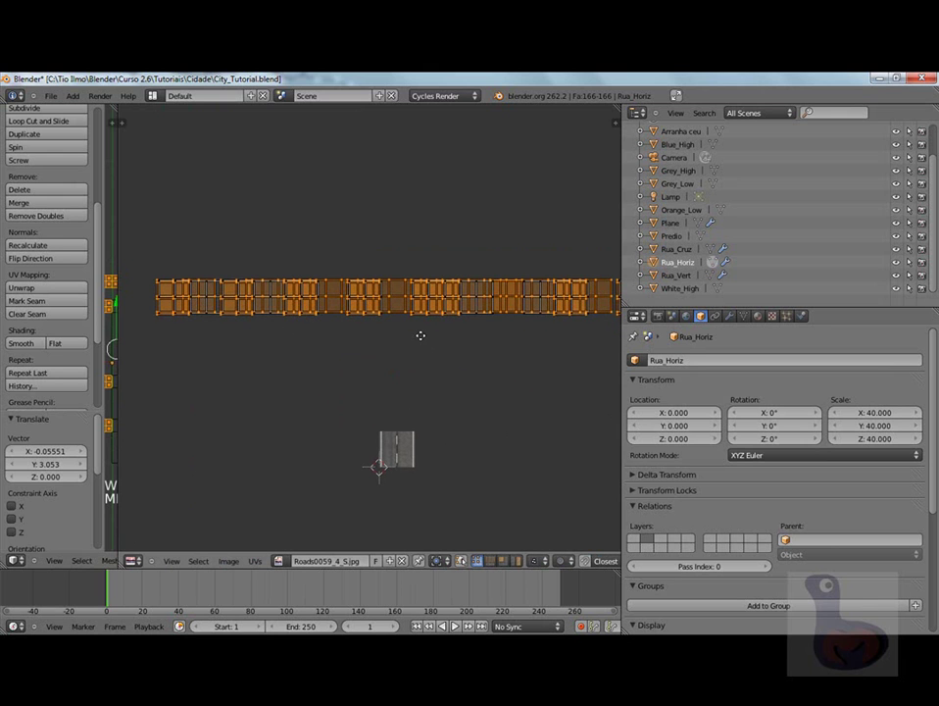
key(w)
key(w)
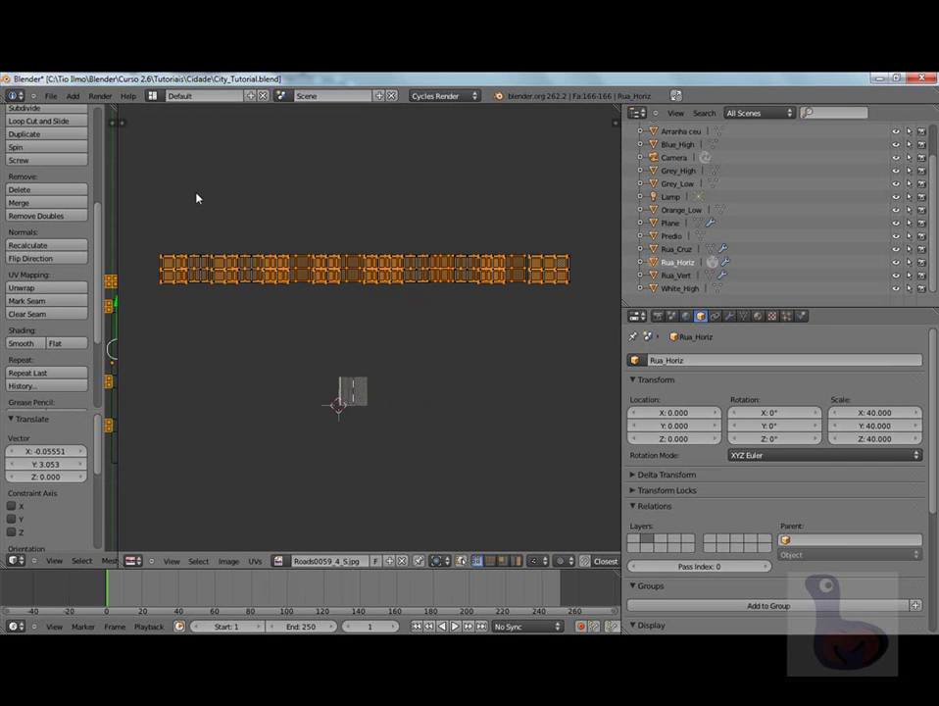
key(a)
key(b)
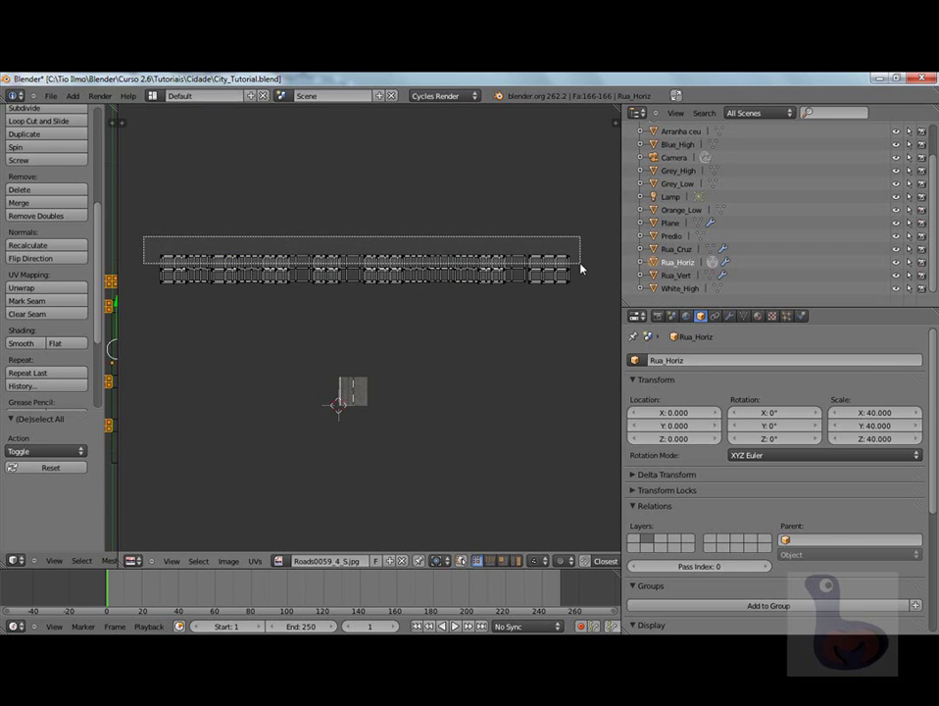
key(s)
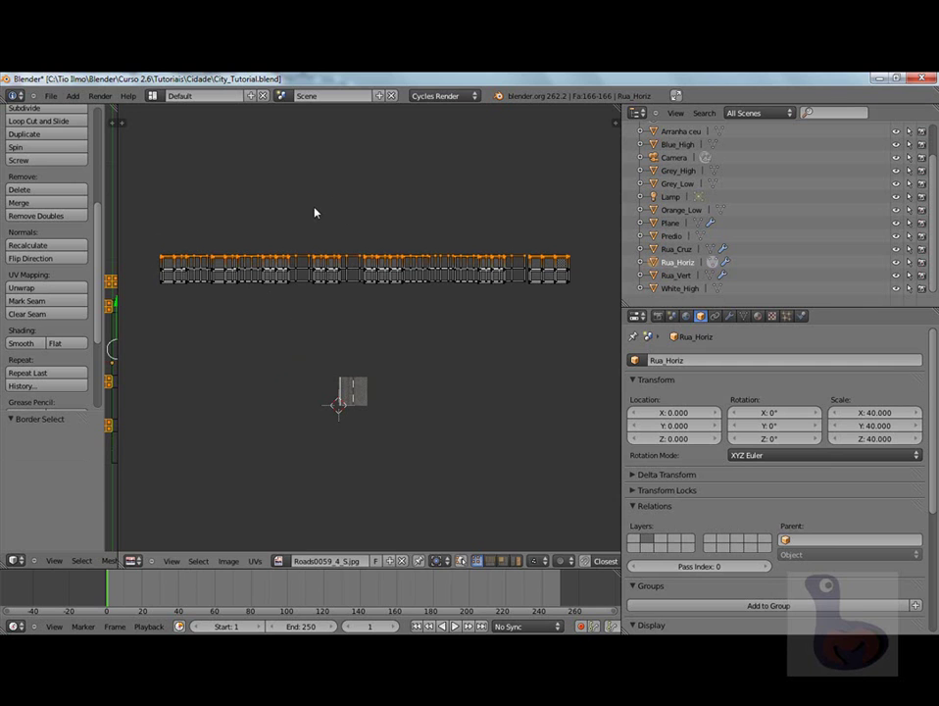
key(s)
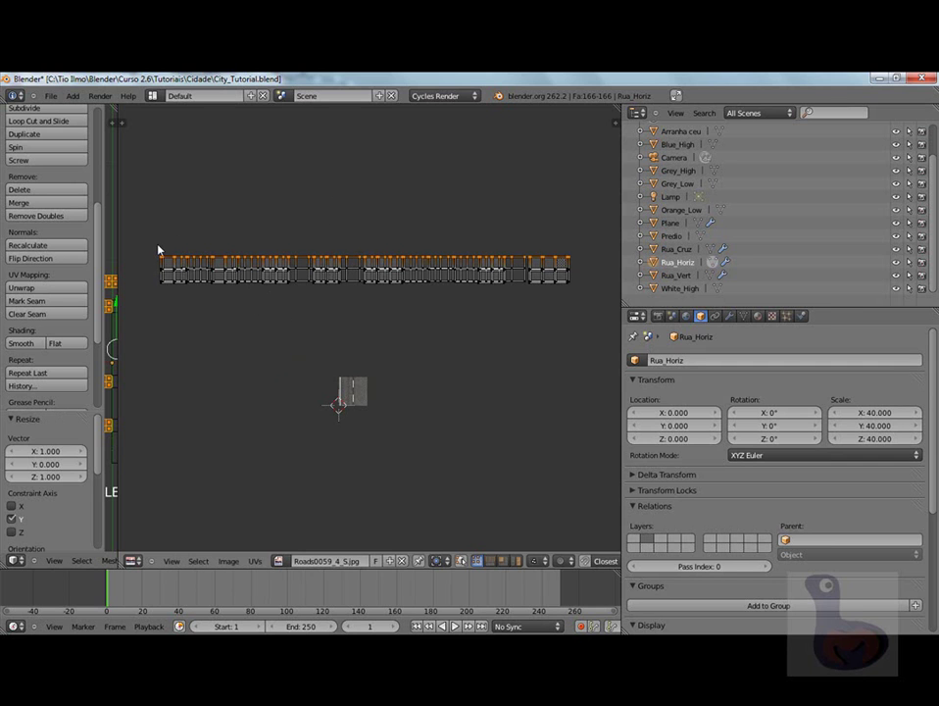
key(a)
Flatten the middle and bottom rows of UV points each onto a single line.
key(b)
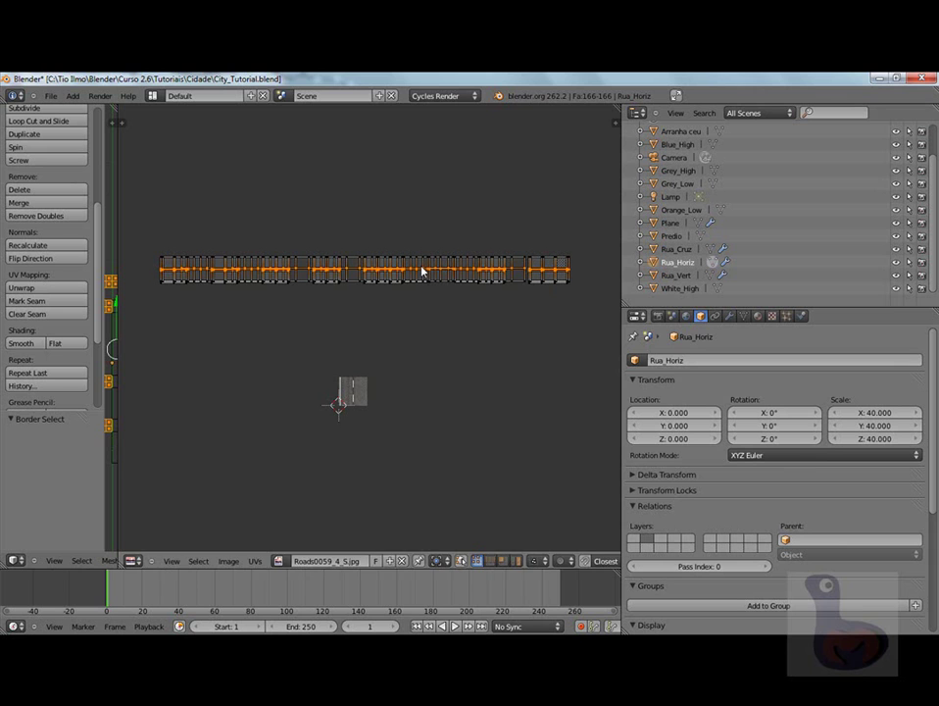
key(s)
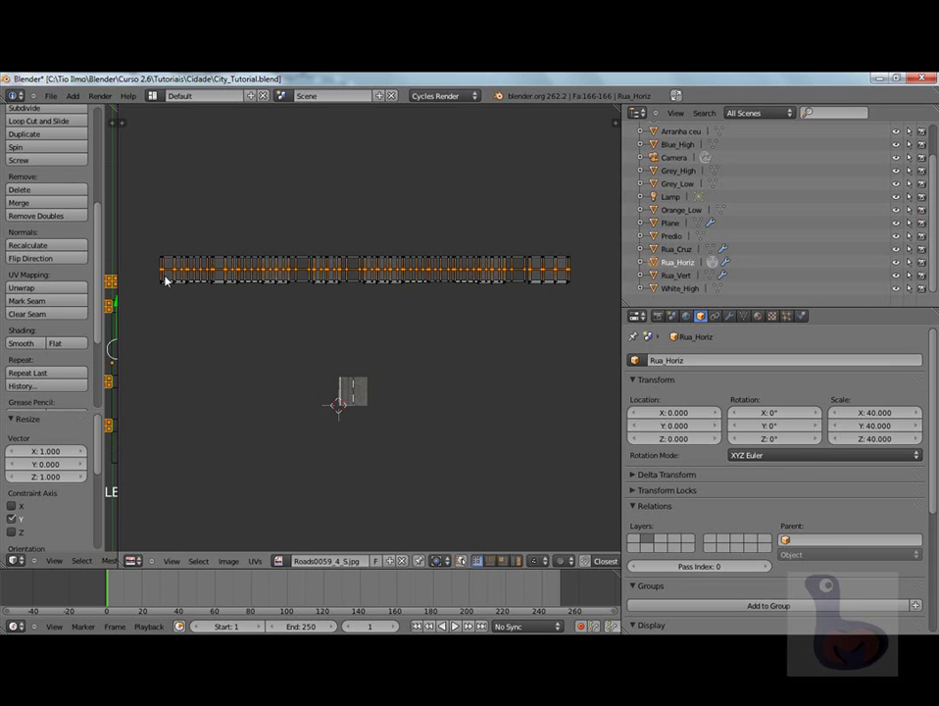
text(le)
key(a)
key(b)
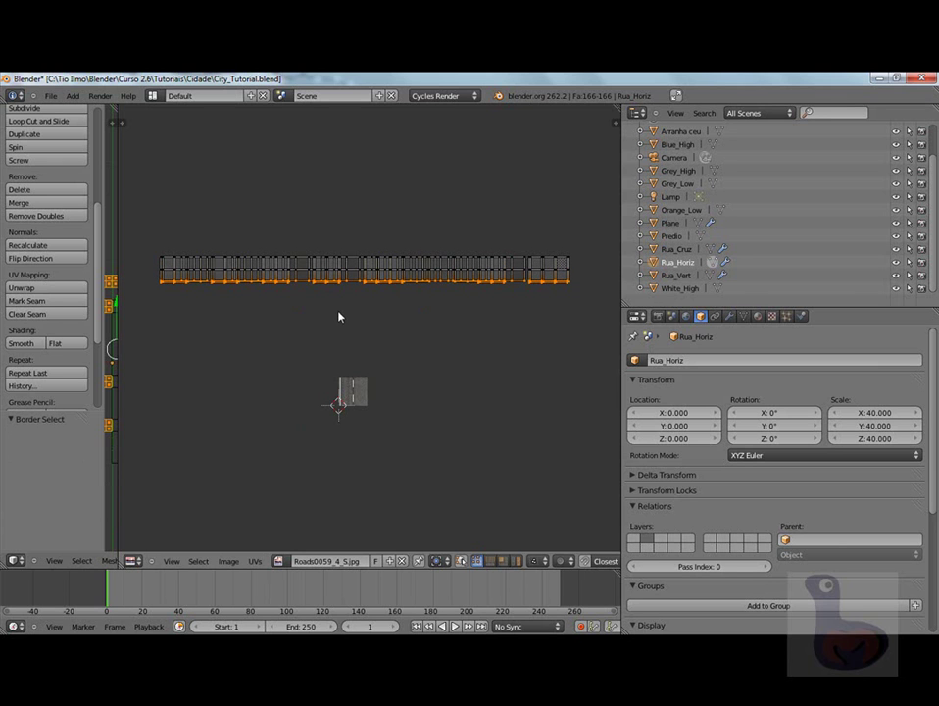
key(s)
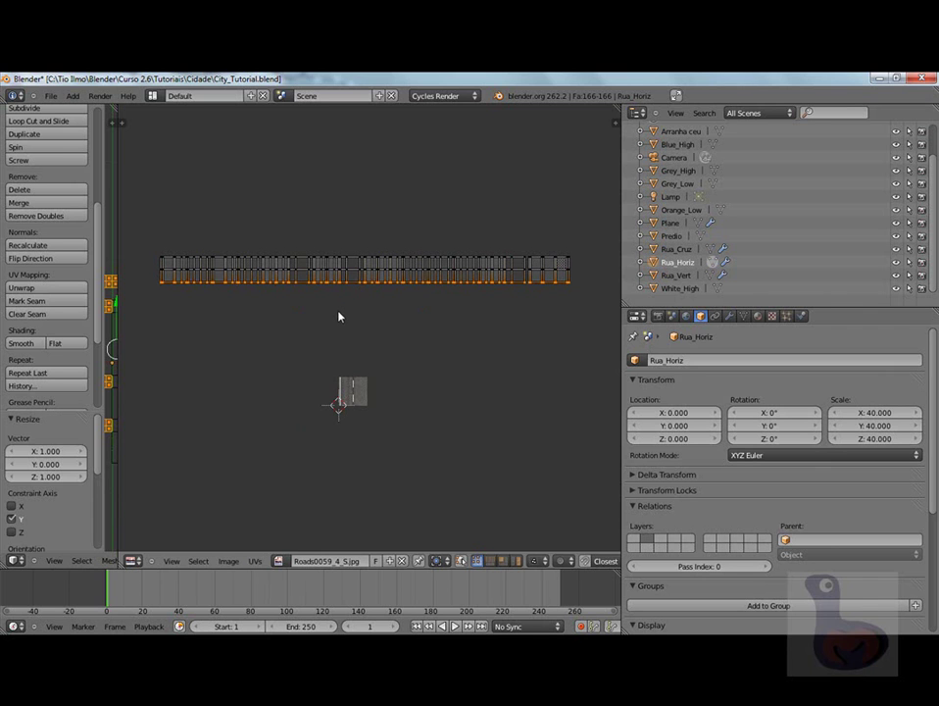
key(w)
Reselect all of Rua_Horiz's UV points after straightening the rows.
key(Tab)
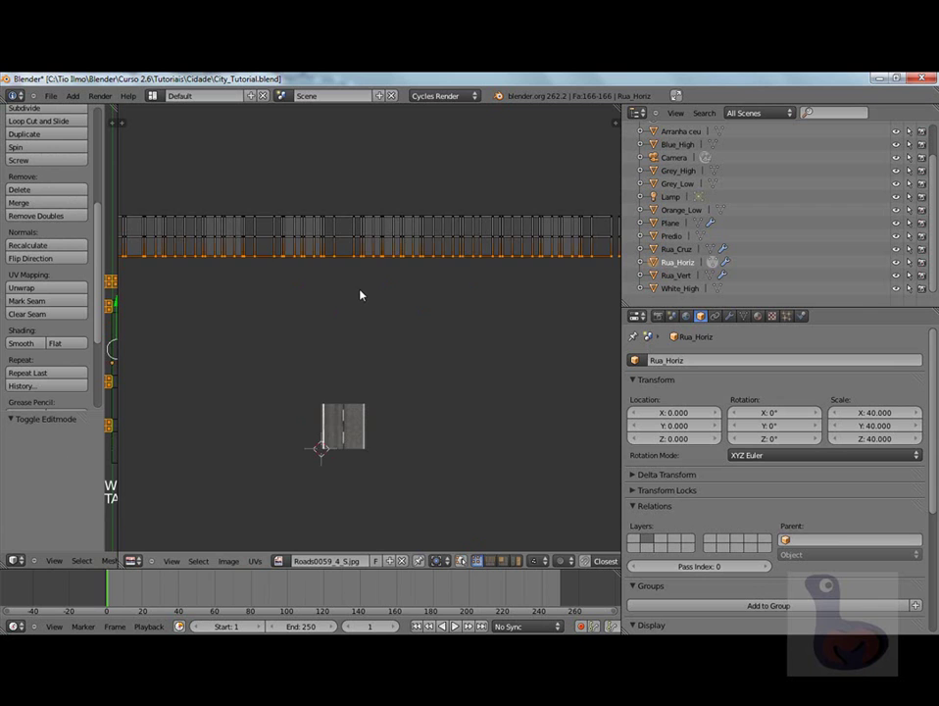
key(w)
key(a)
key(w)
key(w)
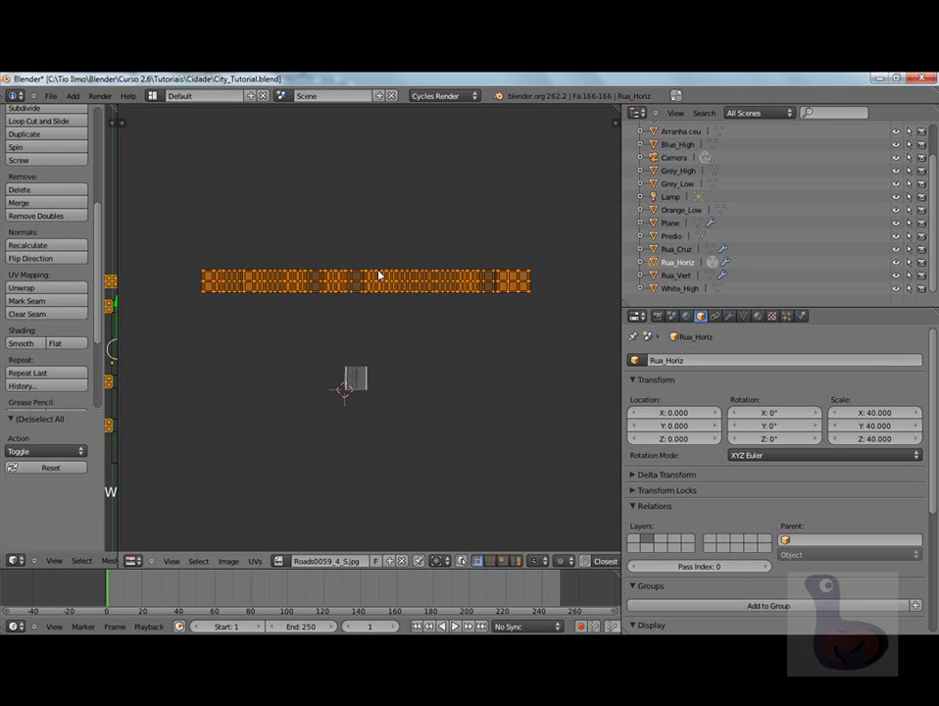
Rotate Rua_Horiz's road UVs 90 degrees and move them over the road image.
key(r)
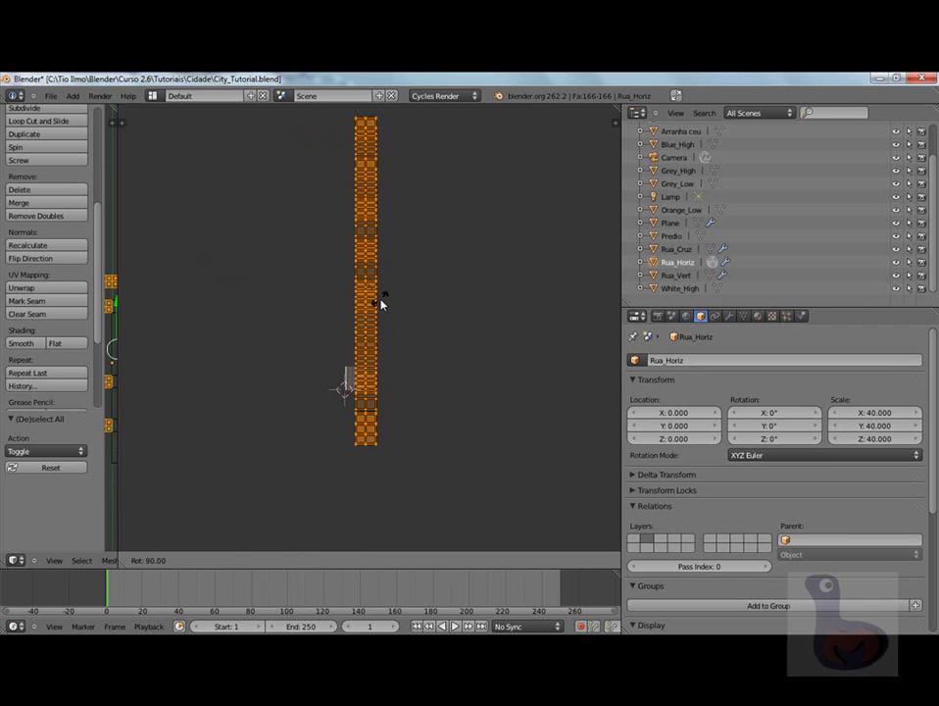
key(ctrl+w)
key(g)
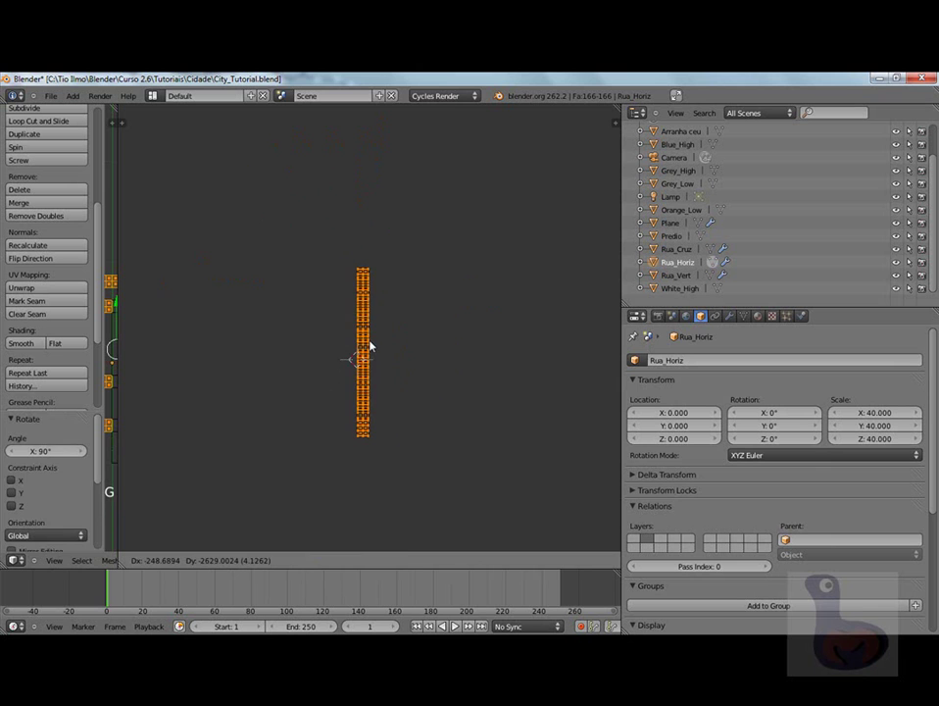
click(357, 402)
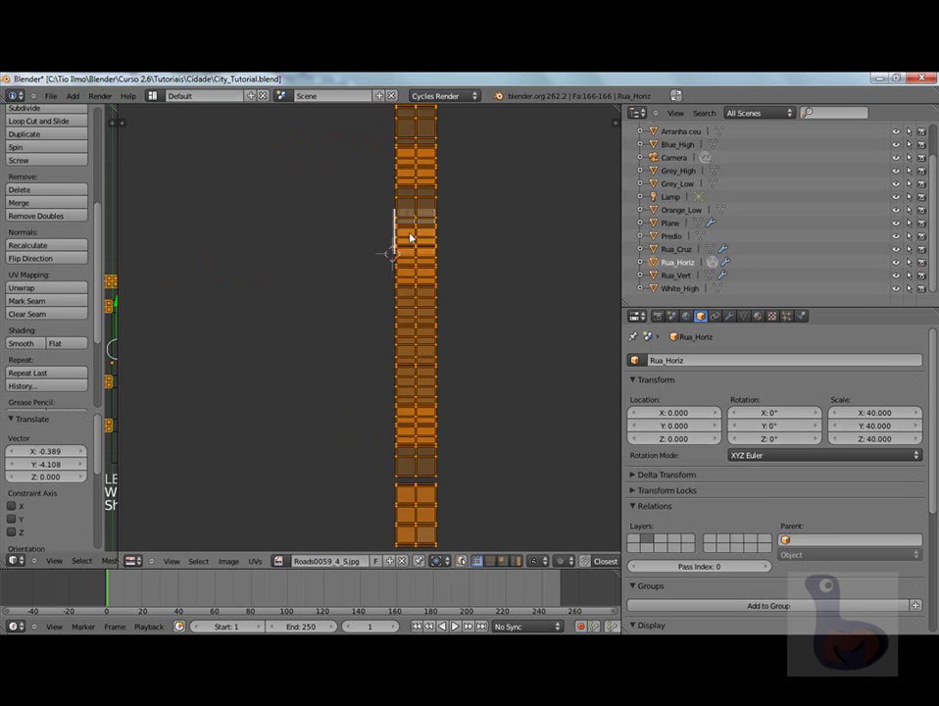
Nudge the UVs into line with the lane markings and stretch them along X to the road's width.
key(w)
key(w)
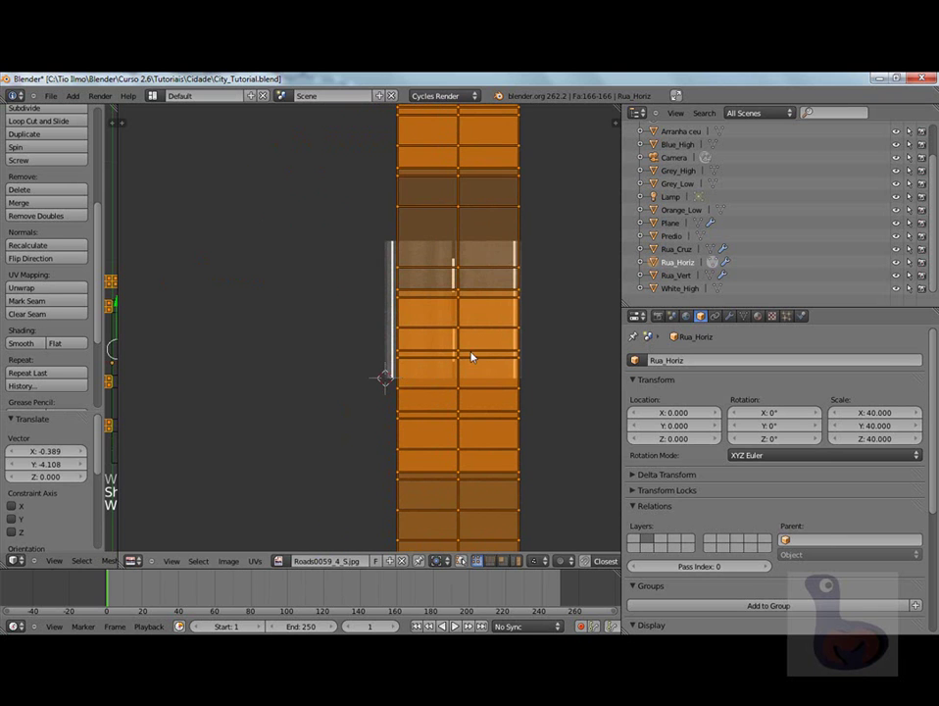
key(g)
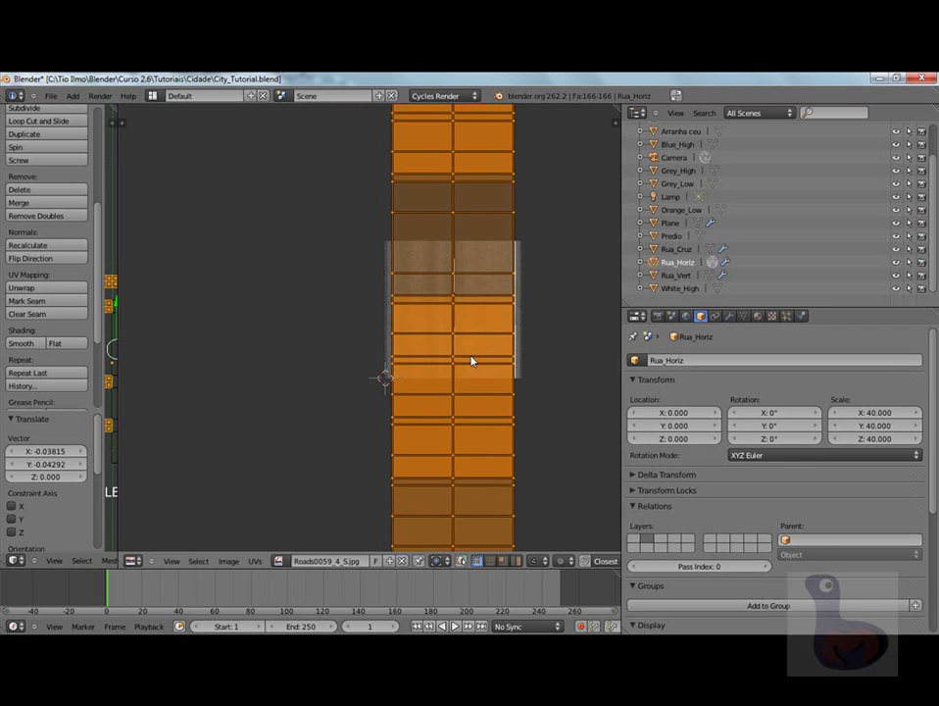
key(s)
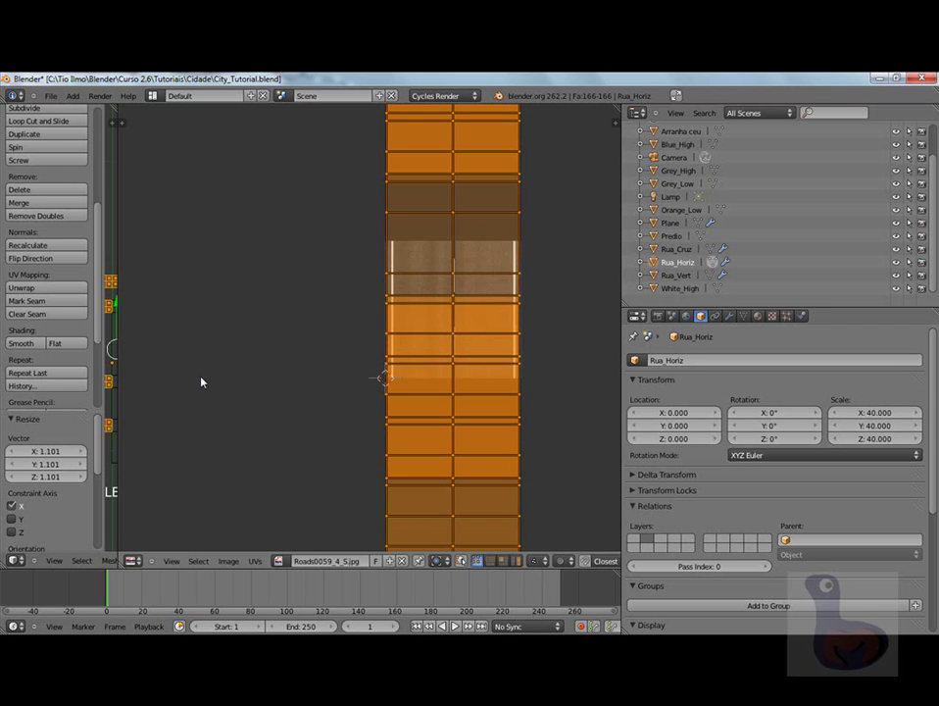
key(w)
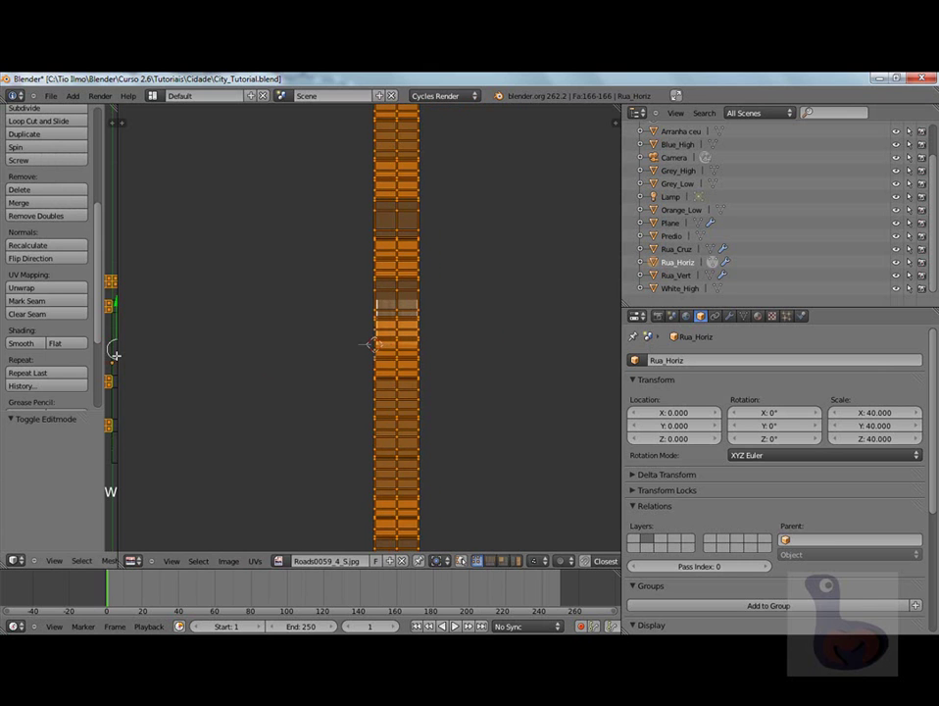
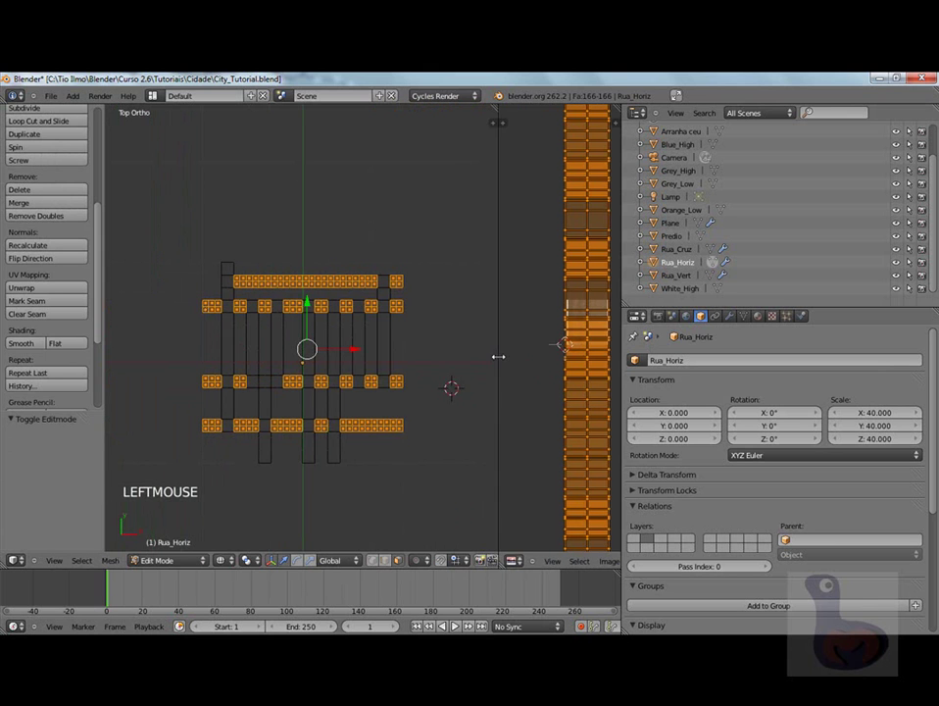
Return Rua_Horiz to Object Mode and show the road grid with Textured viewport shading.
key(Tab)
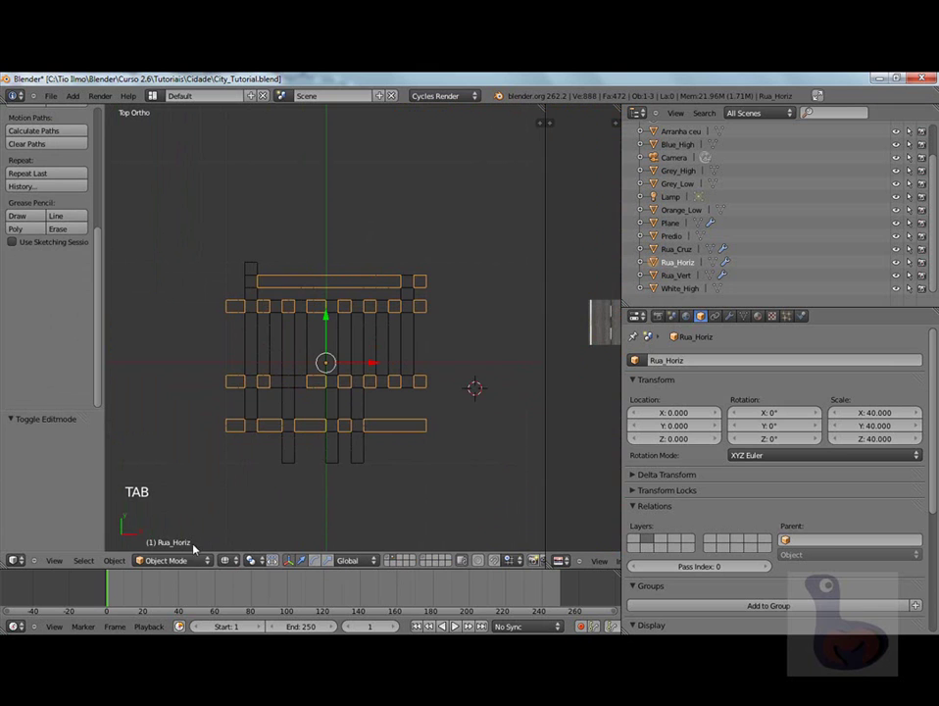
click(232, 566)
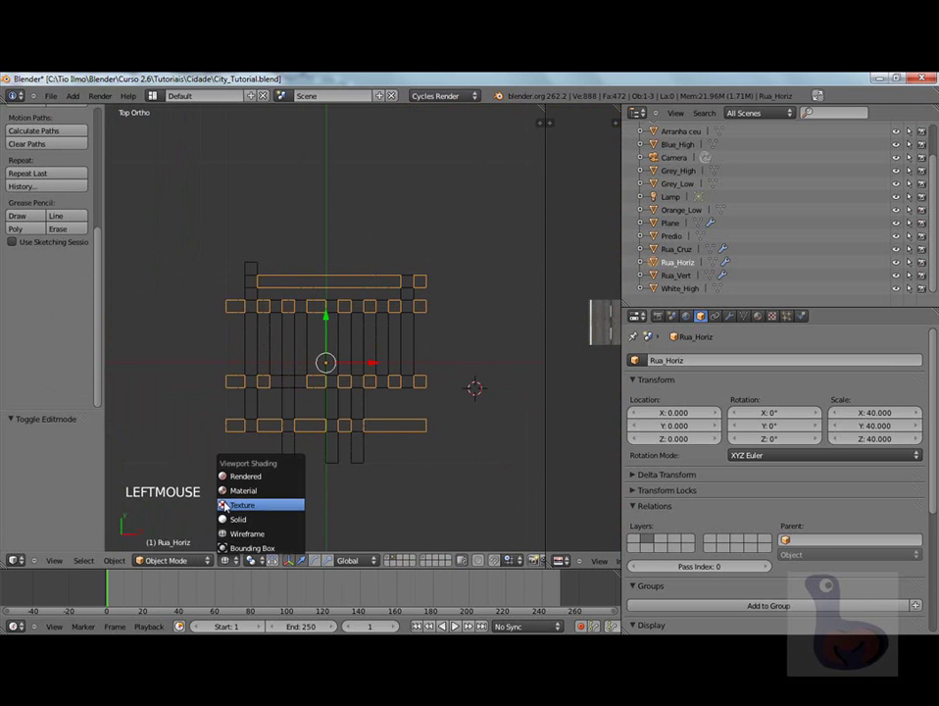
scroll(up, 3)
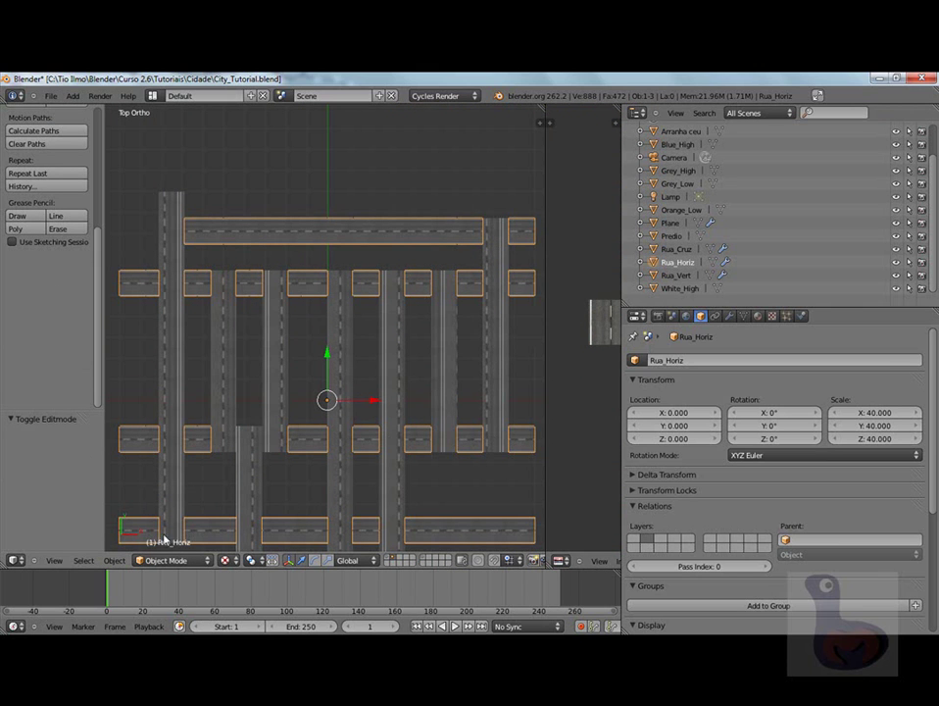
scroll(down, 3)
scroll(up, 3)
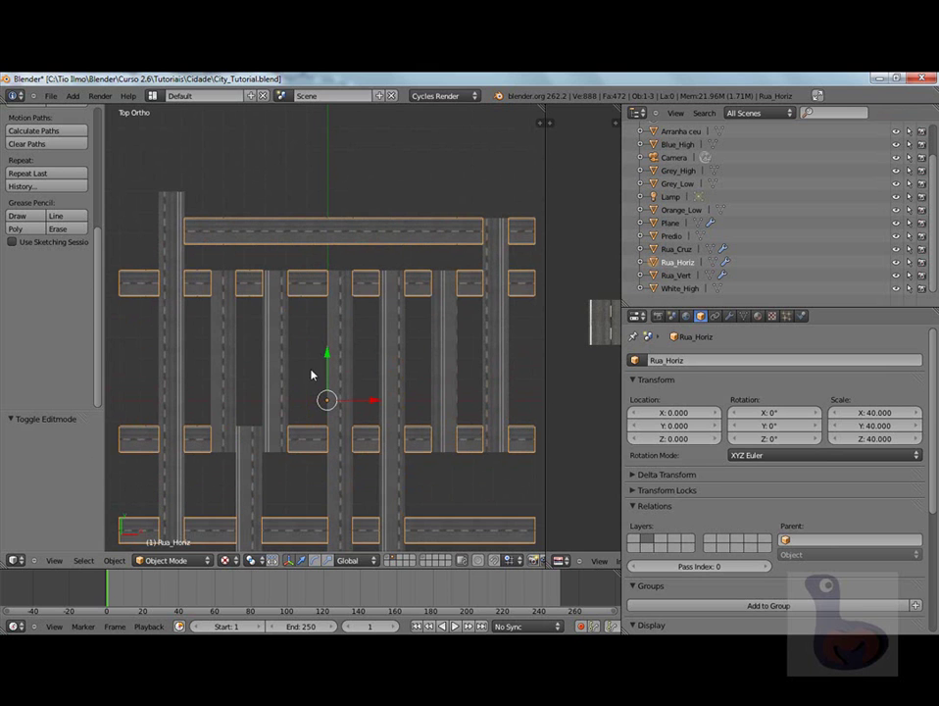
Select the Rua_Vert road object and enter Edit Mode on its mesh.
right_click(183, 371)
key(Tab)
scroll(down, 3)
Select all Rua_Vert faces and move a first box-selected UV column further right.
scroll(down, 3)
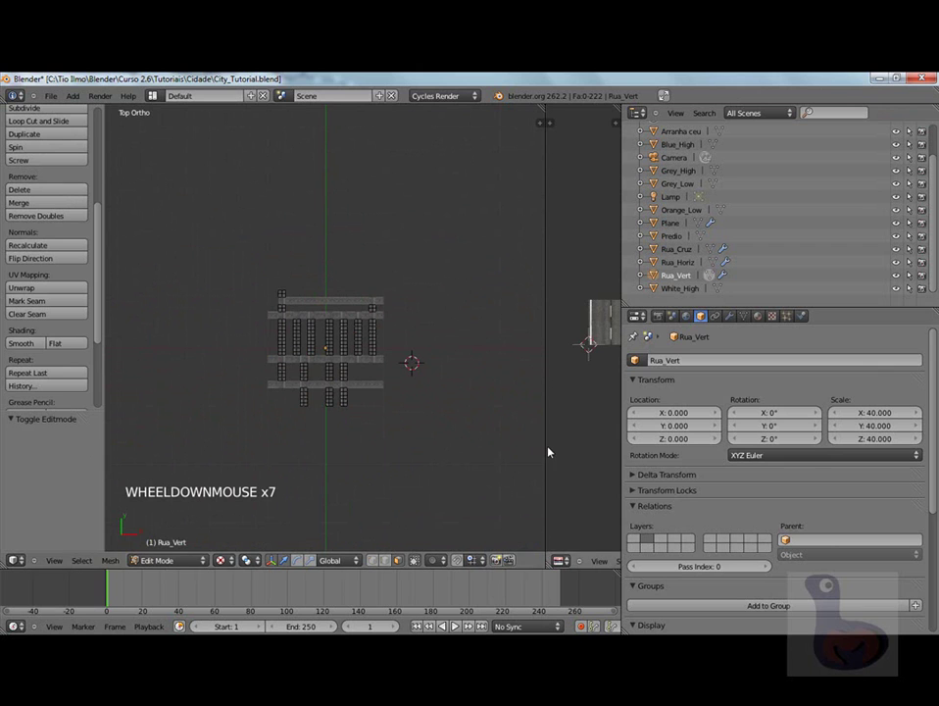
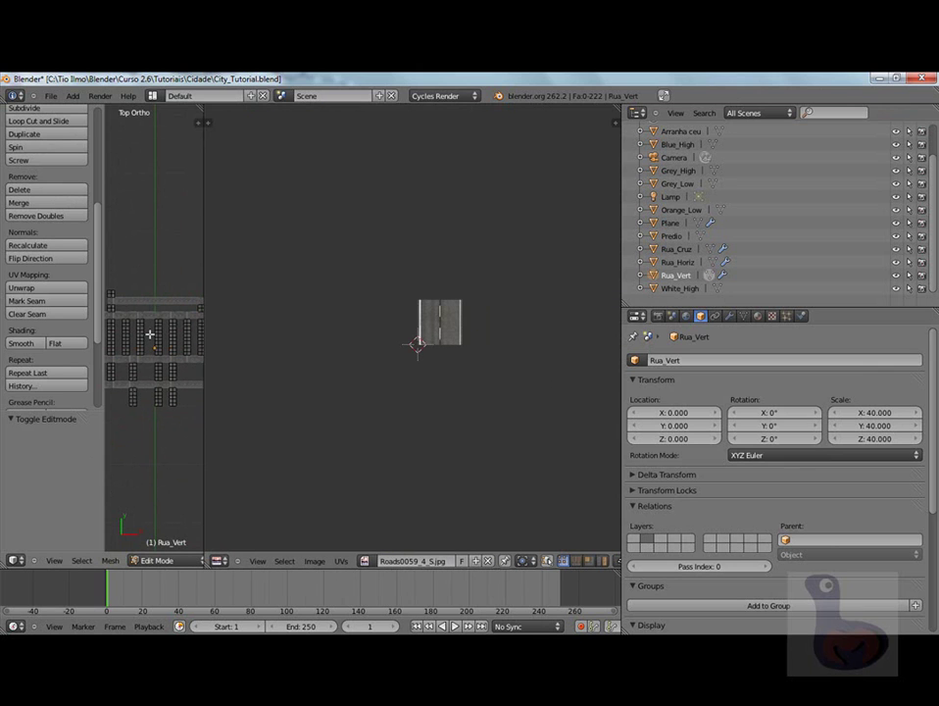
key(a)
scroll(down, 3)
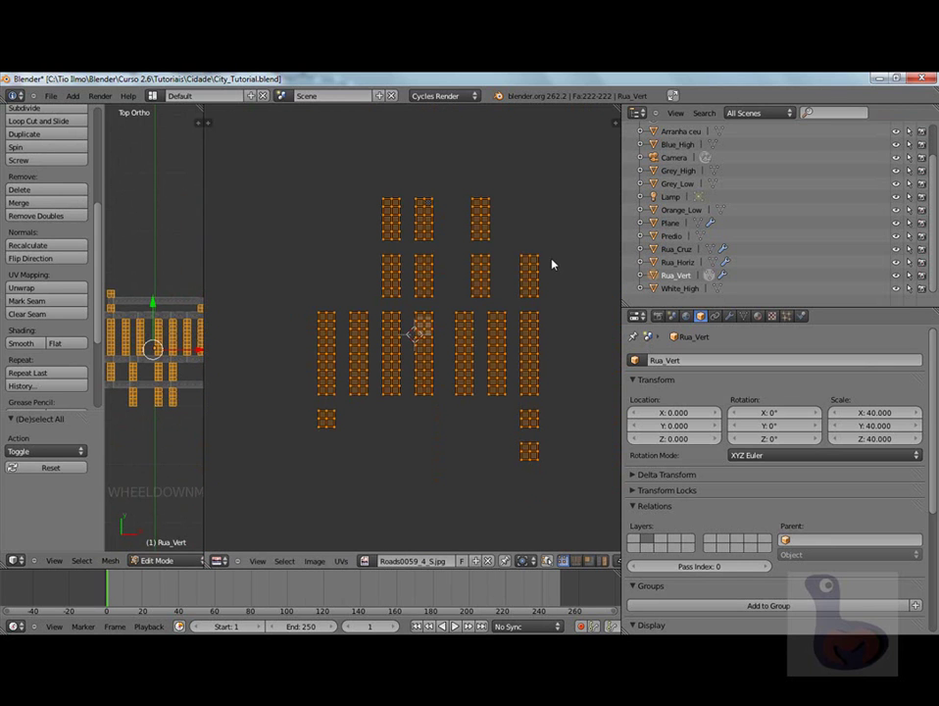
key(a)
key(b)
key(g)
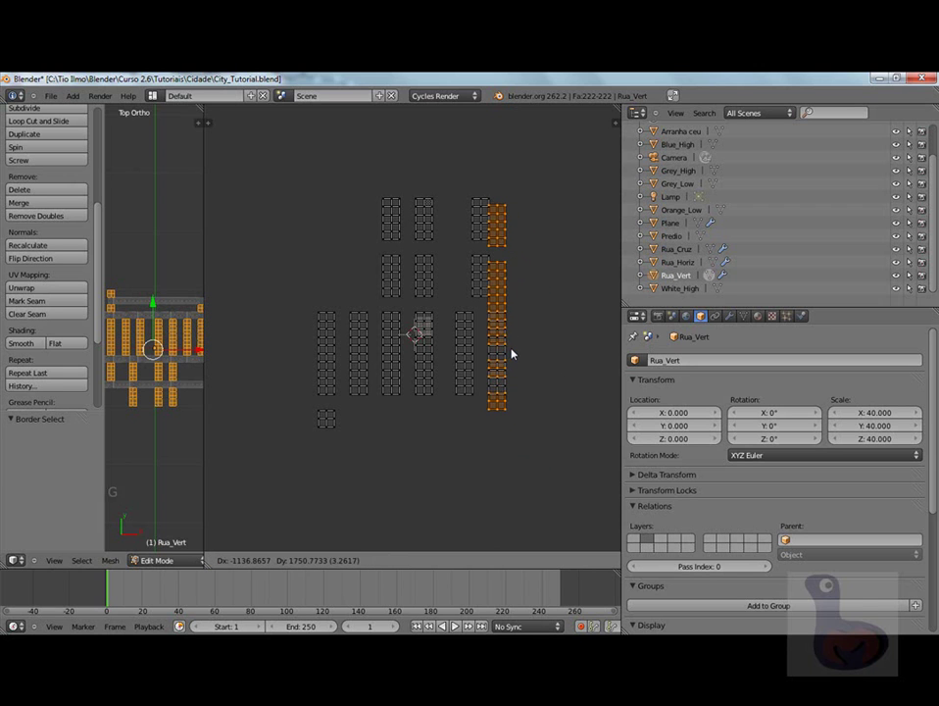
click(524, 348)
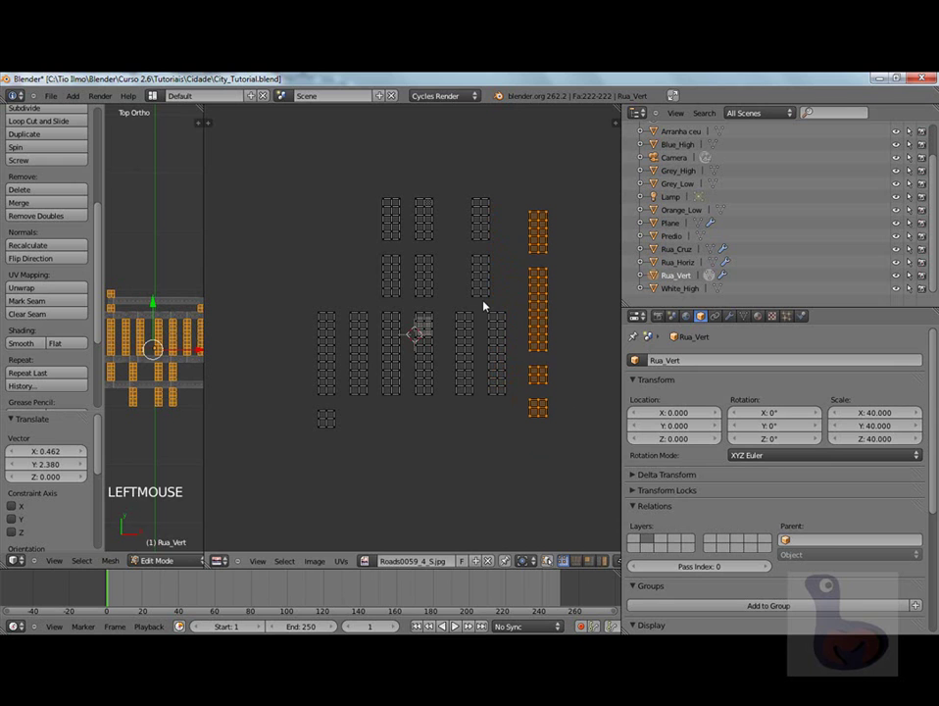
Box-select the next two groups of UV islands and drop them onto the right column.
key(b)
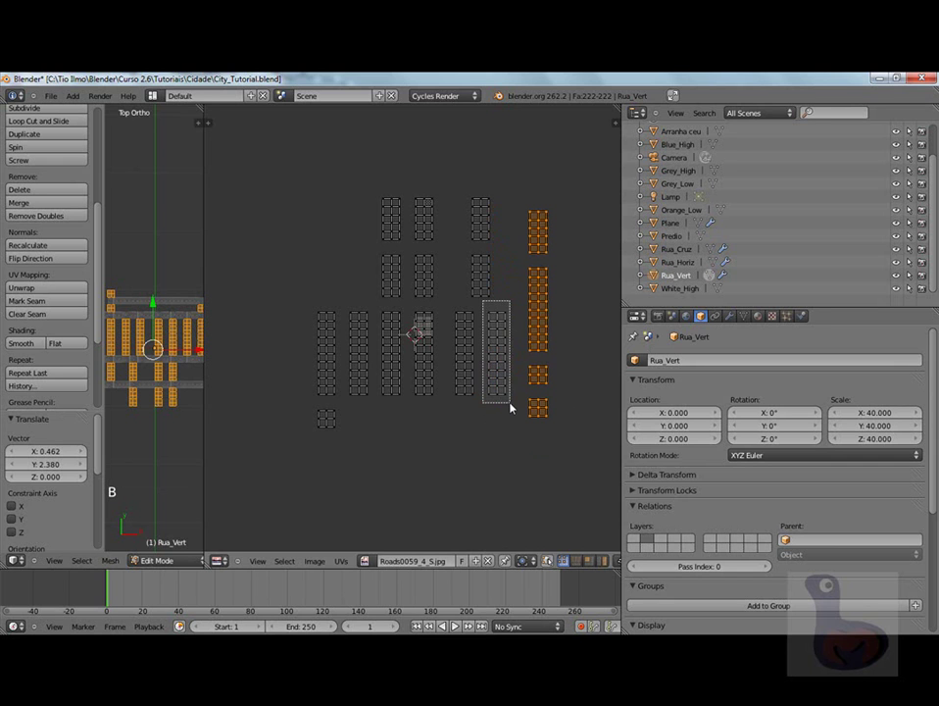
key(a)
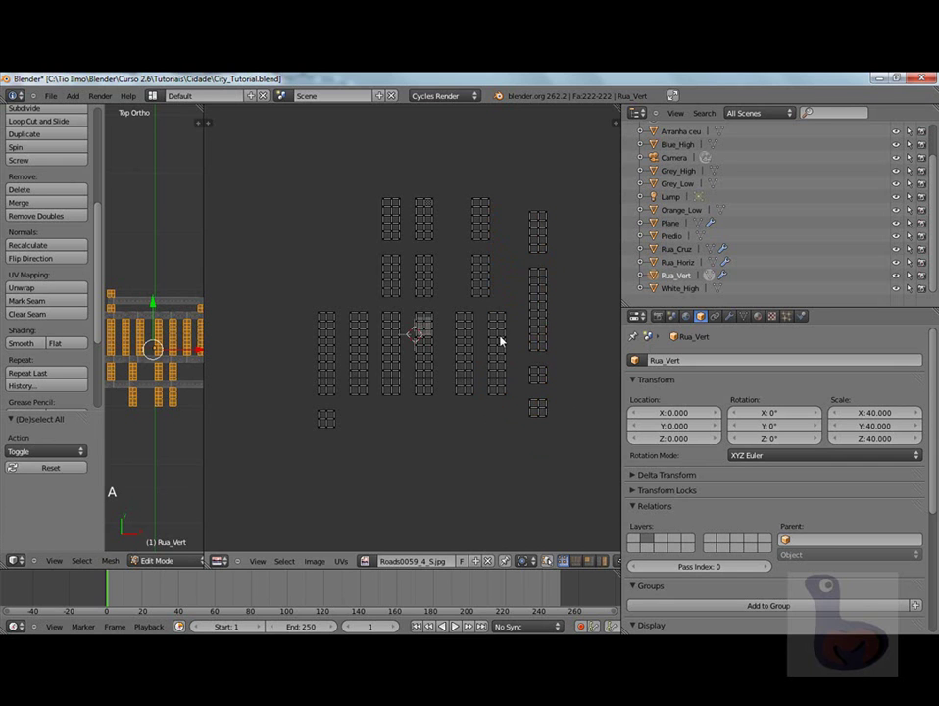
key(b)
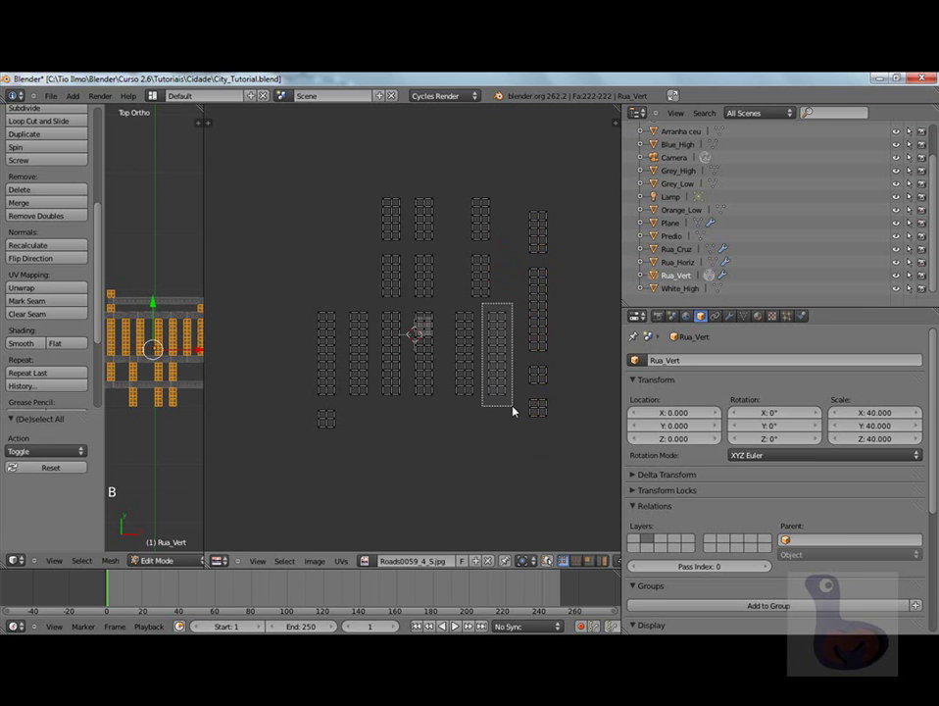
key(g)
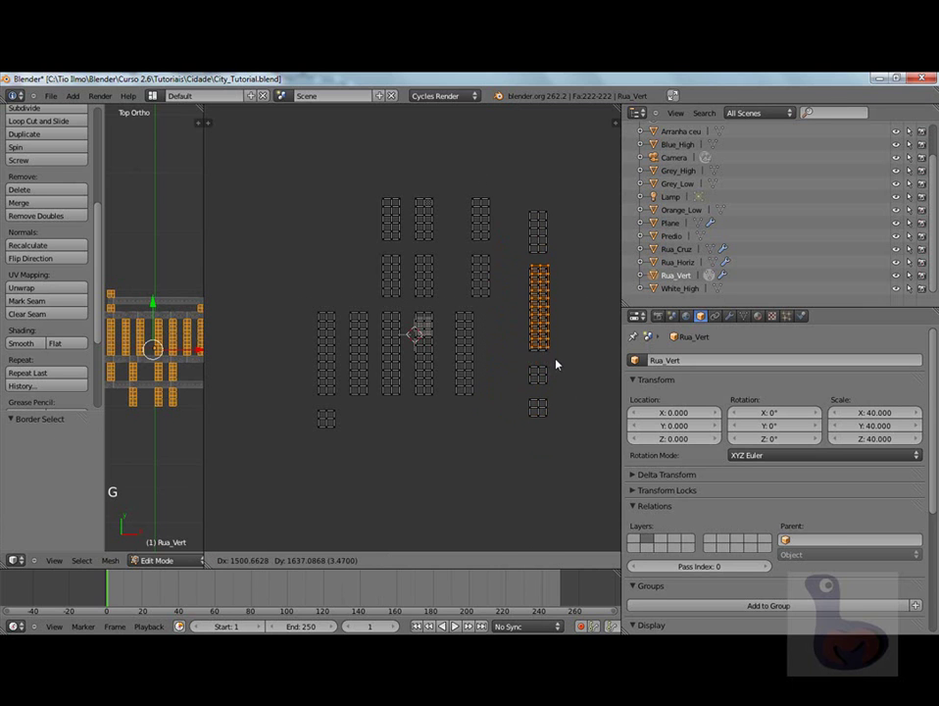
click(556, 365)
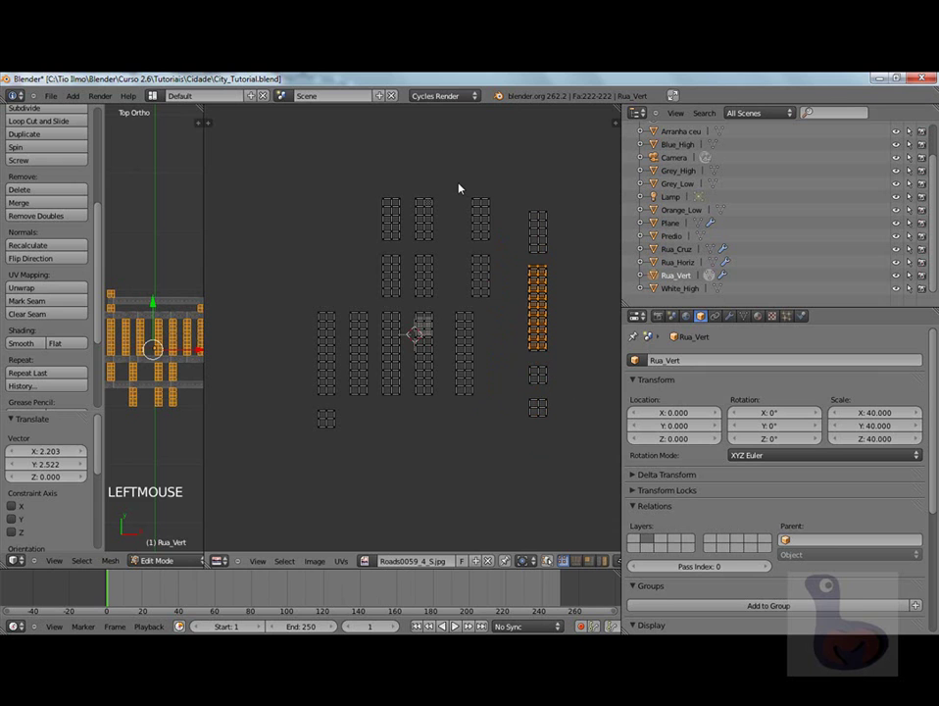
key(a)
key(b)
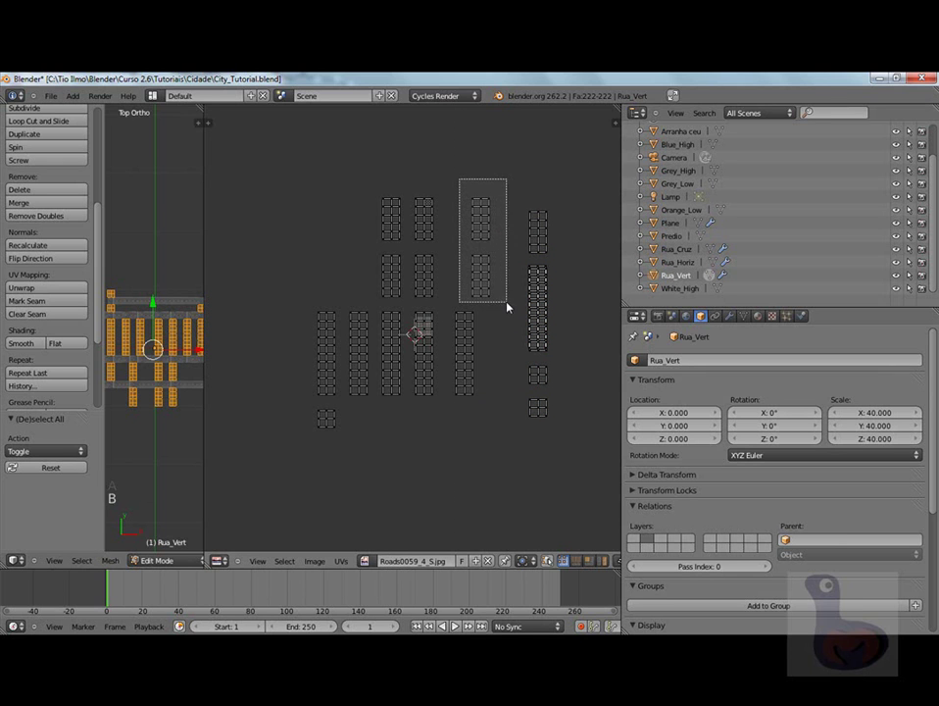
key(g)
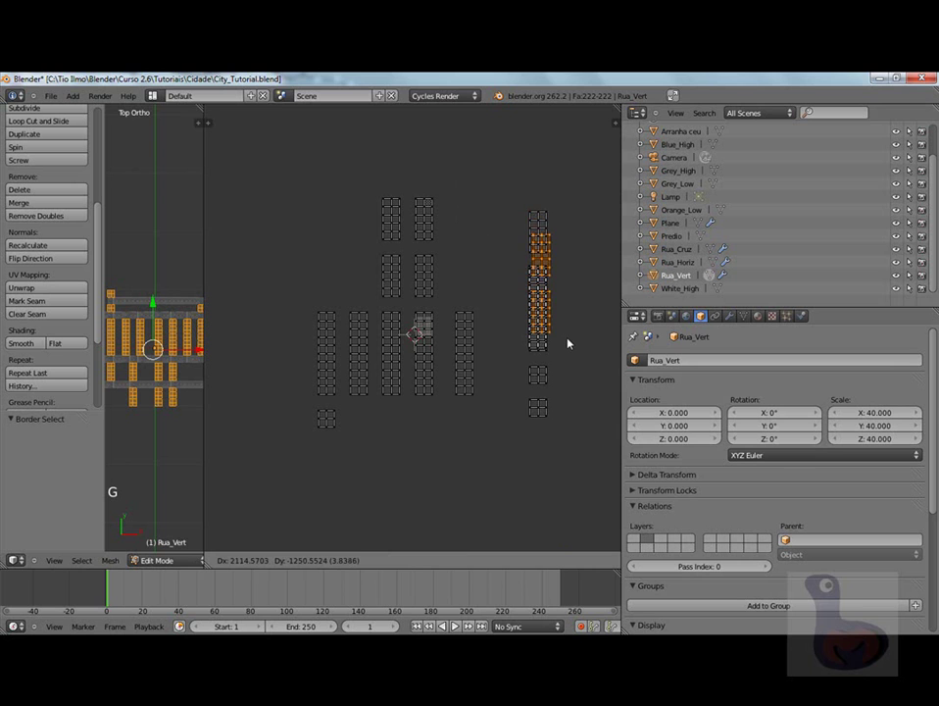
click(533, 348)
Move another island group onto the column, nudging it twice into alignment.
key(a)
key(b)
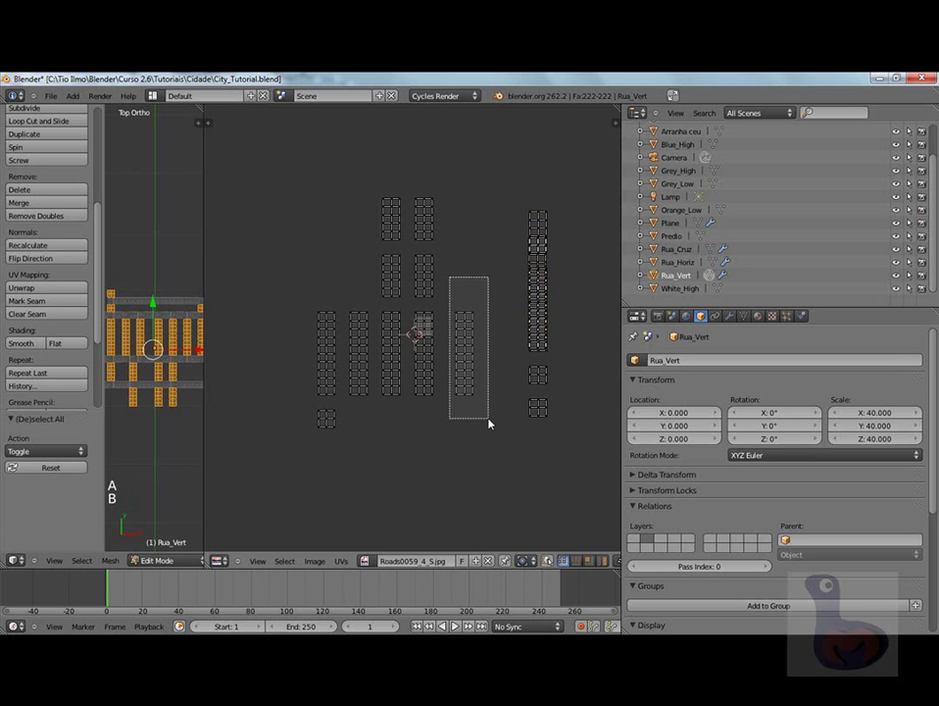
key(g)
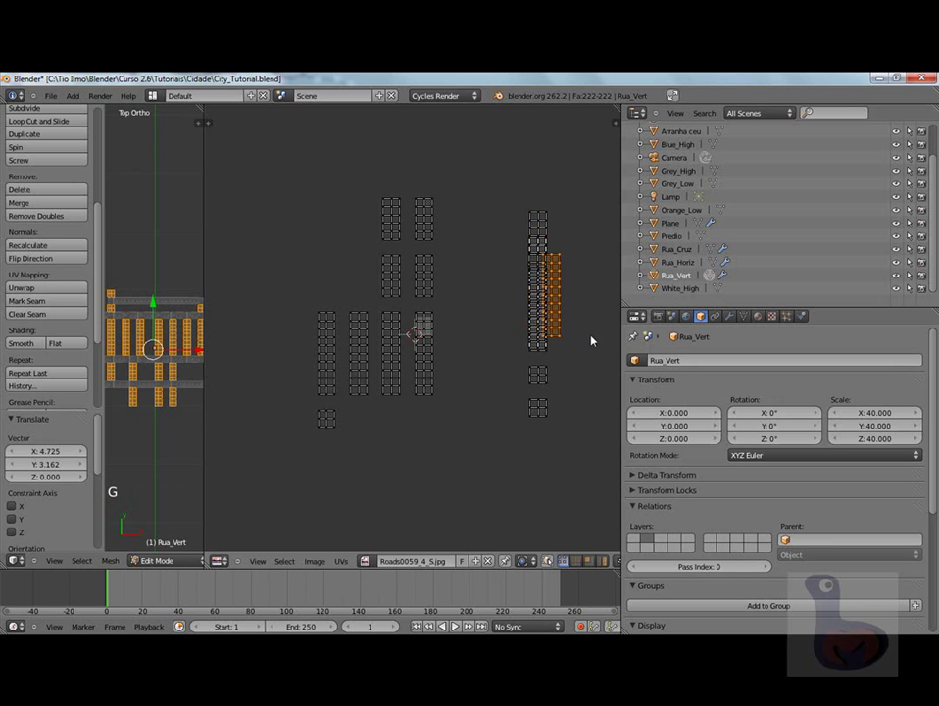
click(594, 341)
key(g)
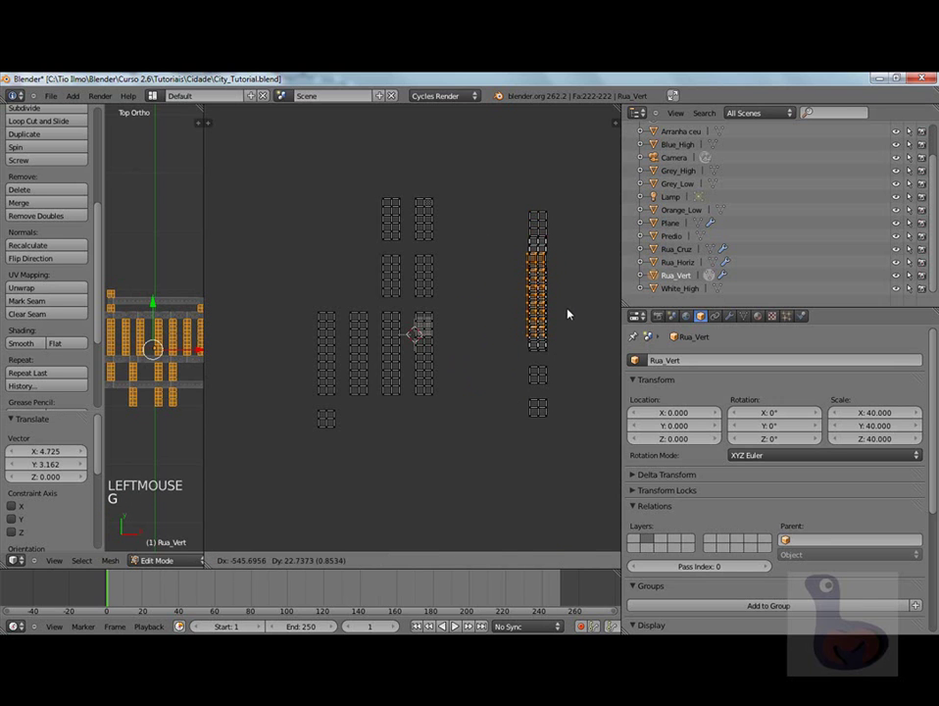
click(571, 314)
key(g)
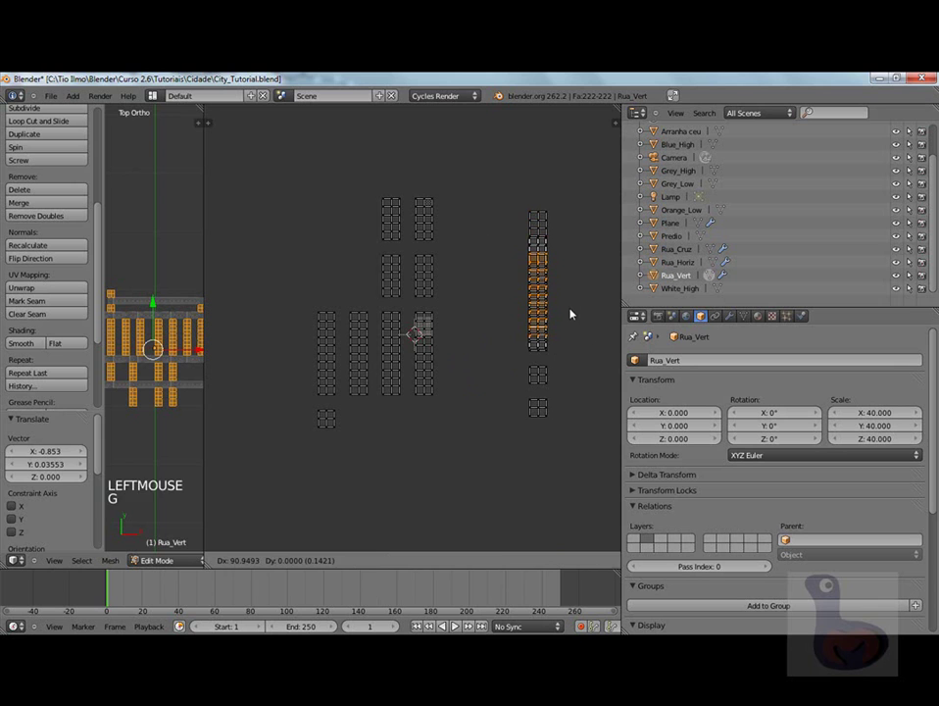
click(546, 308)
Stack two more island groups onto the growing right-hand UV column.
key(a)
key(b)
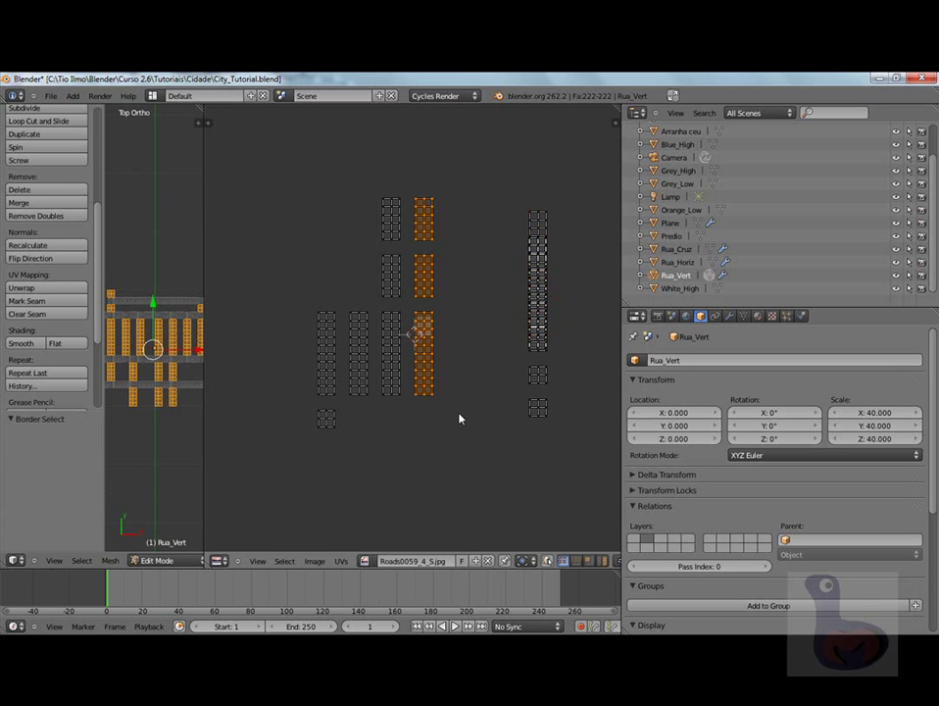
key(g)
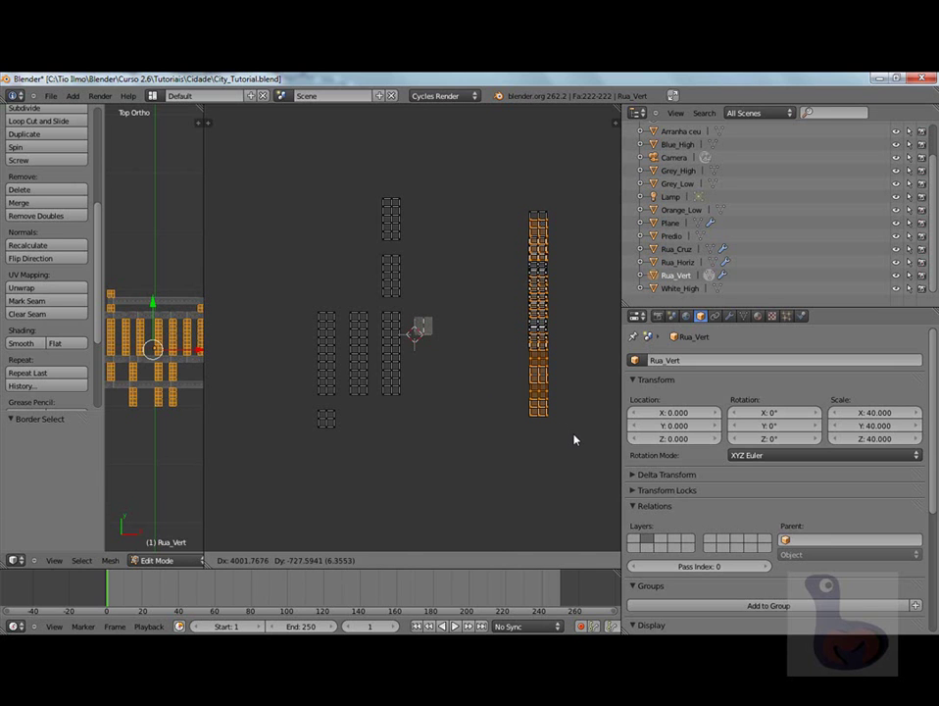
click(557, 431)
key(a)
key(b)
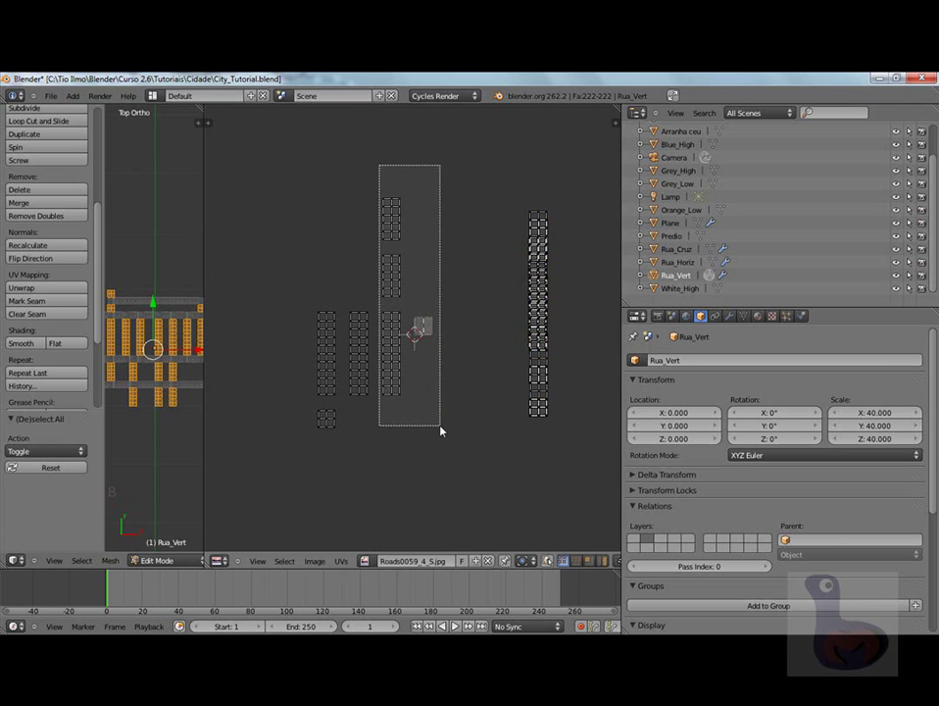
key(g)
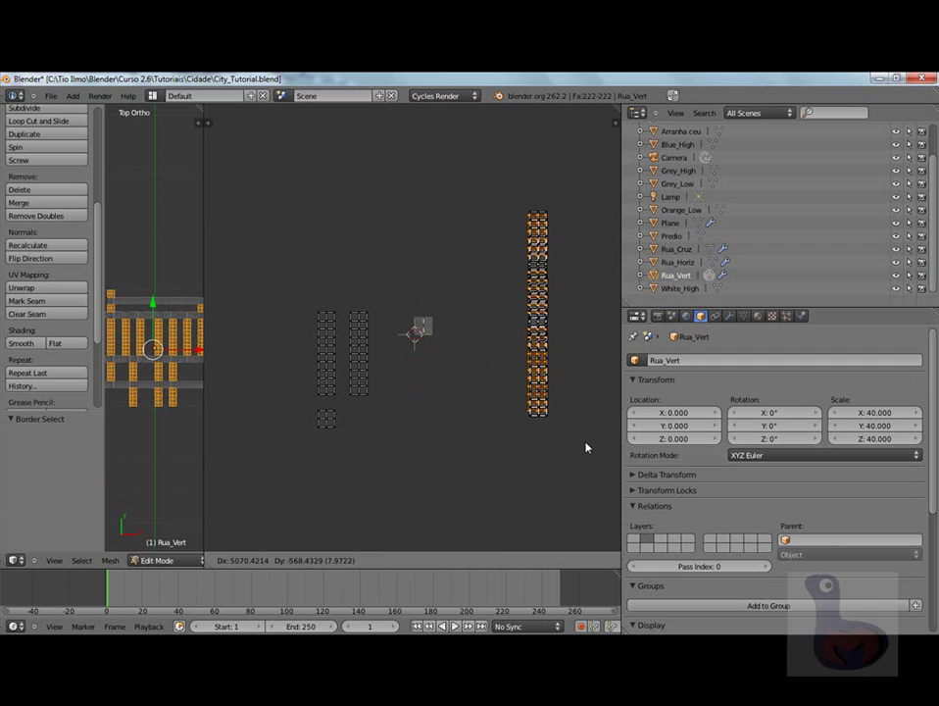
click(343, 428)
Move the last island groups onto the column and start refining their placement.
key(a)
key(b)
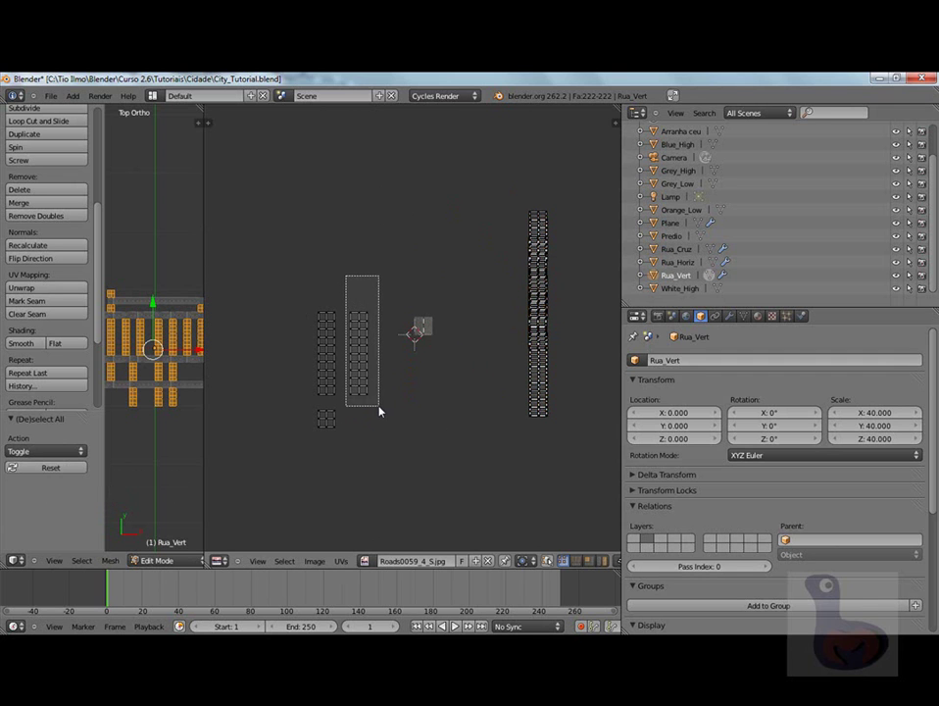
key(g)
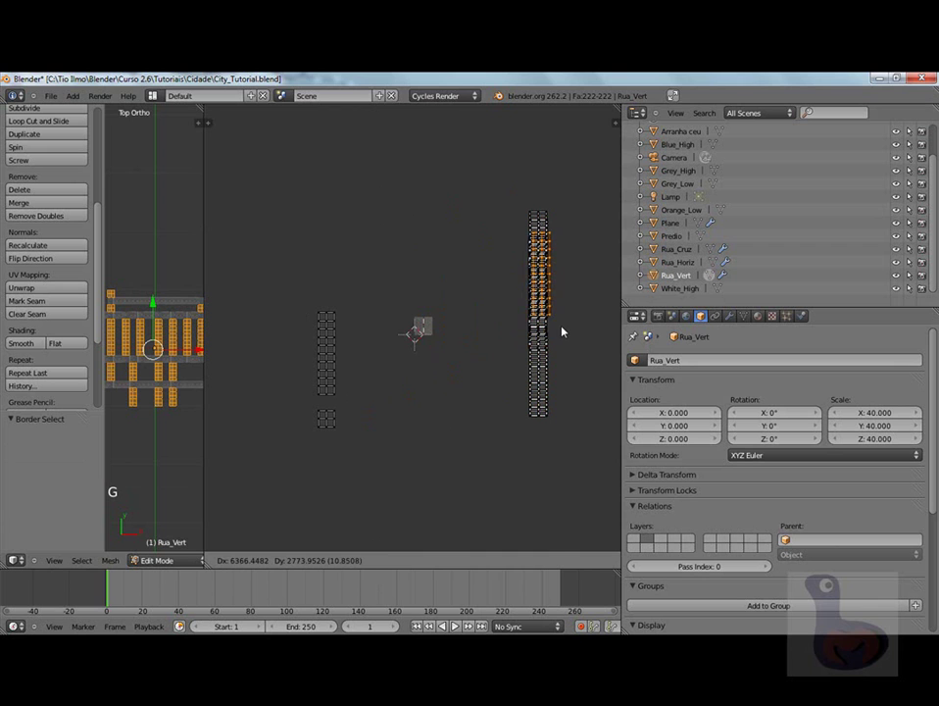
click(436, 341)
key(a)
key(b)
key(g)
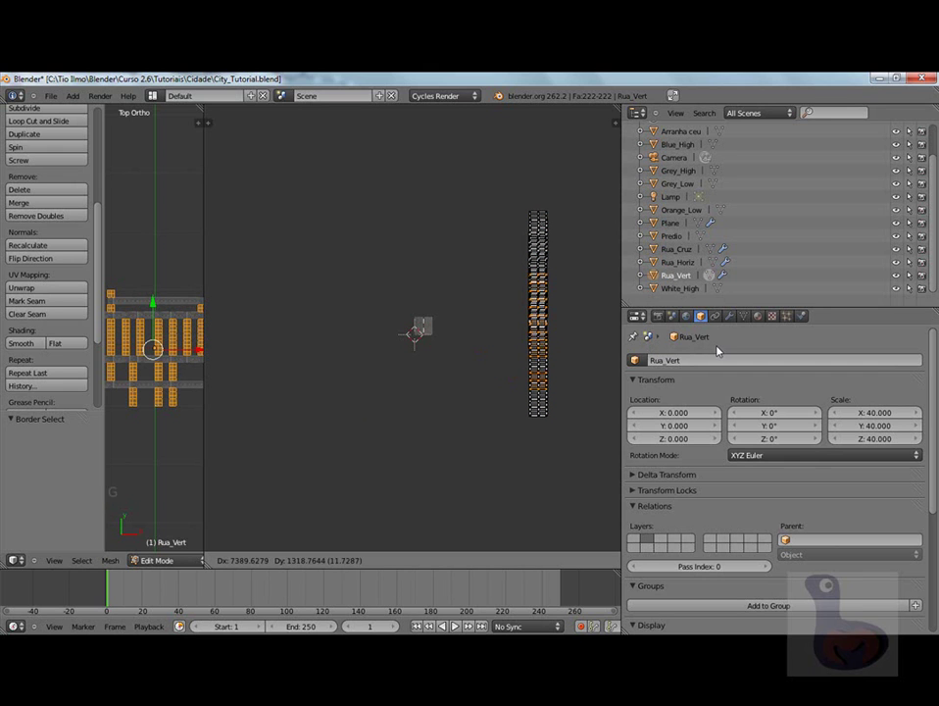
Drop the final islands in place and bring the stacked UV column into view.
click(715, 351)
scroll(up, 3)
middle_click(569, 333)
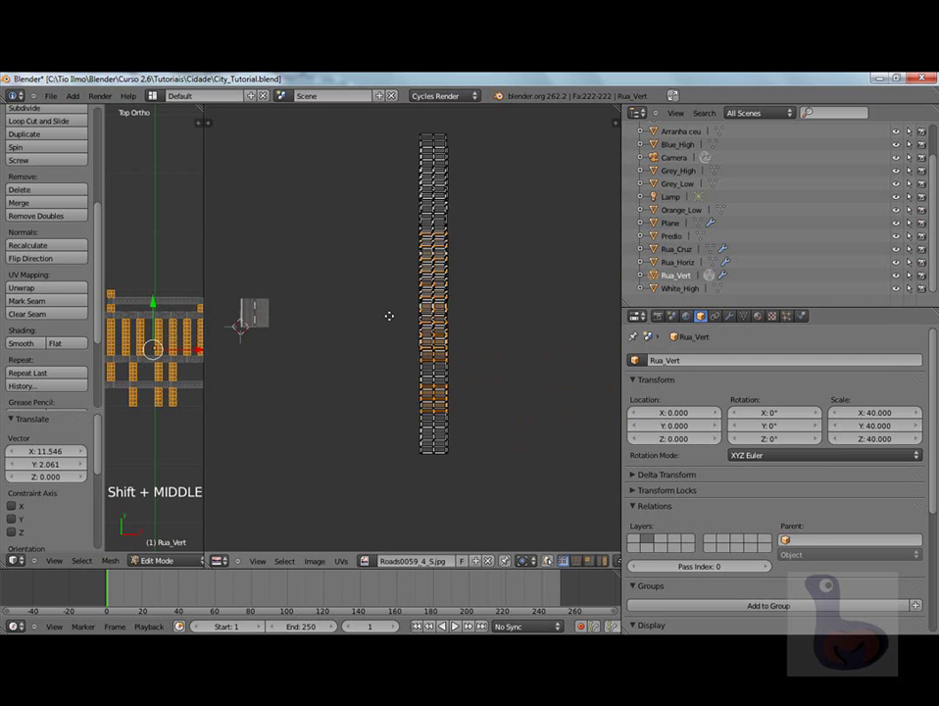
scroll(up, 3)
scroll(down, 3)
scroll(up, 3)
Box-select each half of the island column and squeeze it horizontally.
key(a)
key(b)
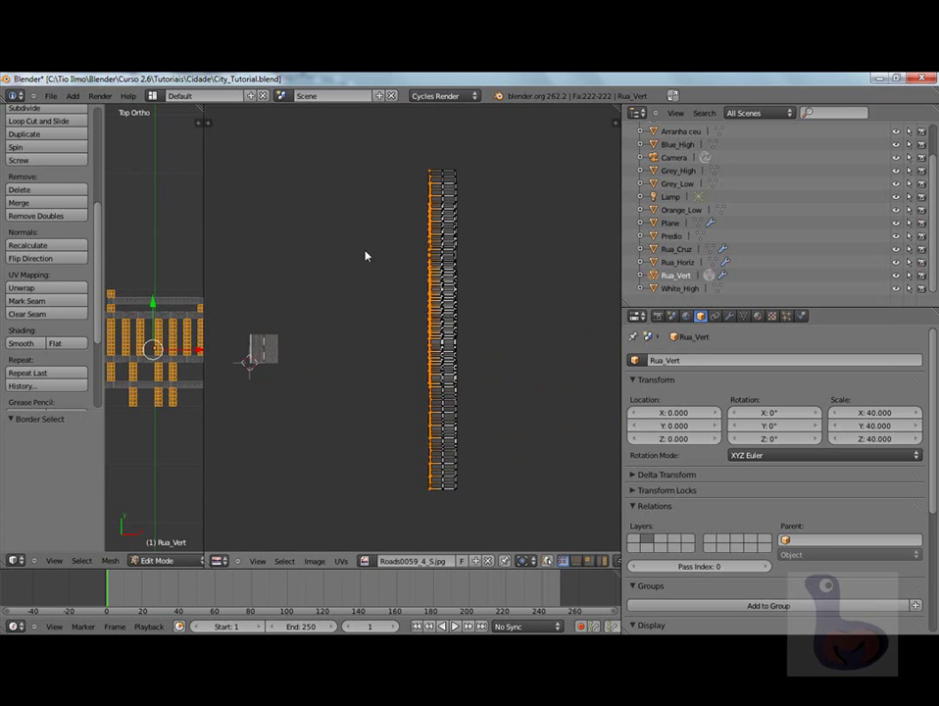
key(s)
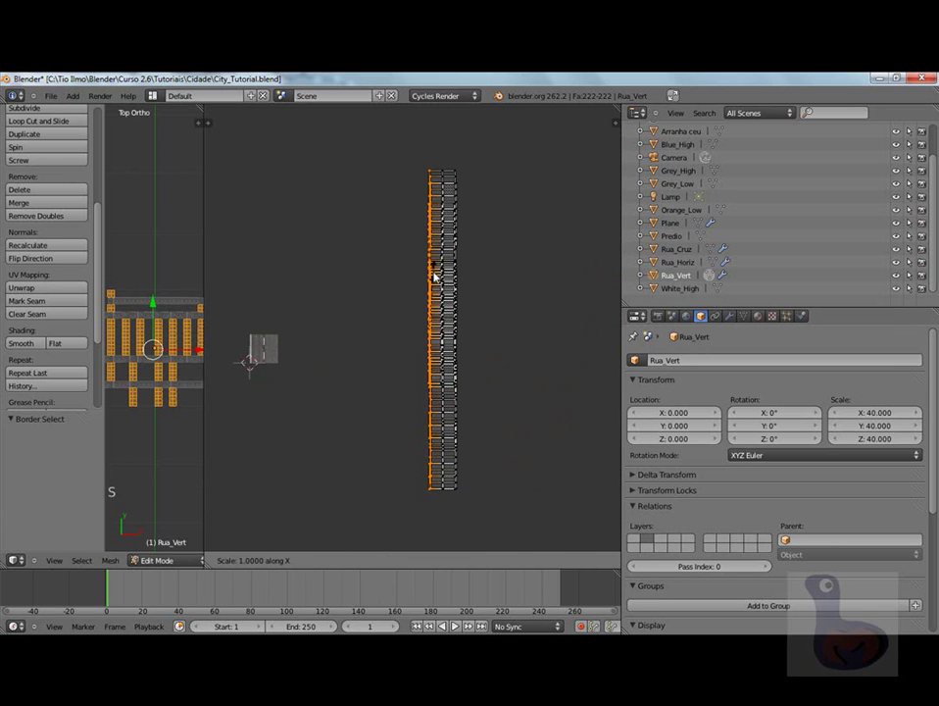
click(436, 277)
key(a)
key(b)
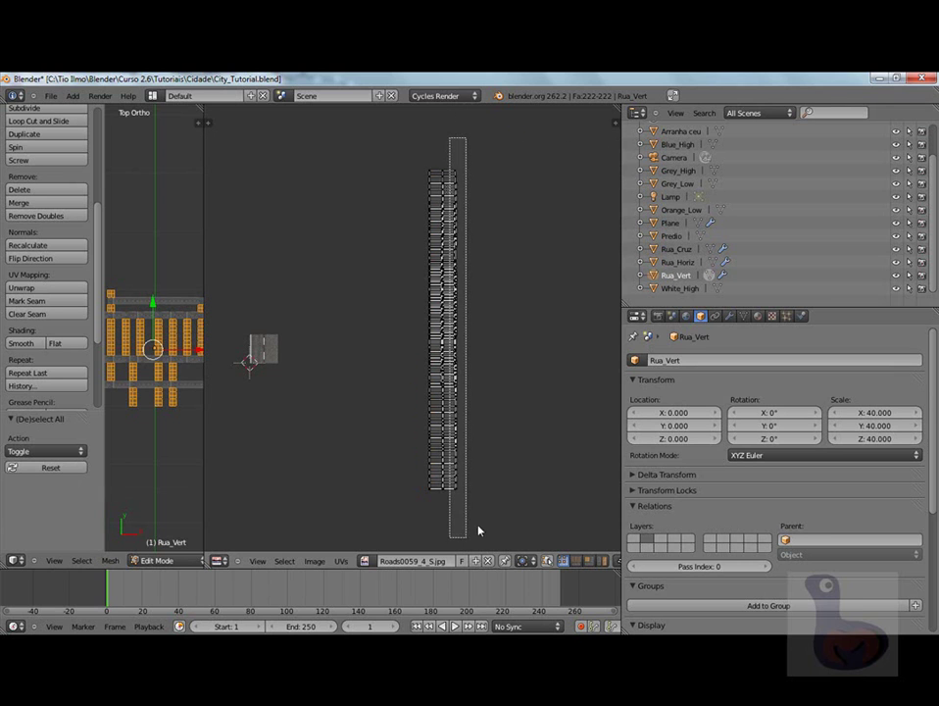
key(s)
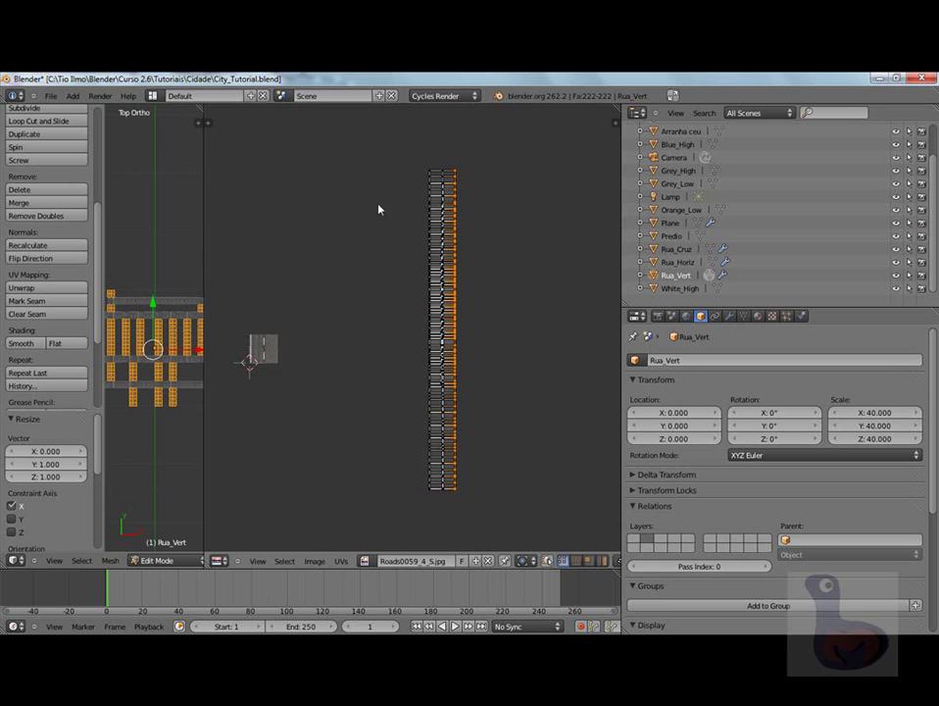
Paint-select the remaining islands and squeeze them horizontally to match the column.
key(a)
key(c)
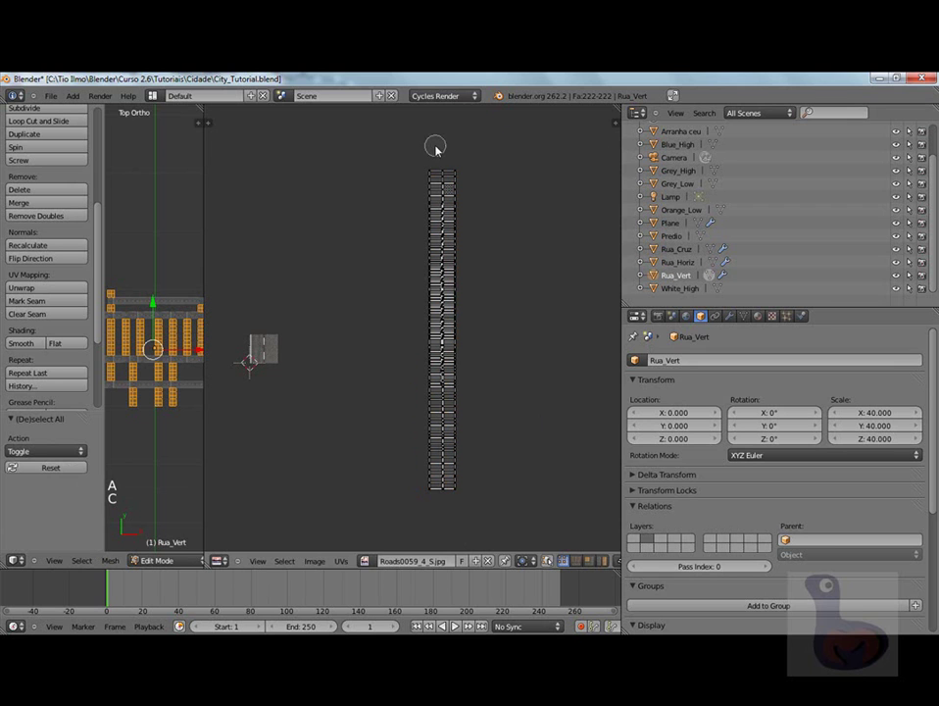
key(b)
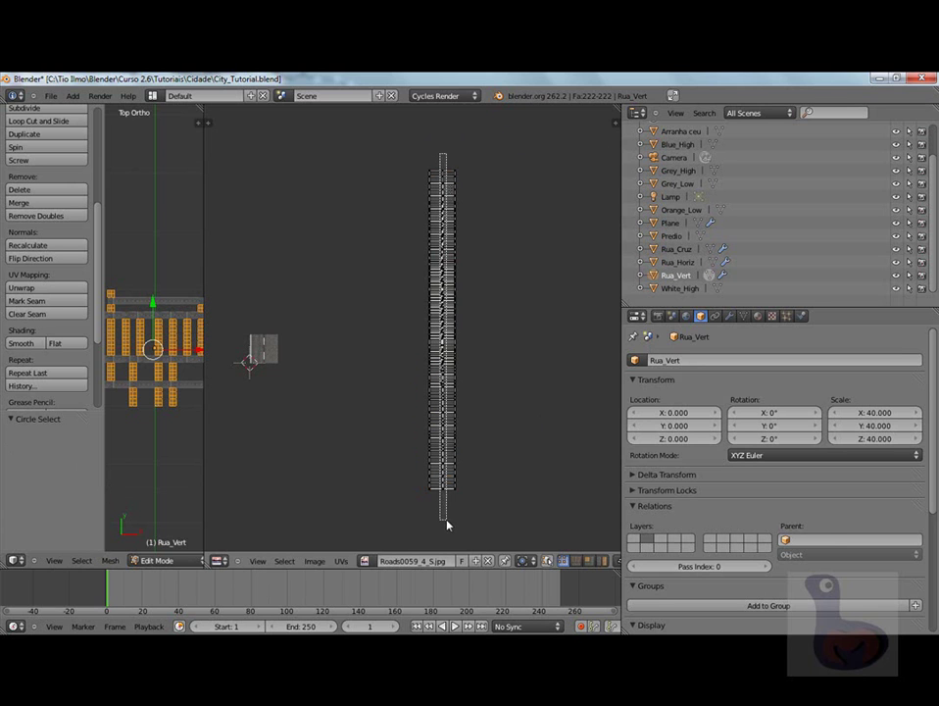
key(s)
click(483, 443)
scroll(up, 3)
scroll(down, 3)
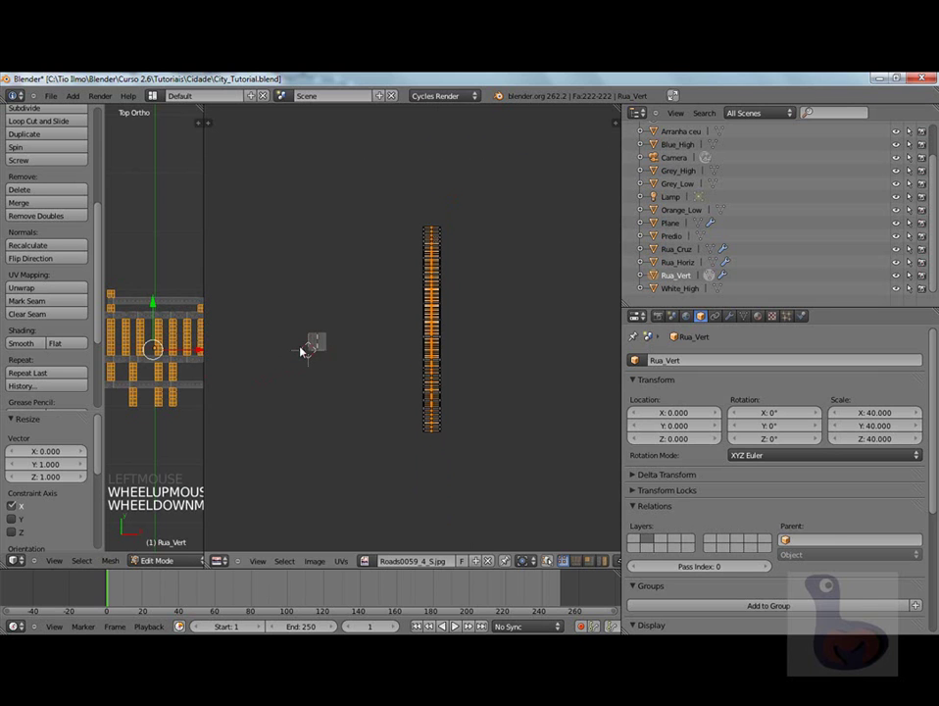
Select all of Rua_Vert's UVs, move the column leftward and centre the road strip in view.
key(a)
key(a)
key(g)
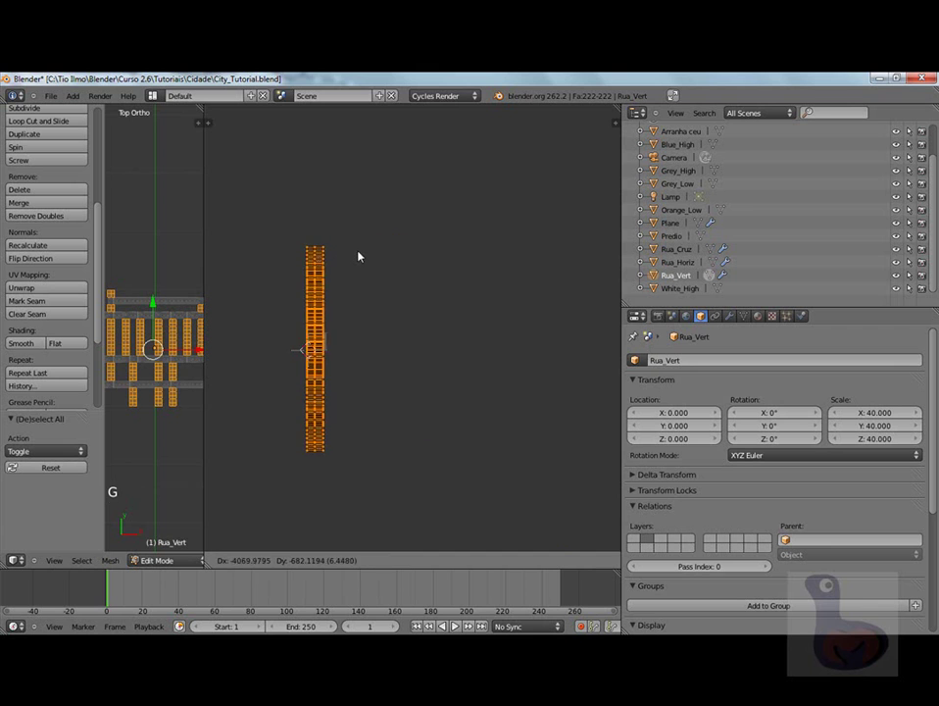
click(358, 360)
scroll(up, 3)
middle_click(311, 336)
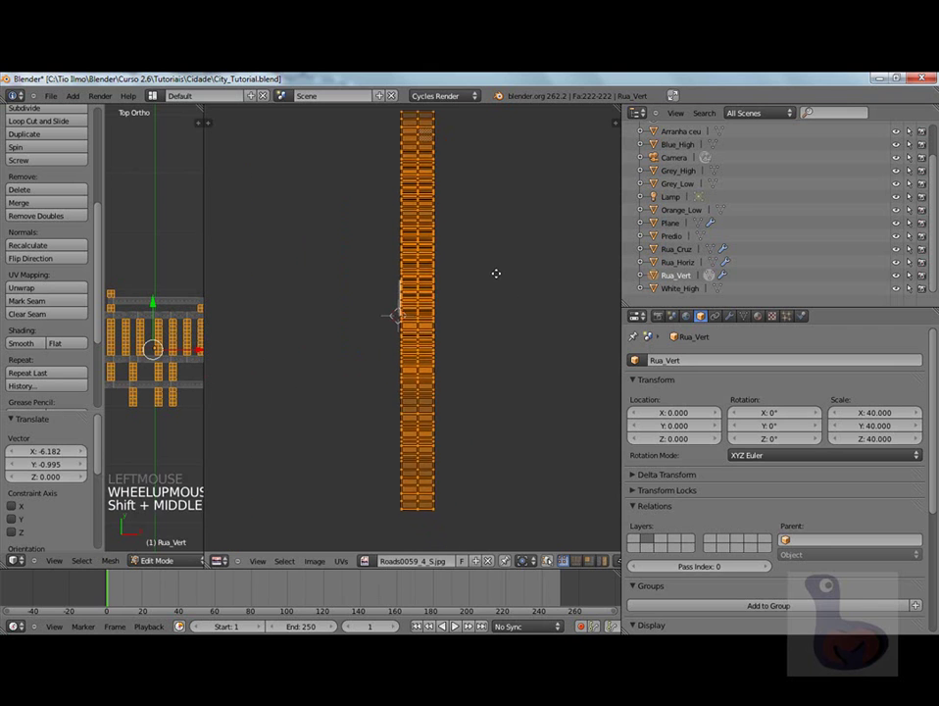
scroll(up, 3)
scroll(down, 3)
middle_click(441, 267)
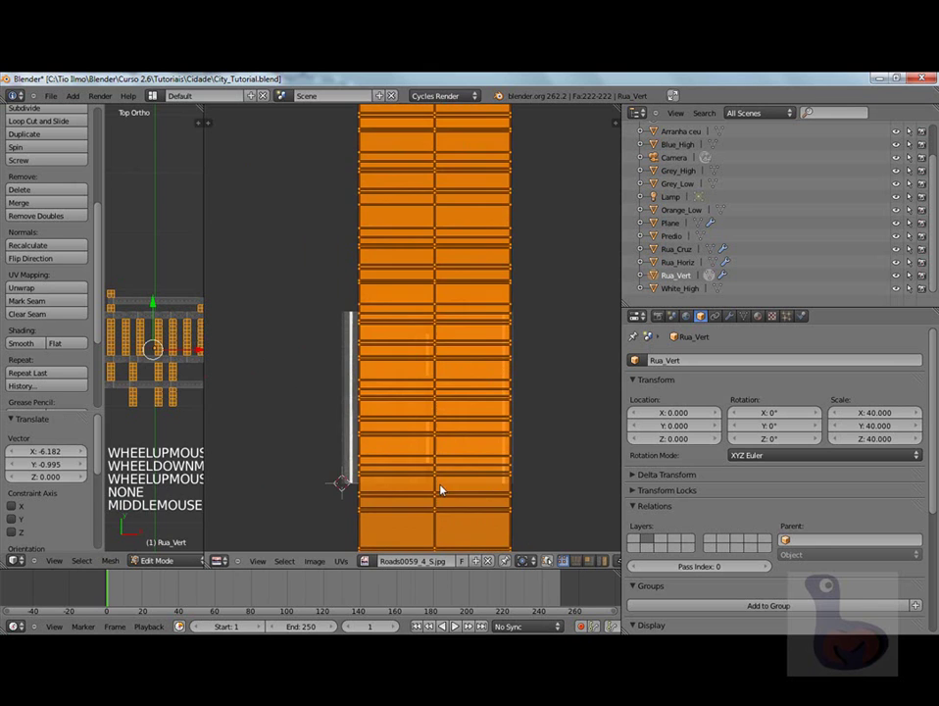
scroll(up, 3)
scroll(down, 3)
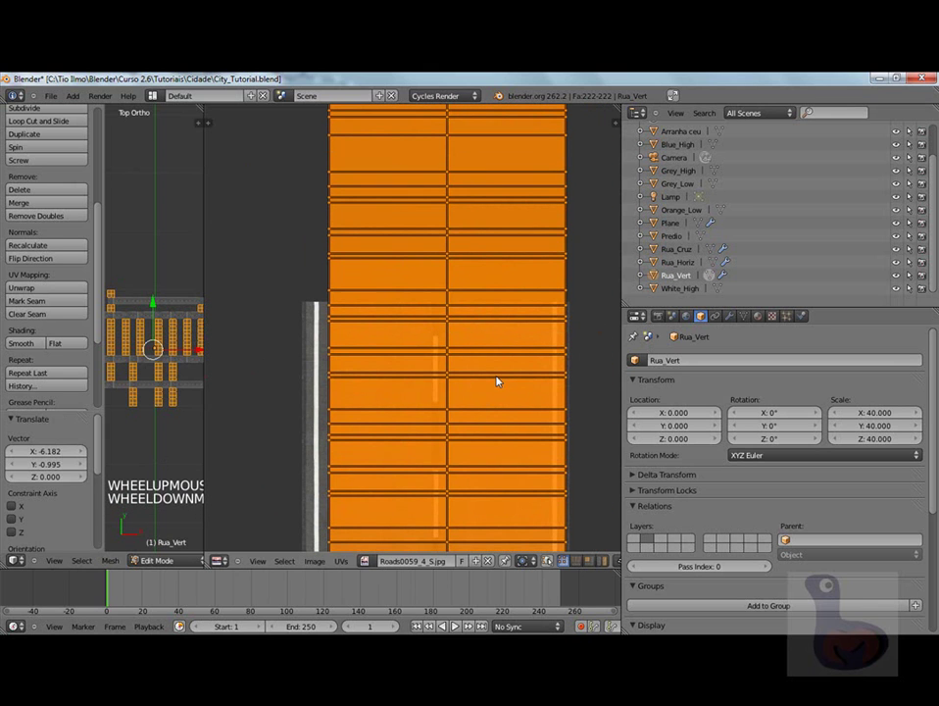
Move the UV column onto the road strip and widen it along X to the lane markings.
key(g)
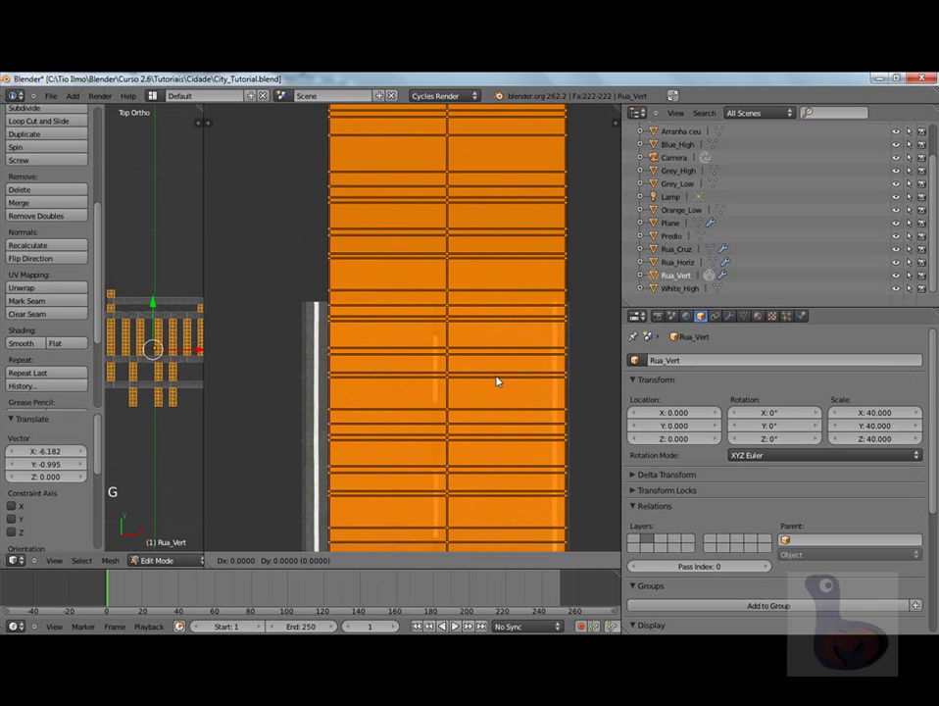
click(488, 382)
key(s)
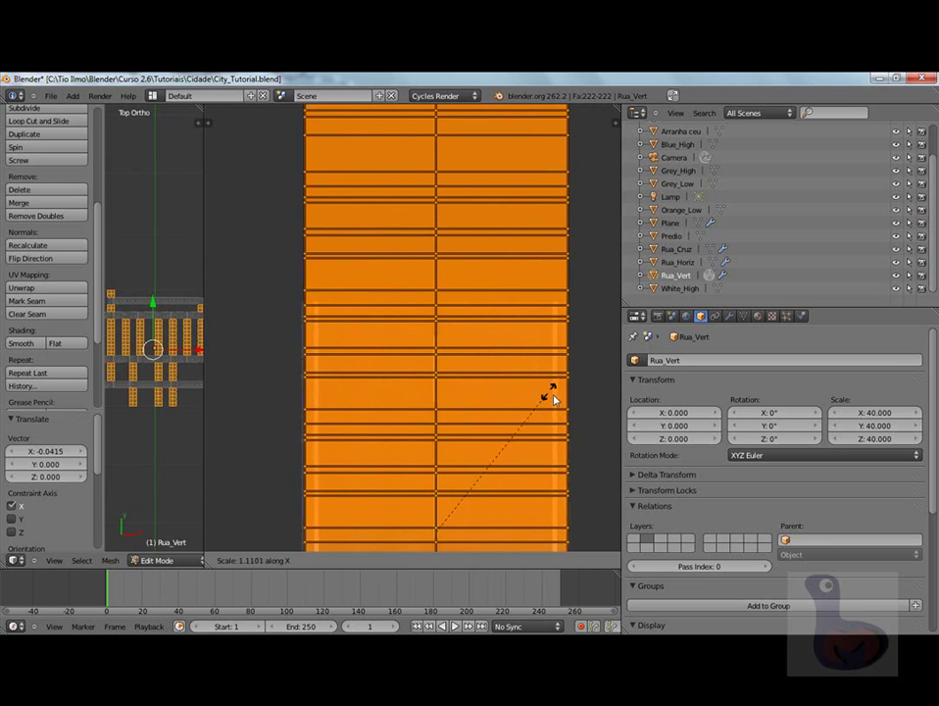
click(559, 400)
scroll(down, 3)
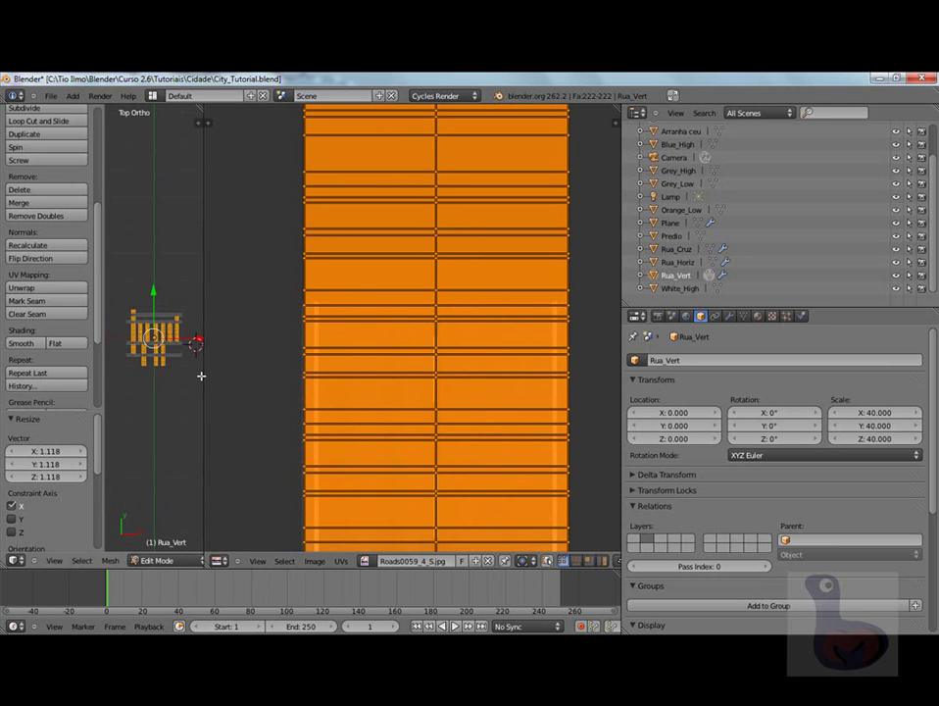
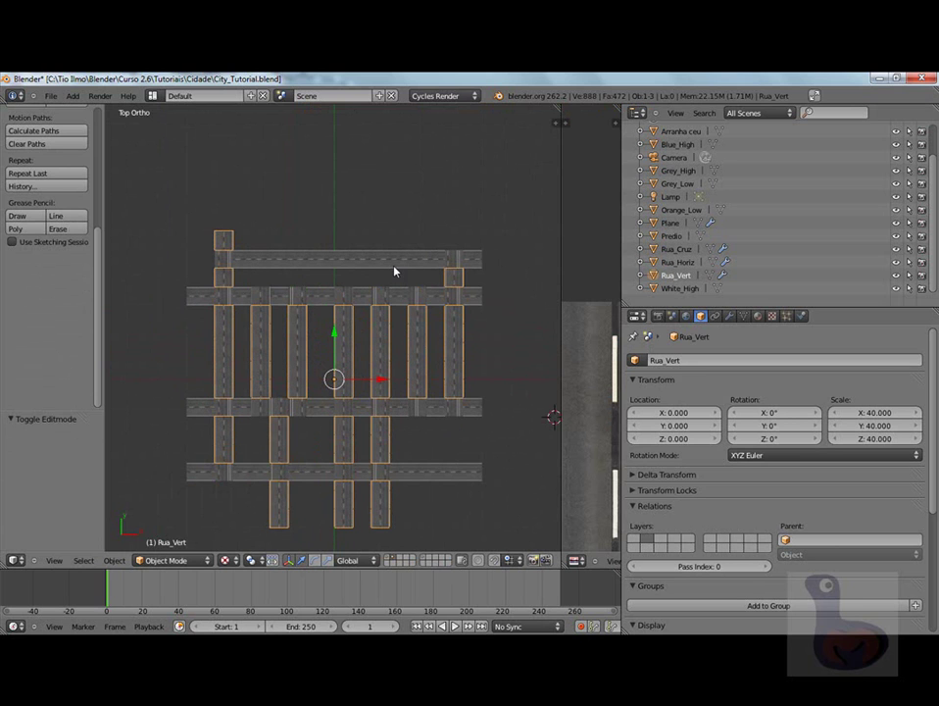
Select the Rua_Cruz intersection object and enter Edit Mode on its mesh.
right_click(222, 258)
scroll(down, 3)
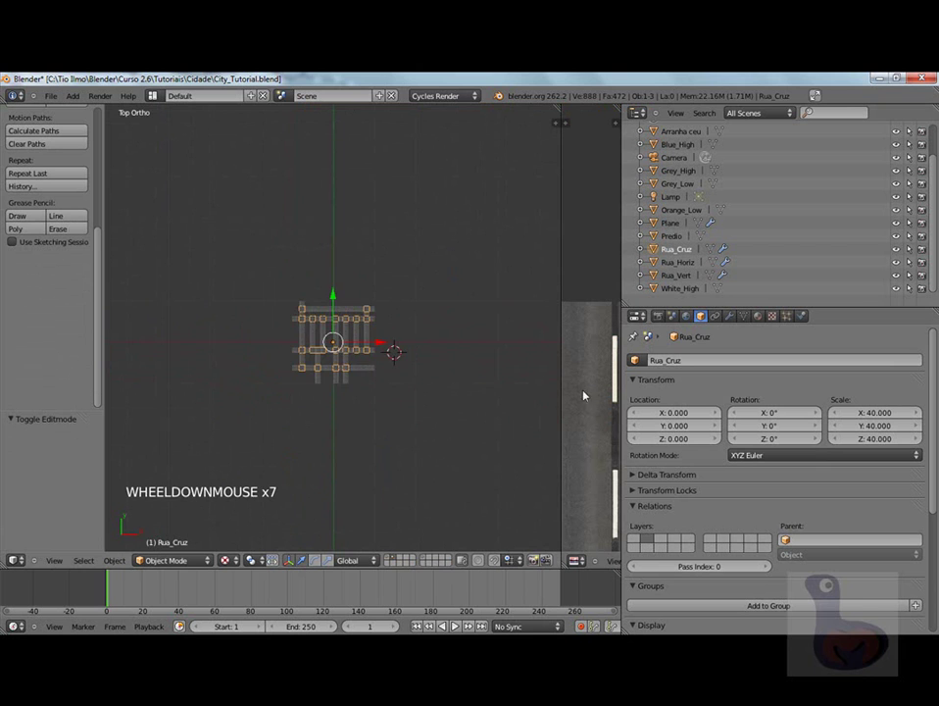
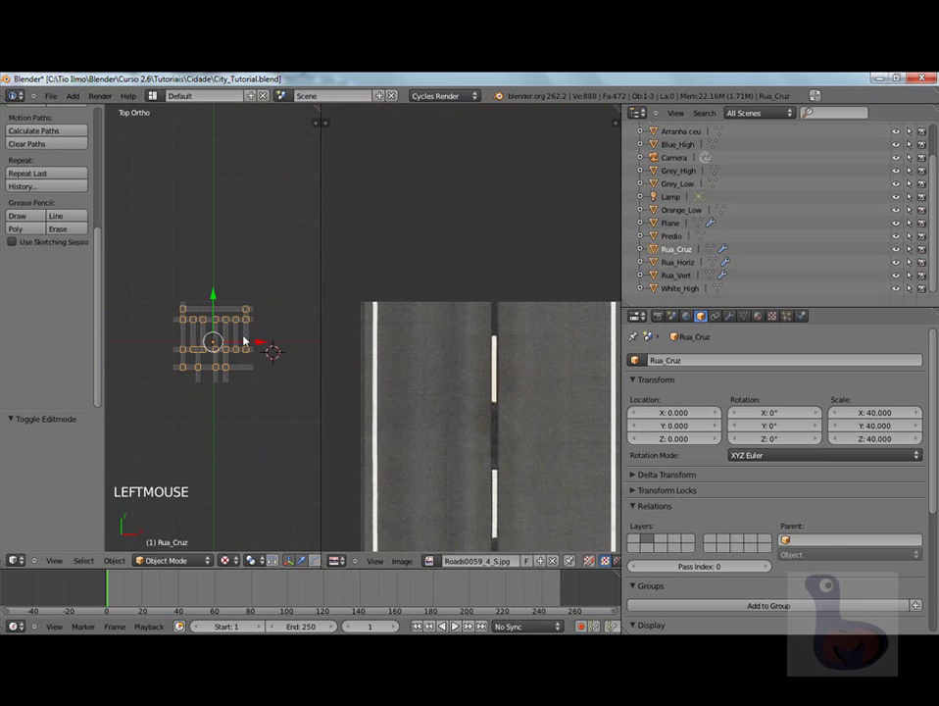
key(Tab)
scroll(down, 3)
scroll(up, 3)
scroll(down, 3)
scroll(up, 3)
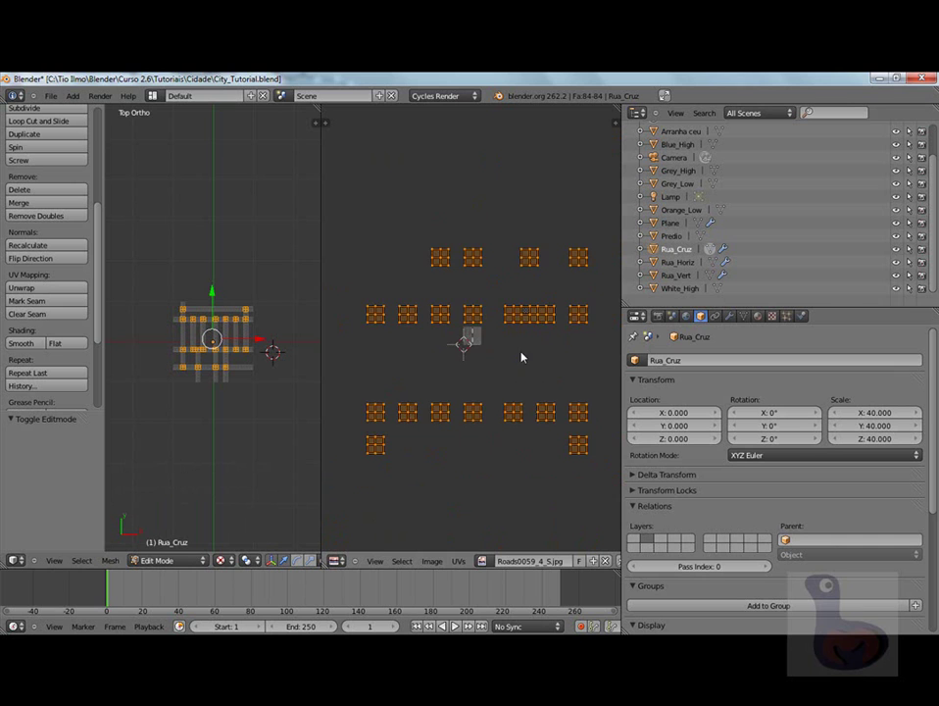
scroll(up, 3)
scroll(down, 3)
scroll(down, 3)
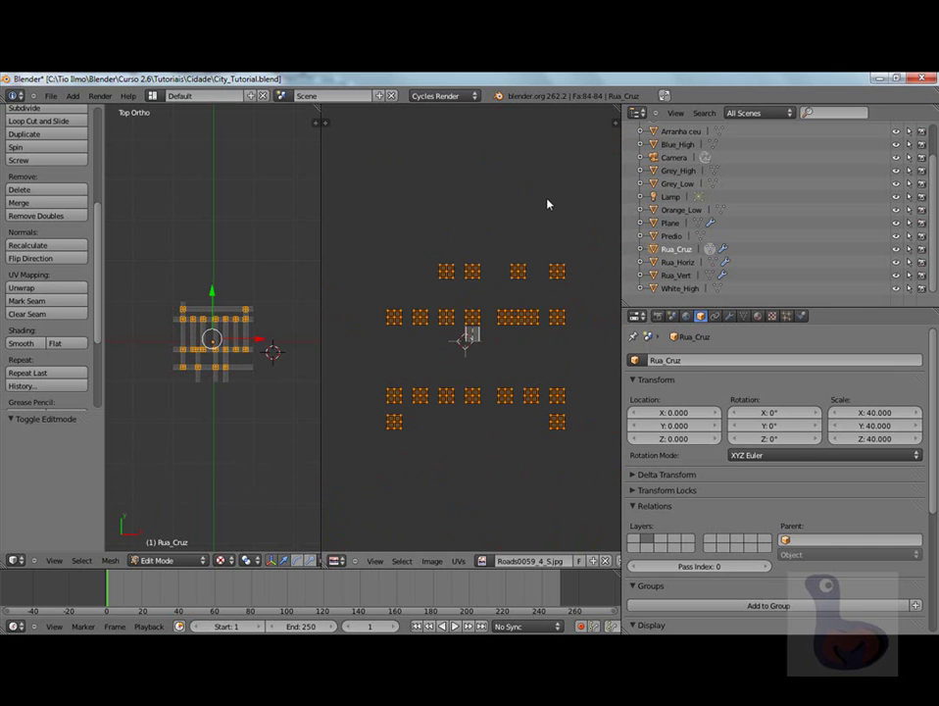
Shrink the intersection UV squares in stages to fit within the road image.
key(s)
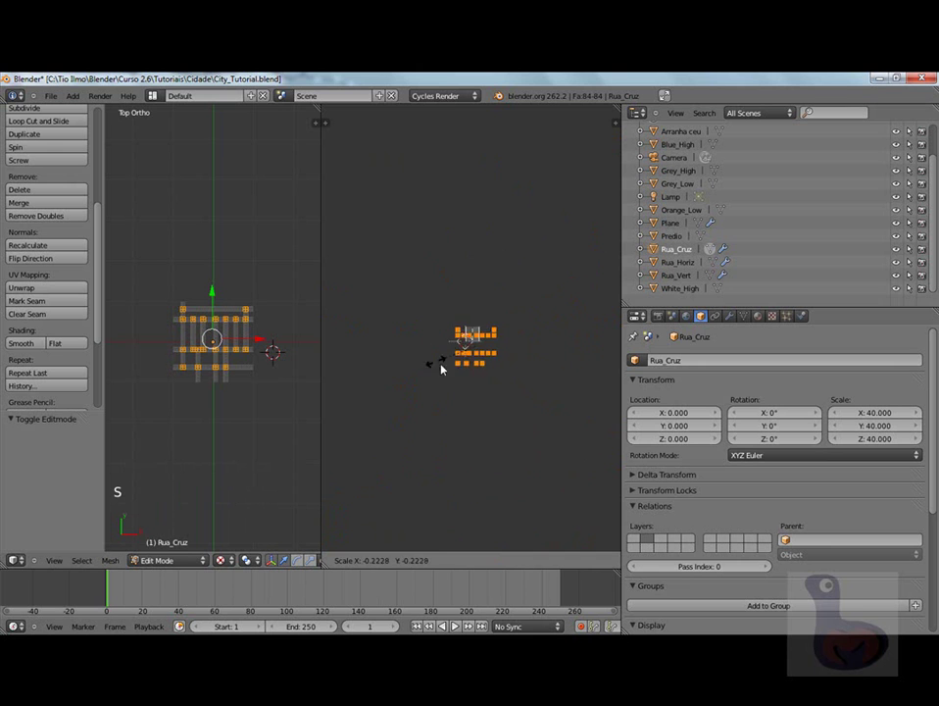
click(488, 341)
scroll(up, 3)
scroll(down, 3)
key(s)
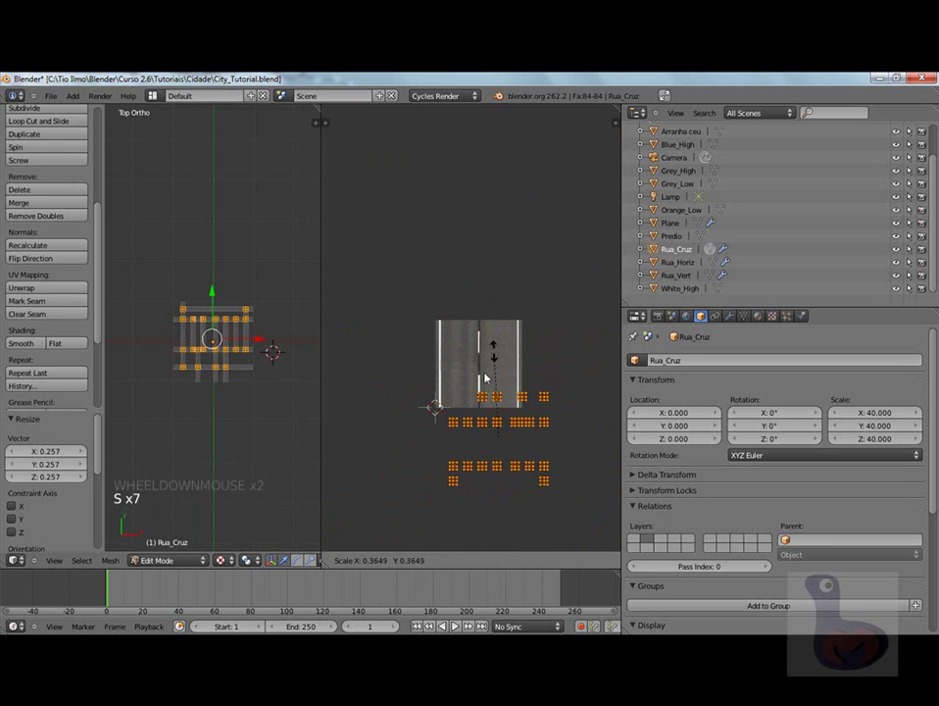
click(611, 326)
key(s)
key(s)
click(535, 422)
Move the intersection UVs onto the asphalt and return to Object Mode to check the texture.
scroll(up, 3)
scroll(down, 3)
key(g)
click(508, 383)
key(Tab)
scroll(up, 3)
scroll(down, 3)
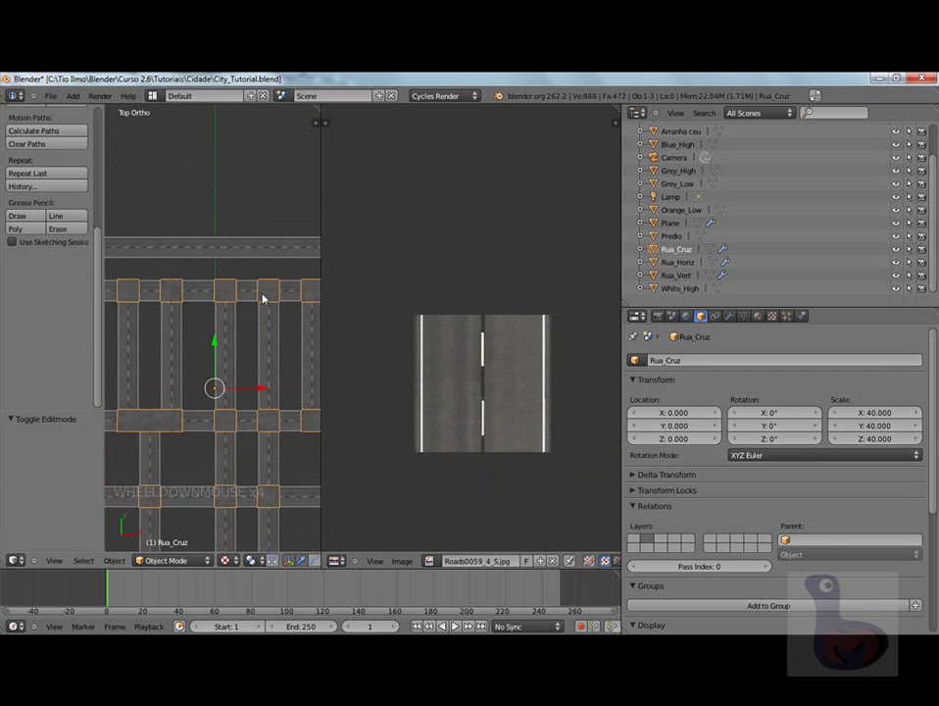
key(z)
key(z)
key(z)
click(225, 562)
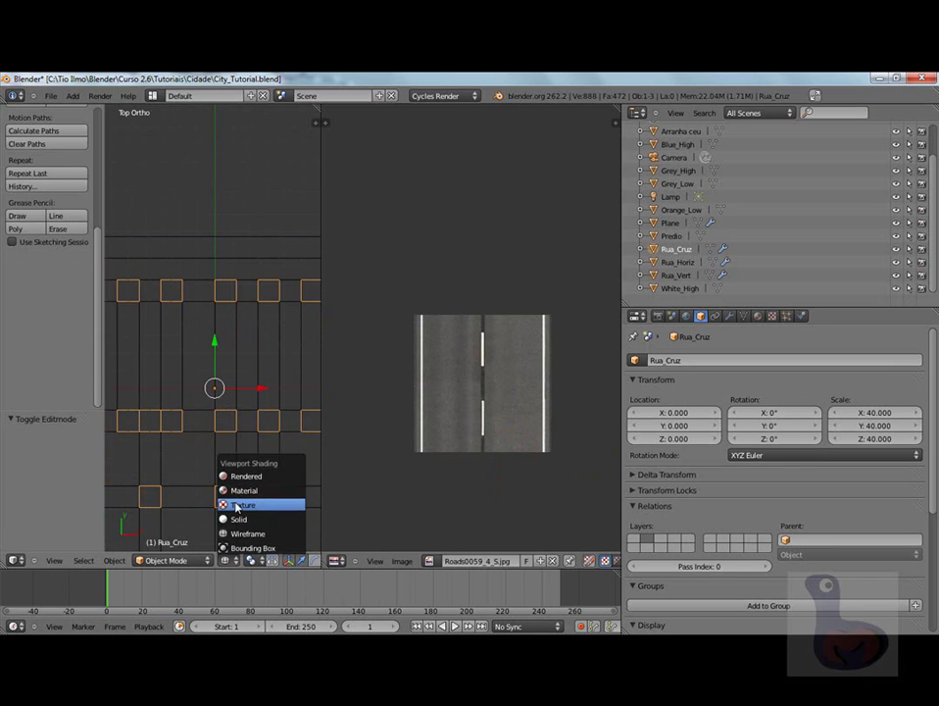
scroll(down, 3)
key(a)
scroll(down, 3)
scroll(down, 3)
middle_click(248, 326)
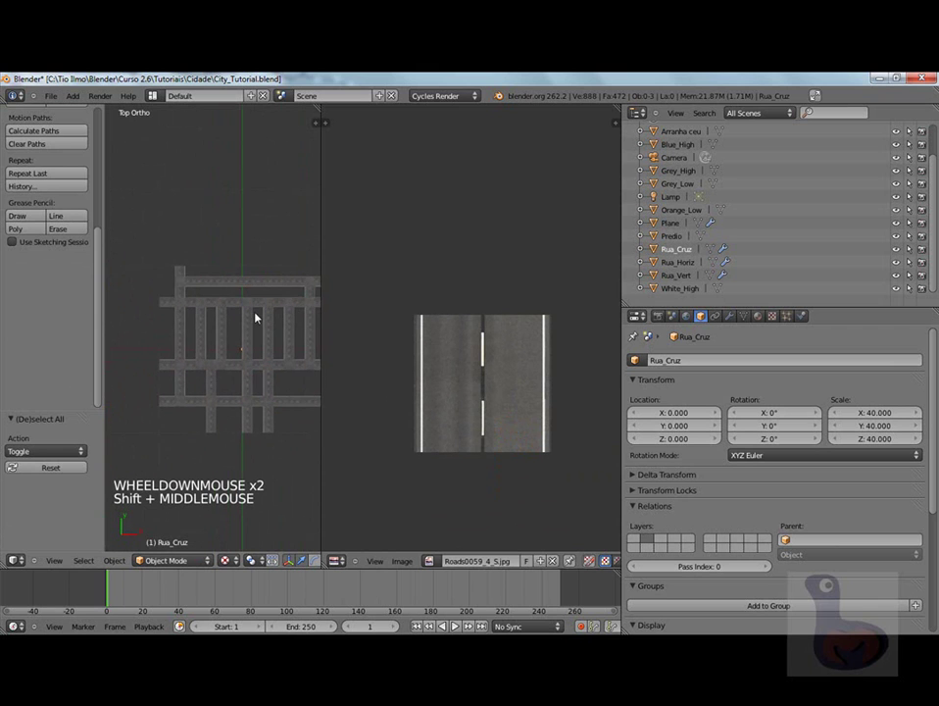
scroll(up, 3)
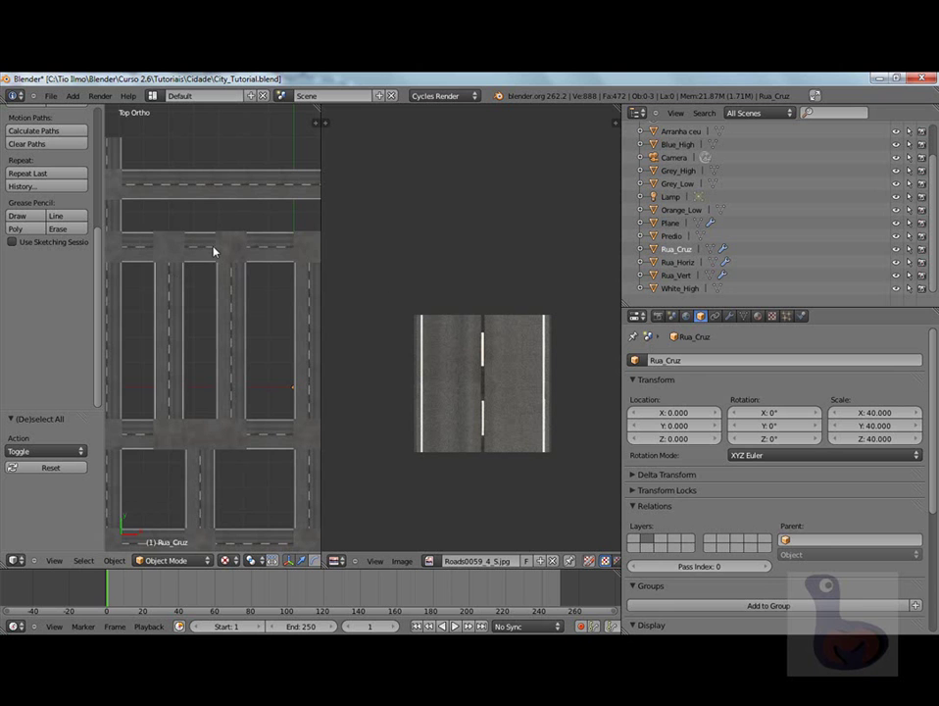
scroll(down, 3)
middle_click(228, 322)
scroll(down, 3)
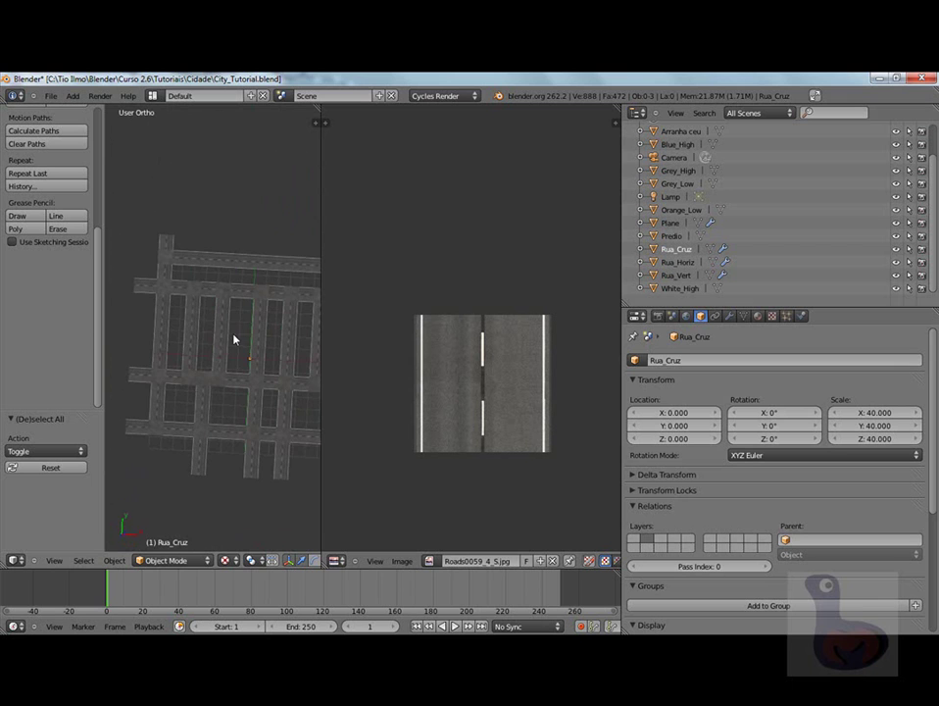
scroll(down, 3)
scroll(down, 3)
middle_click(244, 378)
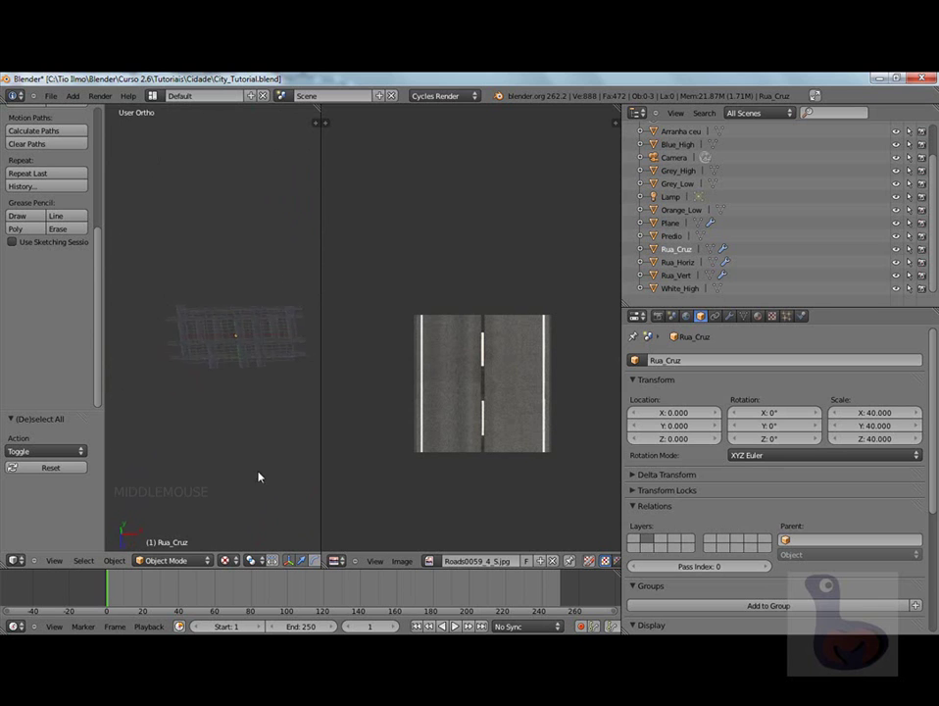
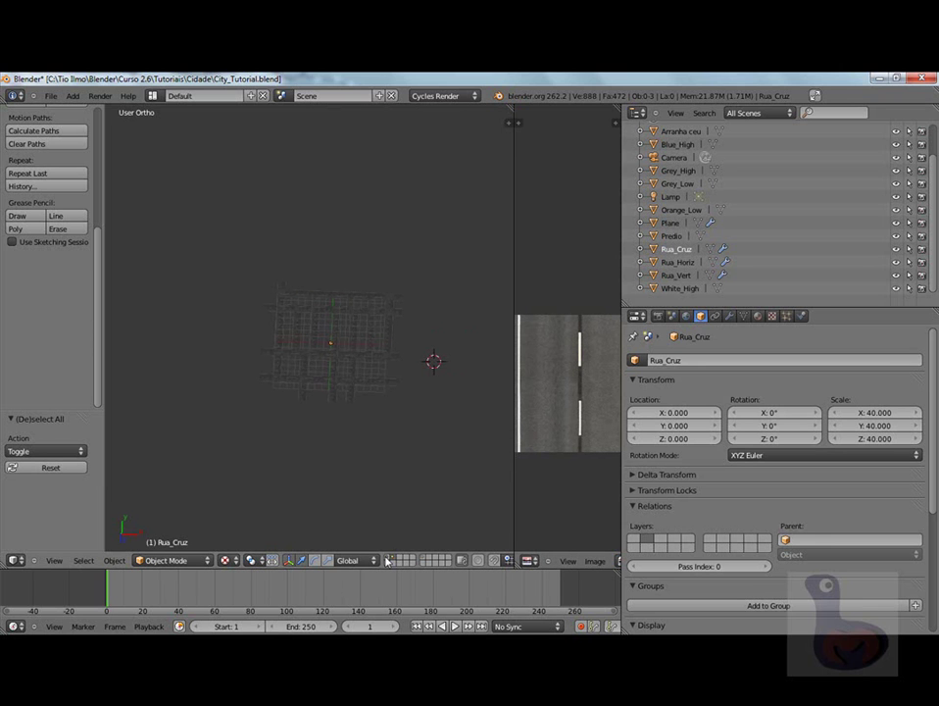
Reveal the skyscraper building layer alongside the roads and look through the scene camera.
click(376, 438)
scroll(up, 3)
middle_click(339, 413)
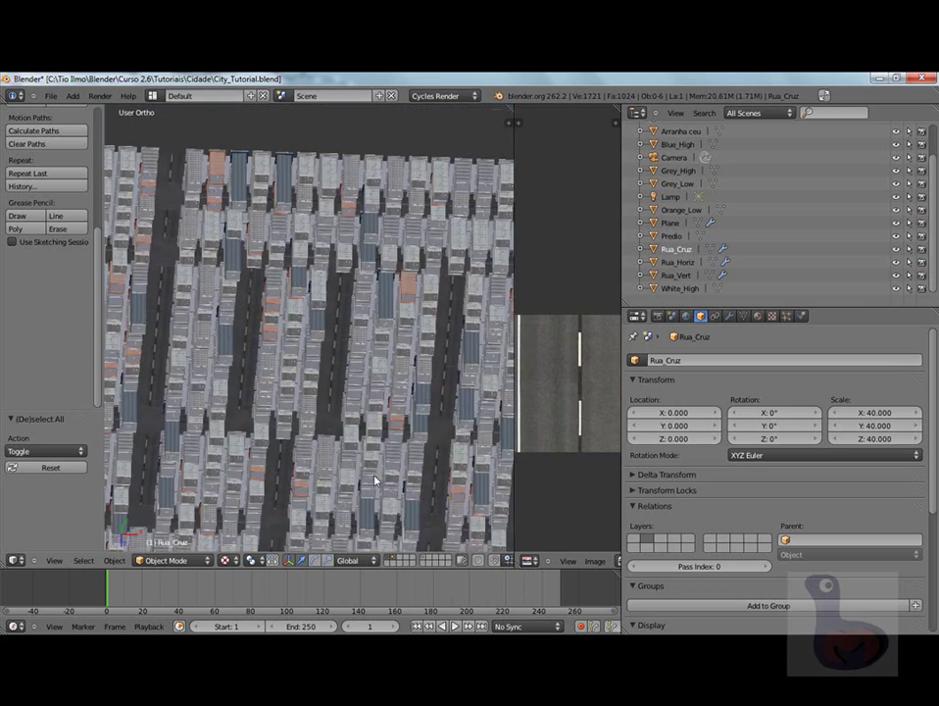
key(KP_0)
scroll(up, 3)
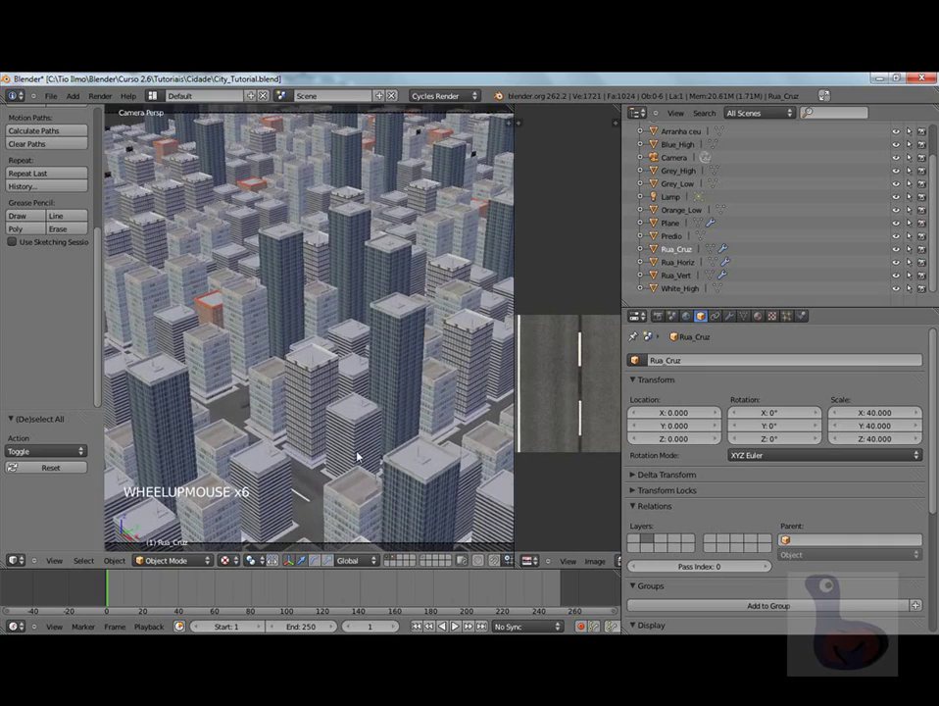
Orbit and zoom around the textured city blocks standing over the road grid.
middle_click(355, 456)
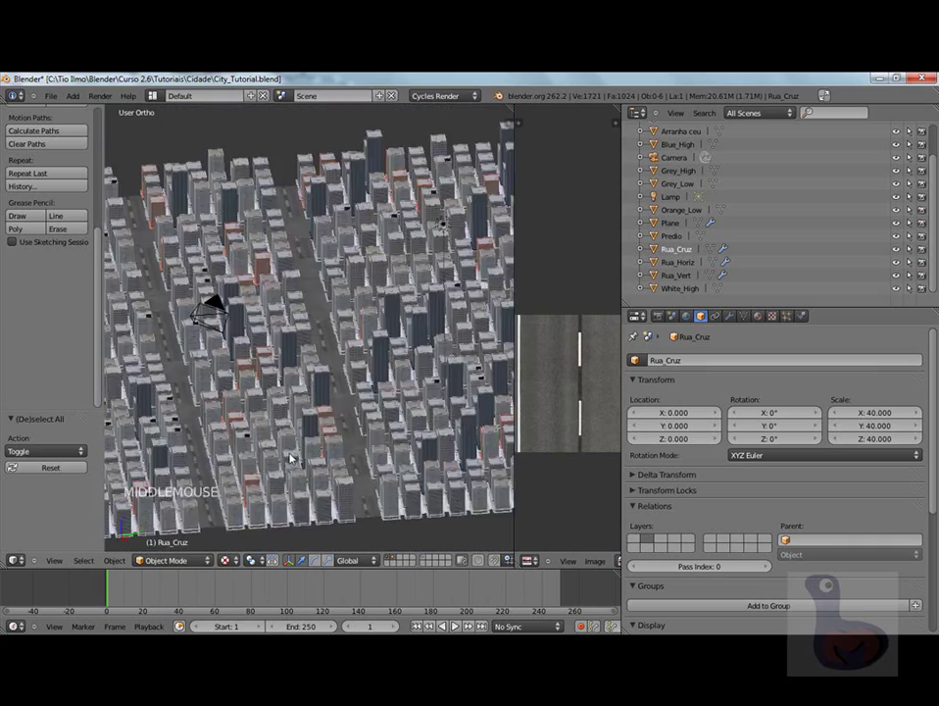
scroll(up, 3)
scroll(up, 3)
middle_click(369, 380)
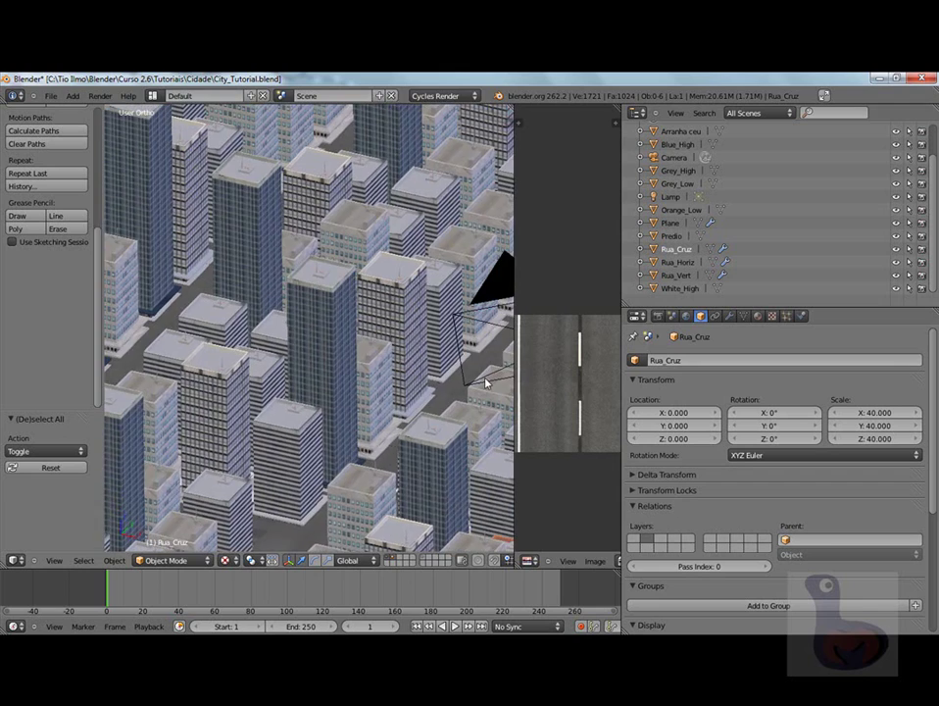
scroll(down, 3)
scroll(down, 3)
scroll(down, 3)
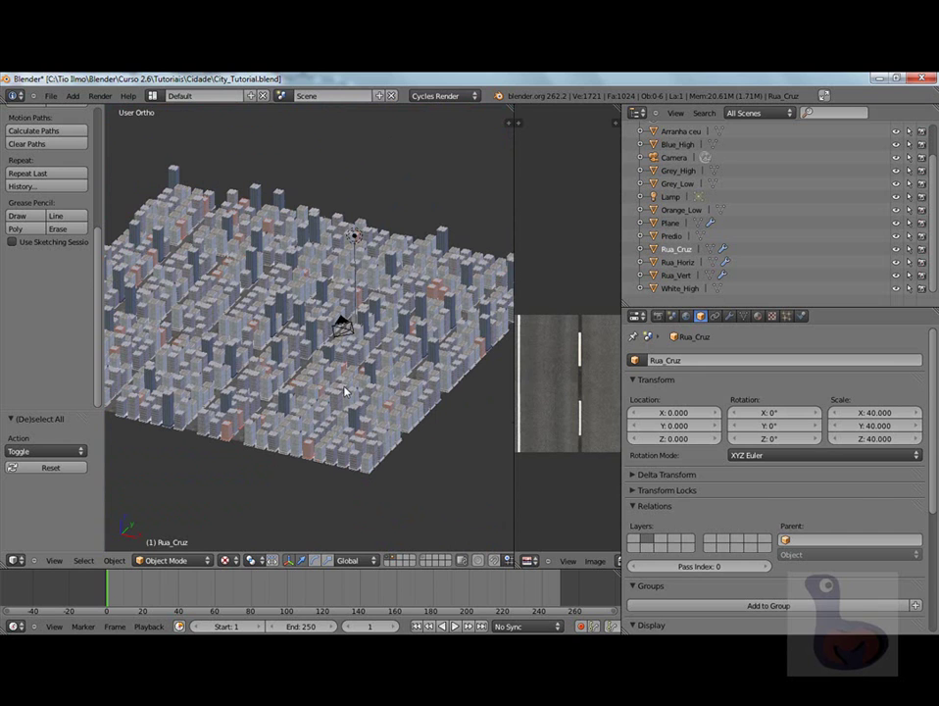